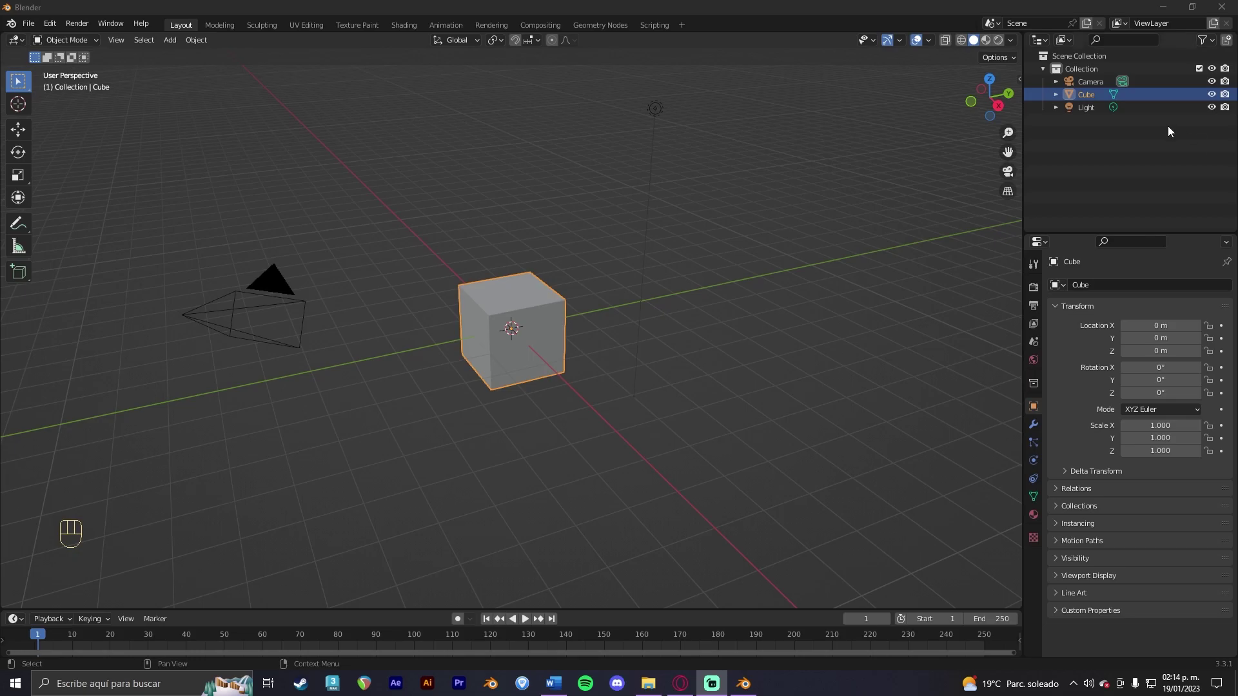
Step: Delete the Camera and the Light from the Outliner, leaving only the cube
left_click(1095, 85)
key("Delete")
left_click(1086, 101)
key("Delete")
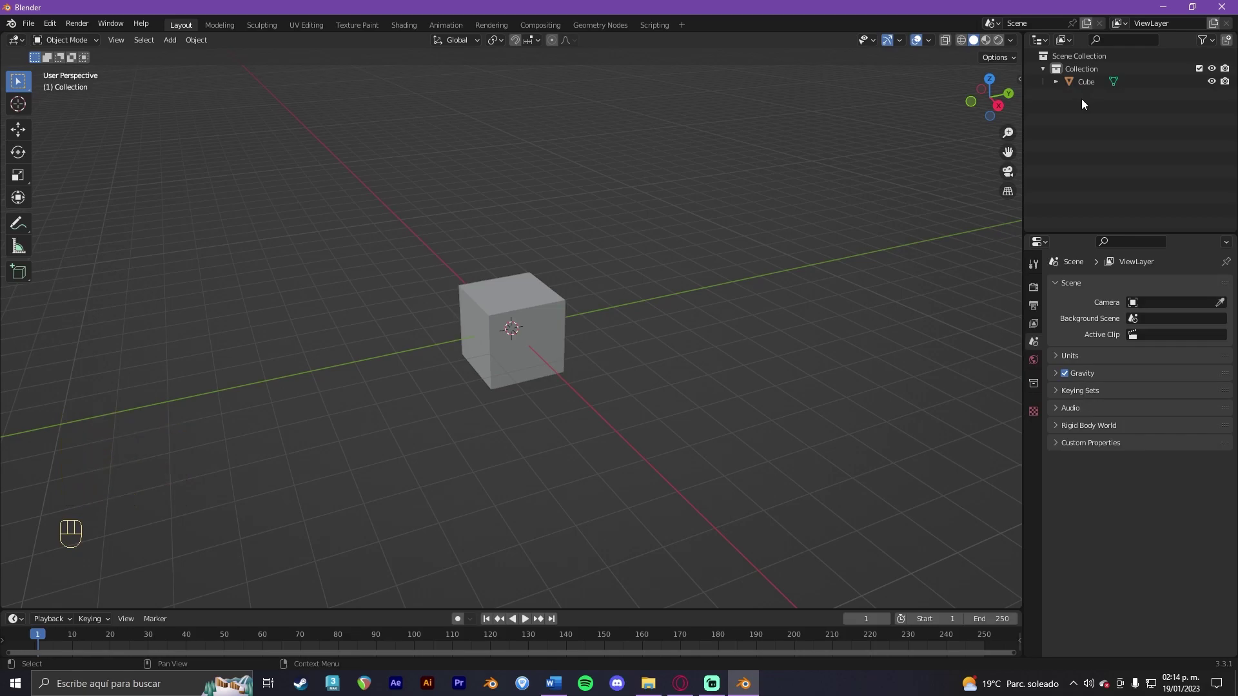
Step: Select the cube and enable the Auto Mirror add-on in Preferences
left_click(515, 332)
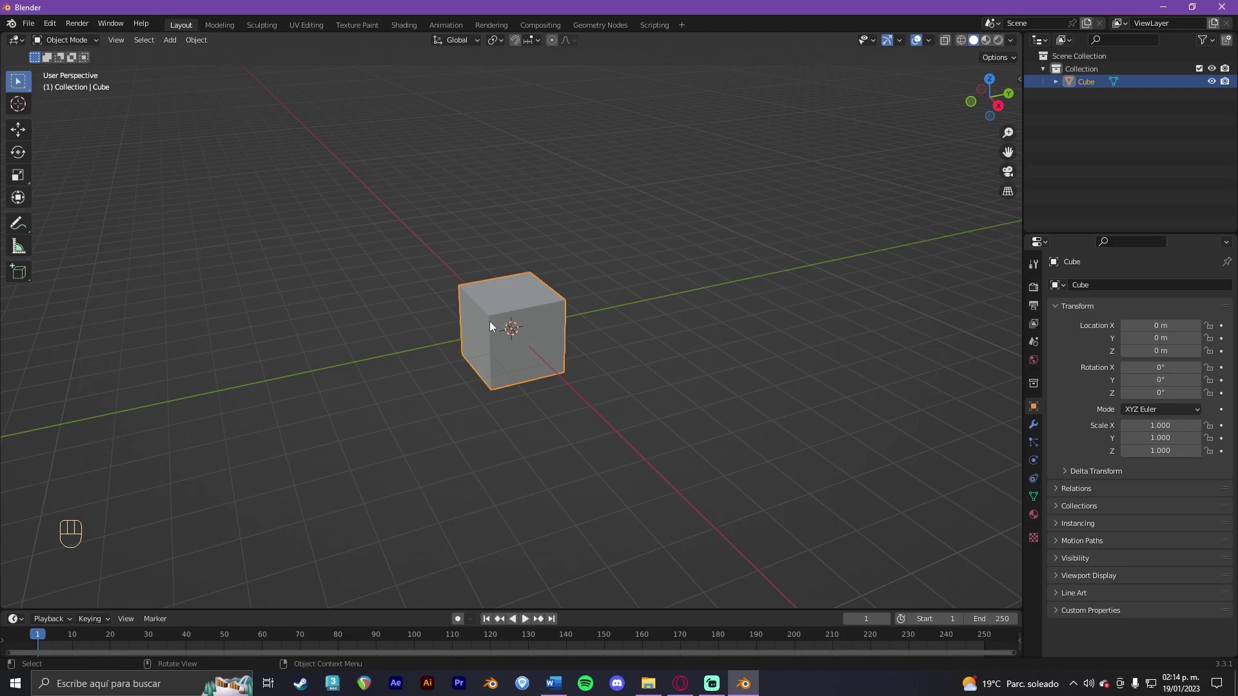
left_click_drag(523, 318, 564, 310)
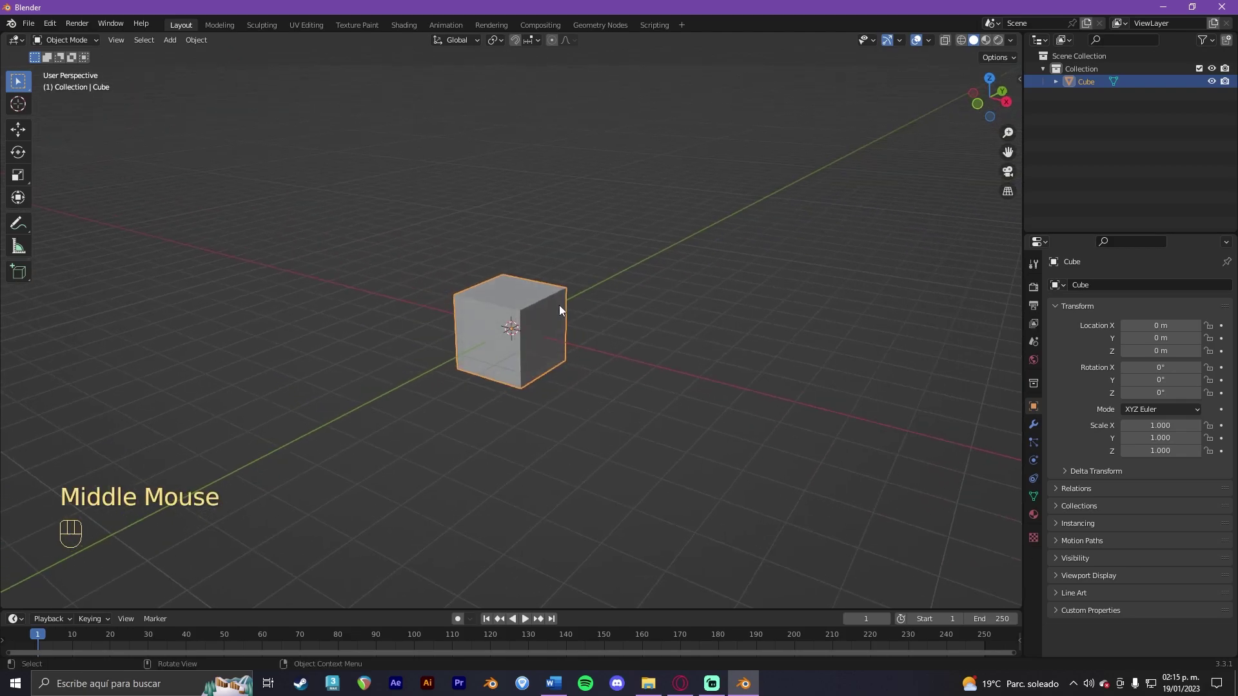
scroll("up", 3)
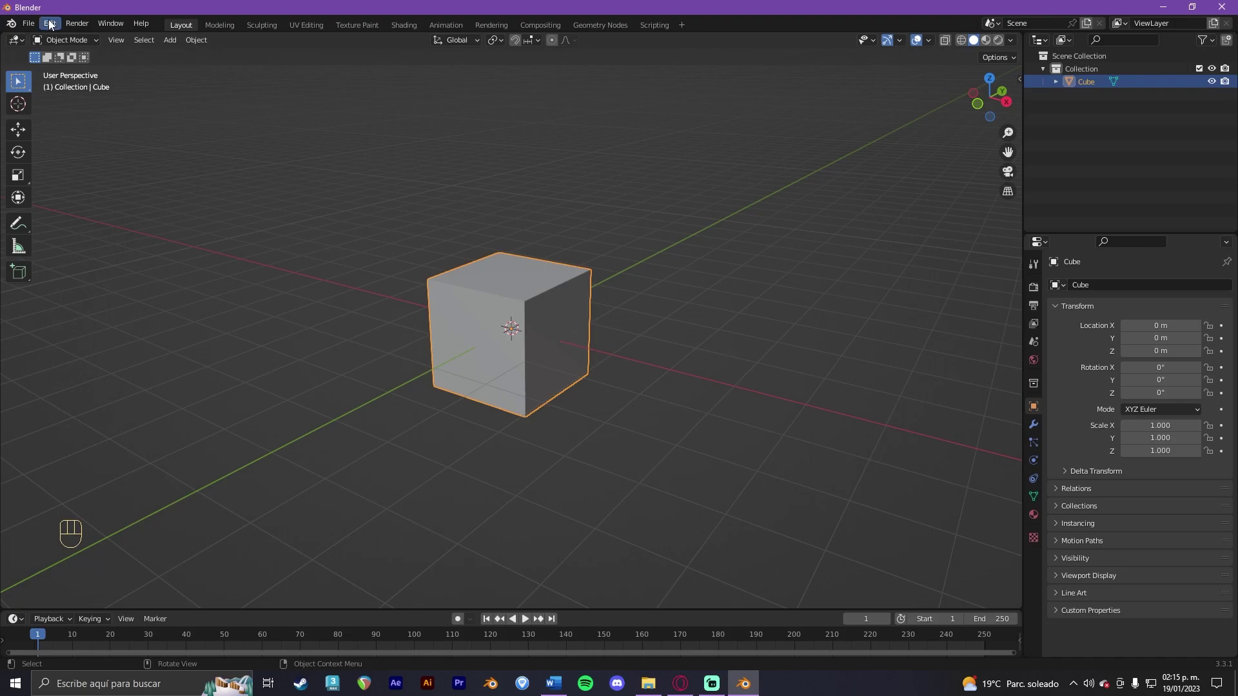
left_click_drag(50, 22, 124, 207)
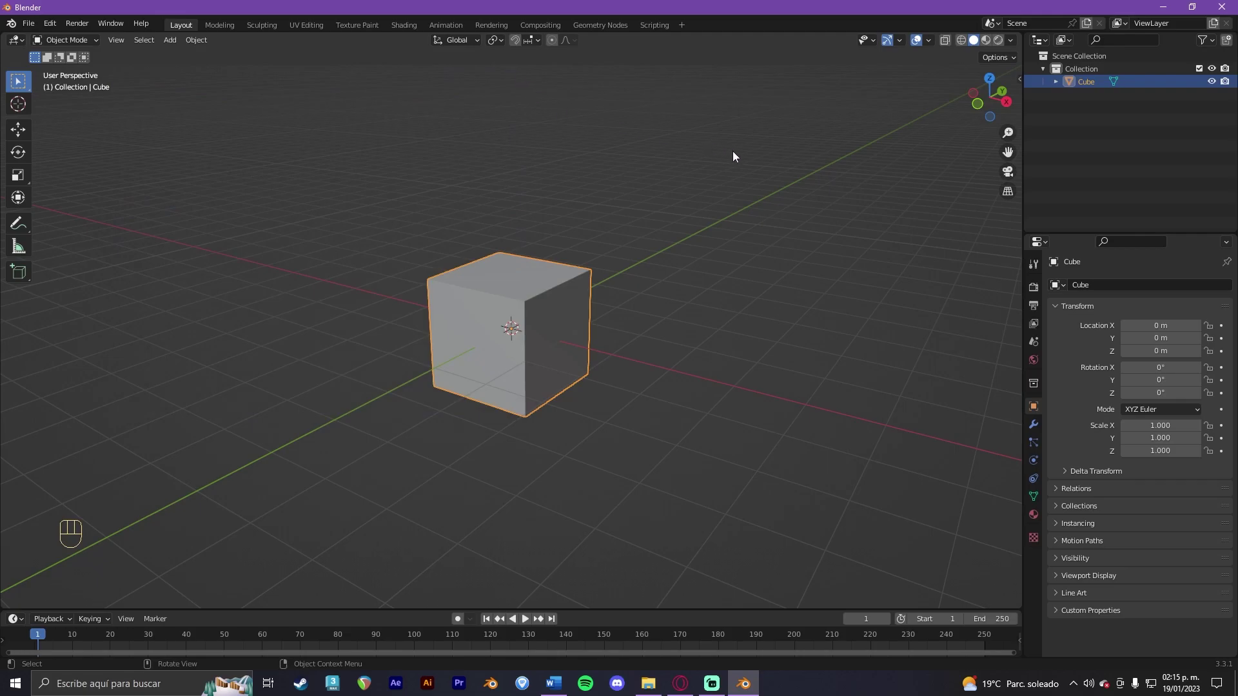
Step: Apply AutoMirror along the X axis to the cube from the sidebar's Edit tab
left_click(745, 156)
key("n")
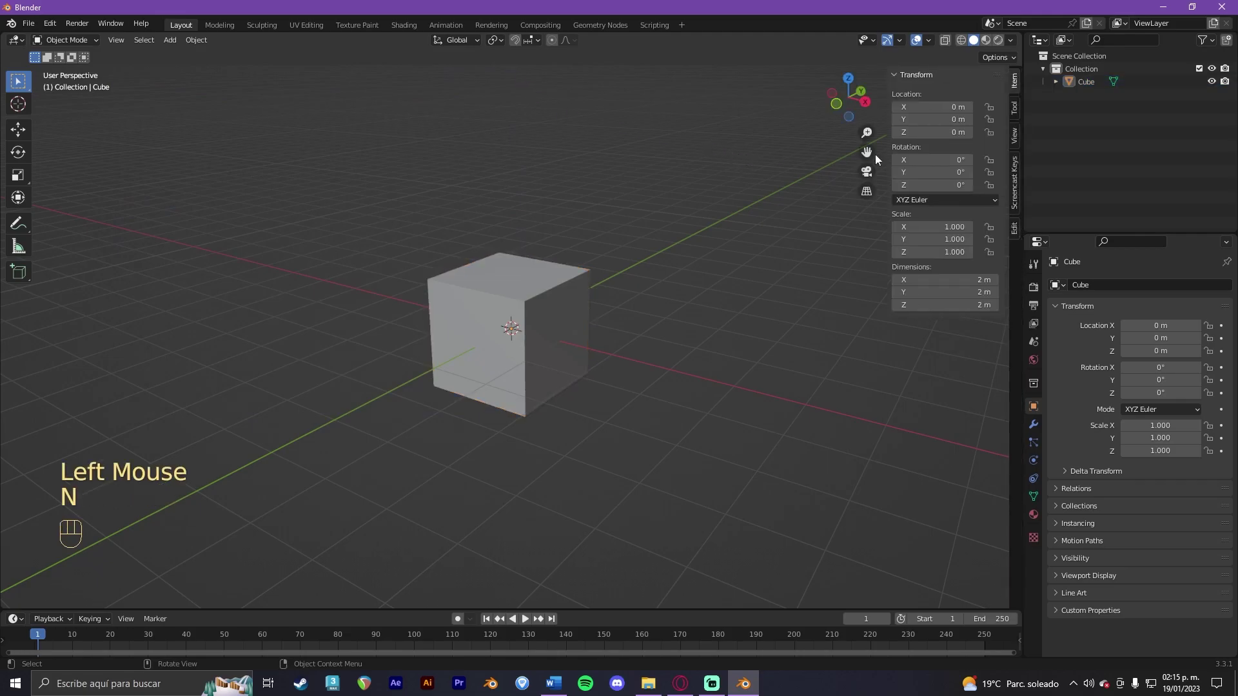
left_click(1014, 226)
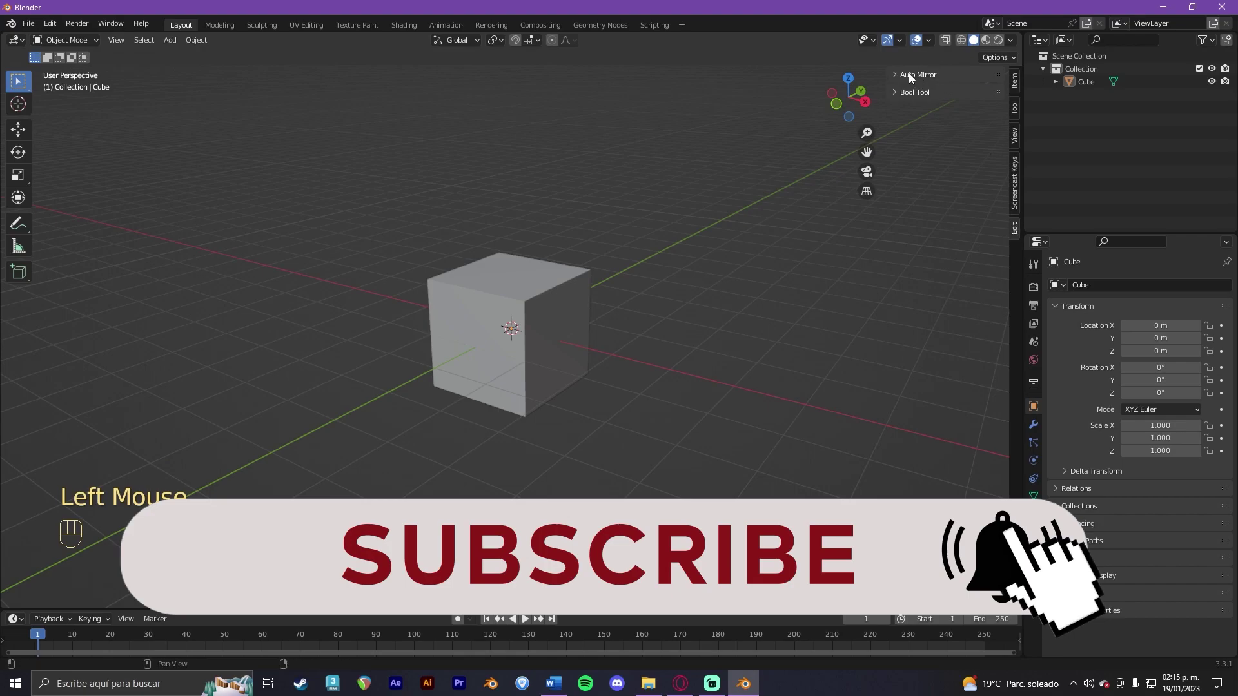
left_click(910, 76)
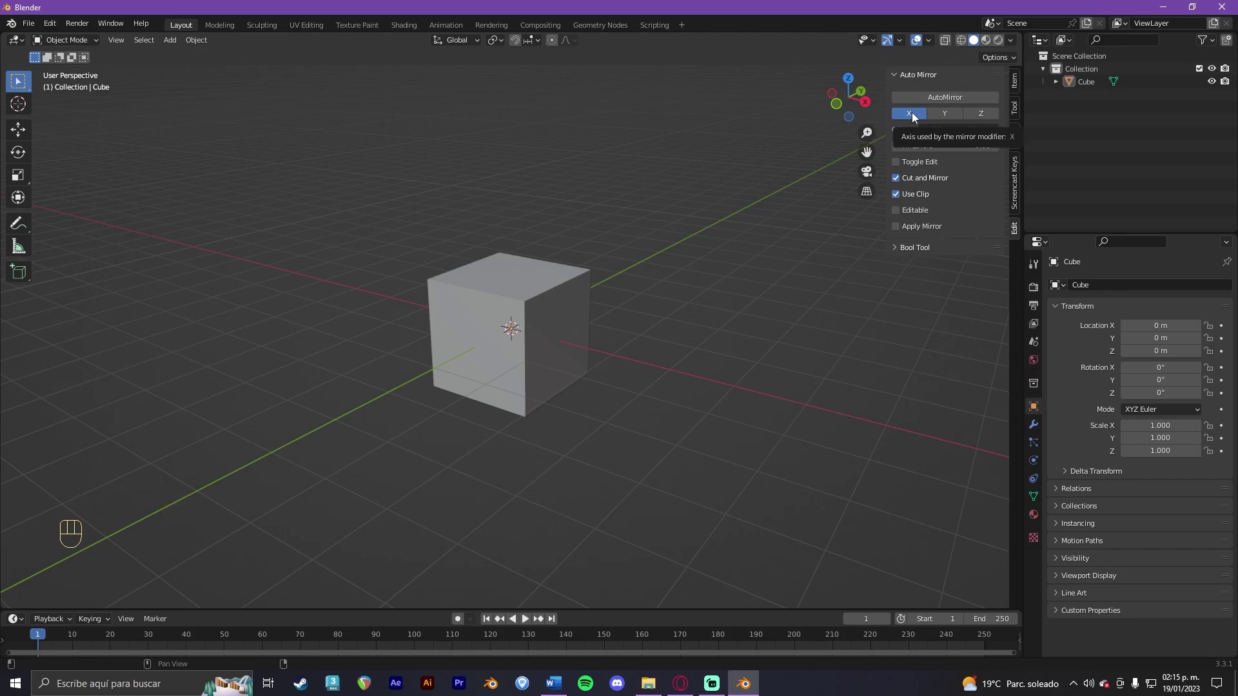
left_click(932, 100)
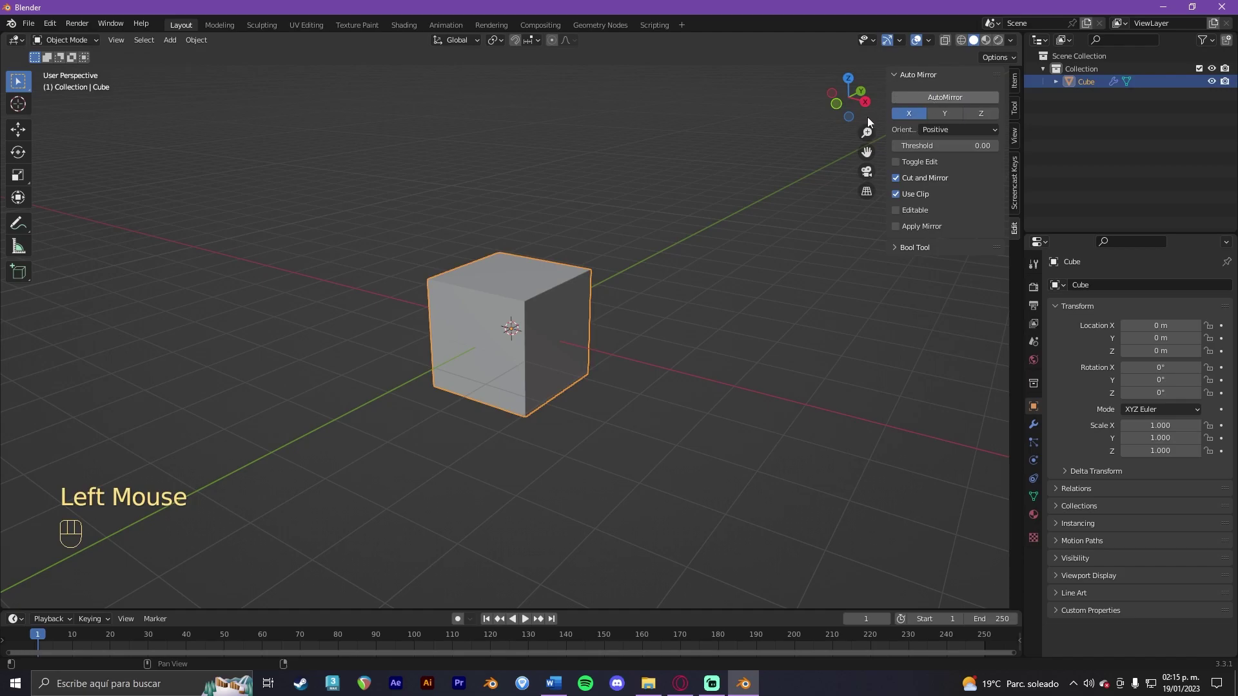
left_click(574, 283)
Step: Enter Edit Mode on the halved cube and review its Mirror modifier (X axis, clipping, merge)
key("Tab")
scroll("up", 3)
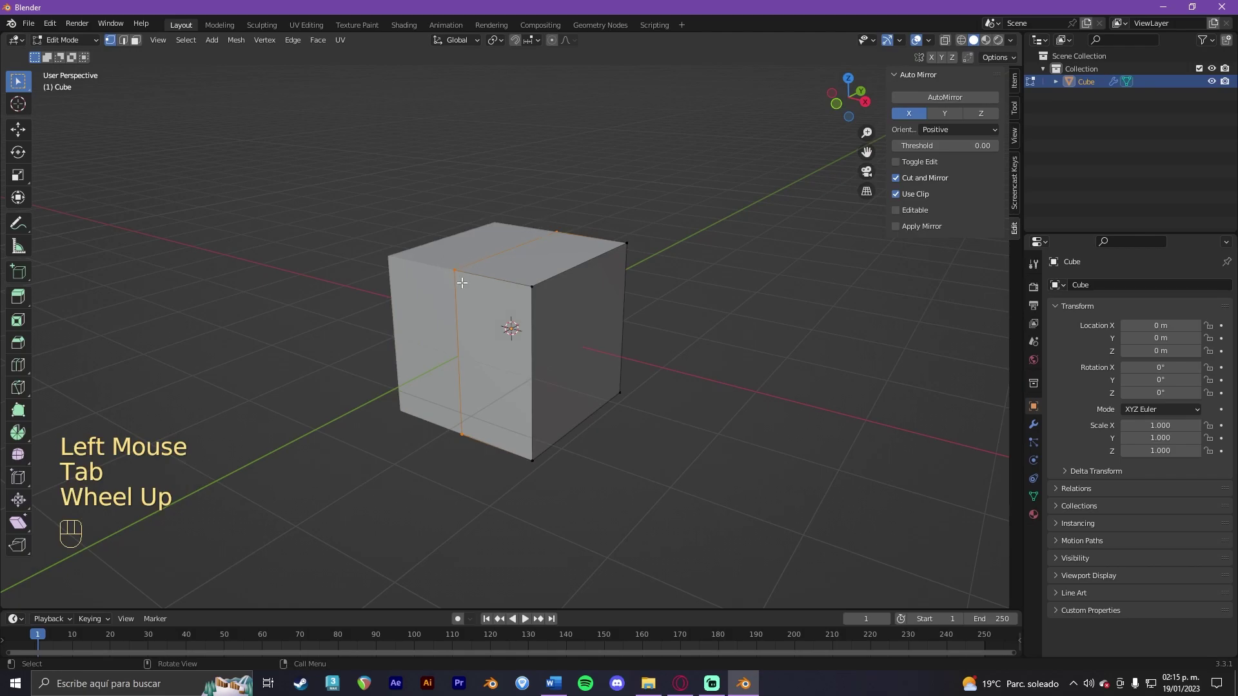
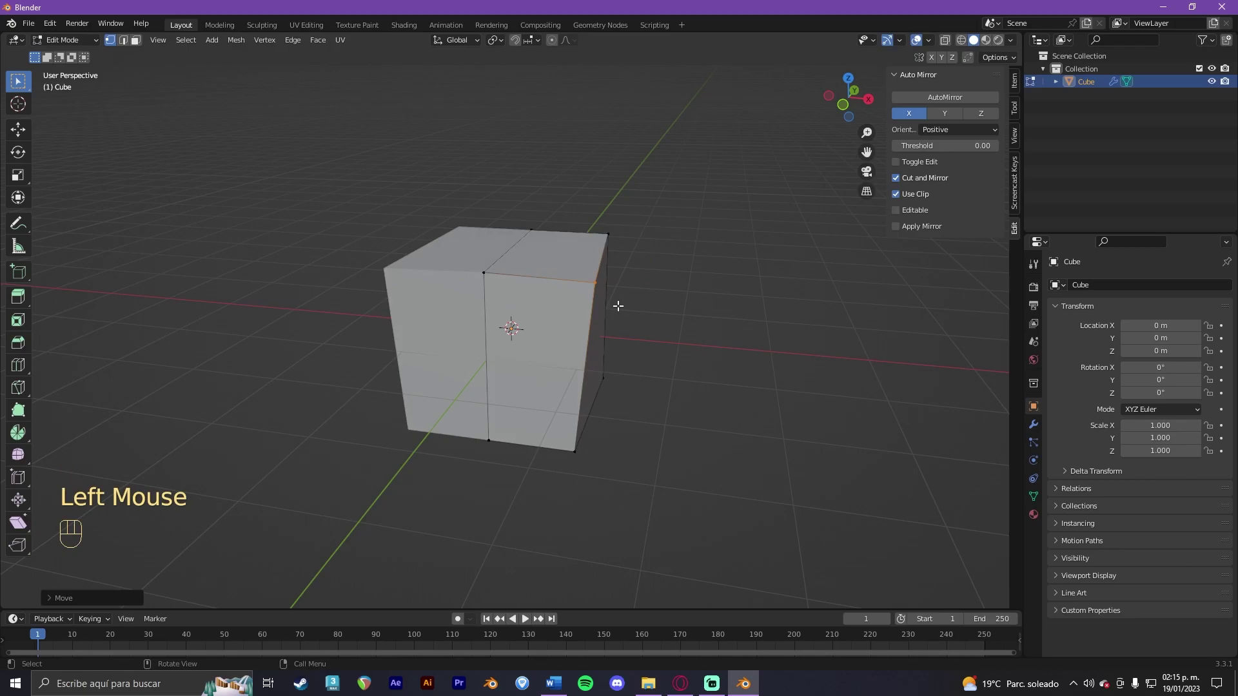
key("ctrl+z")
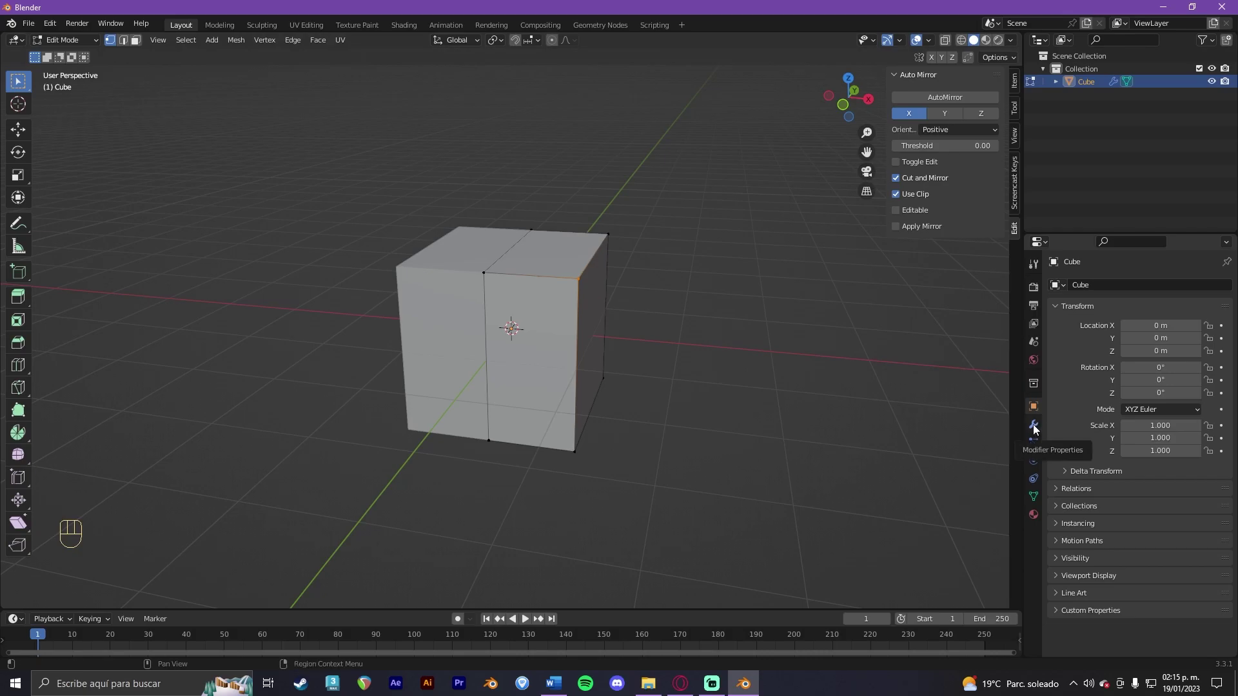
left_click(1038, 430)
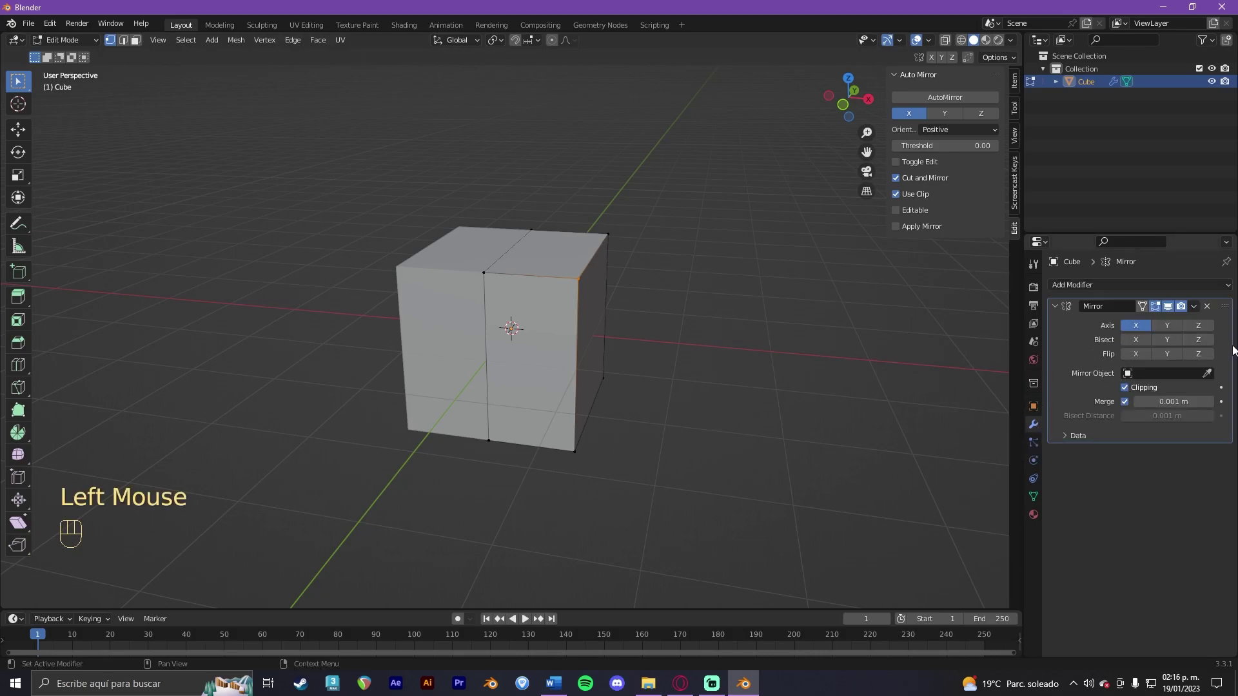
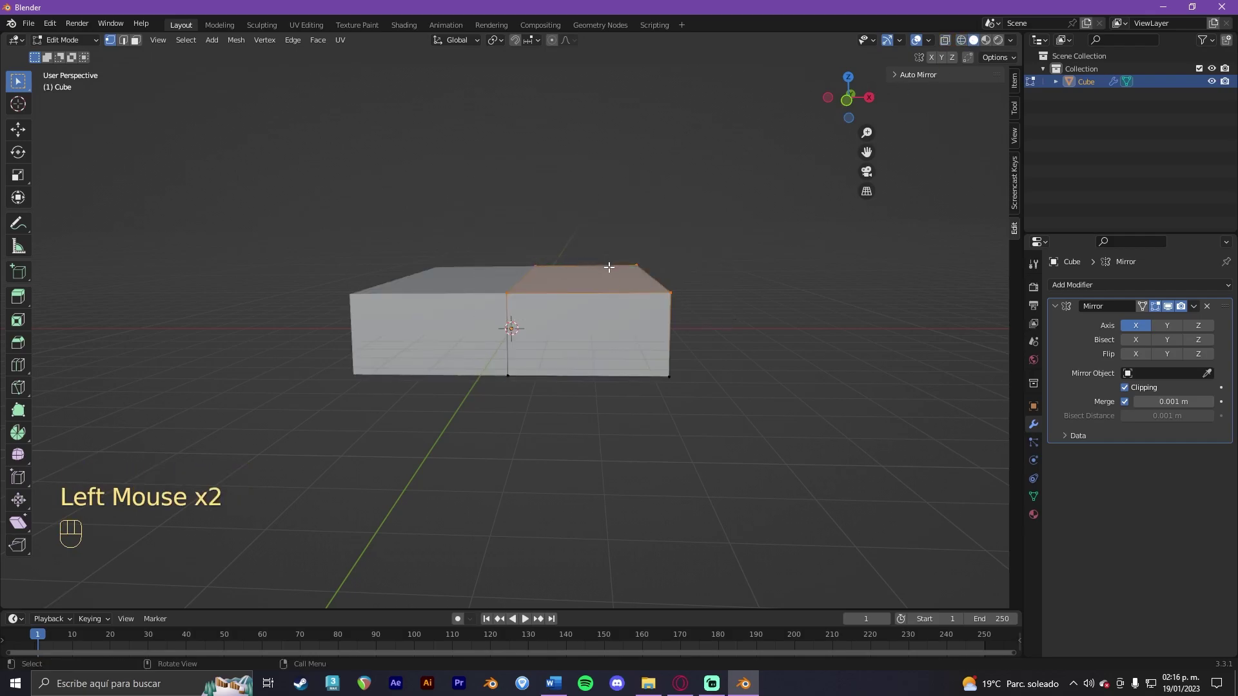
Step: Raise the box's top face straight up along Z to make taller walls
left_click(610, 263)
key("3")
left_click(608, 266)
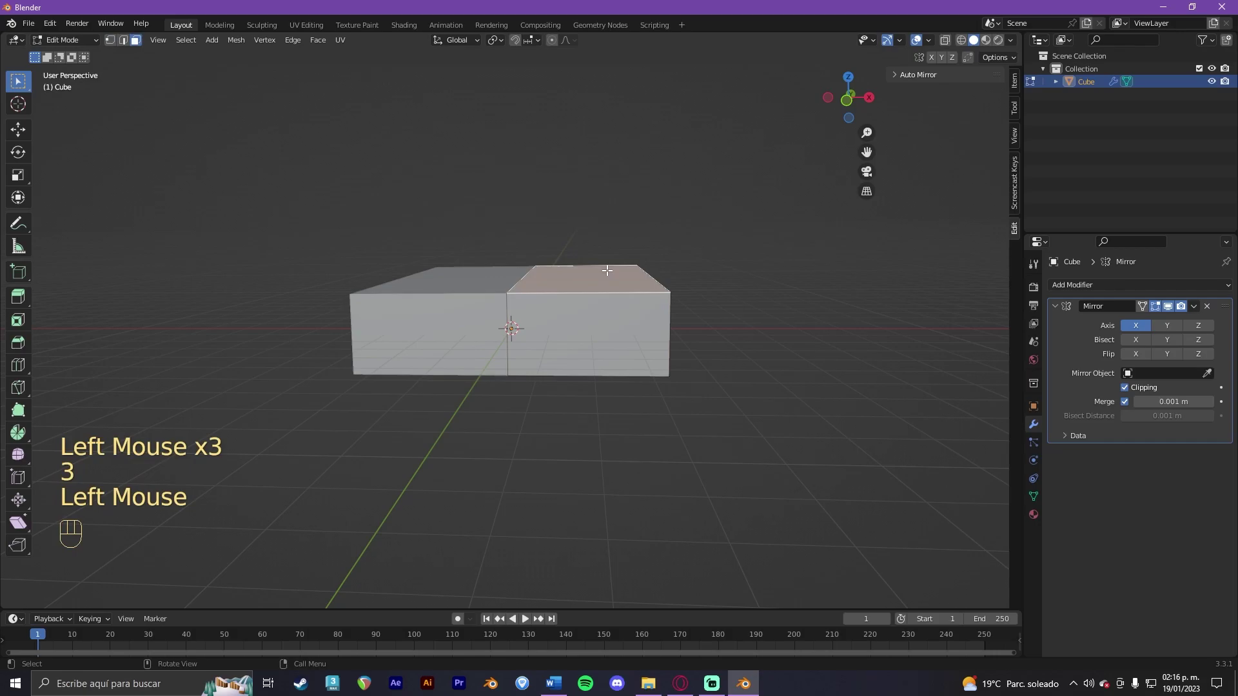
key("g")
key("z")
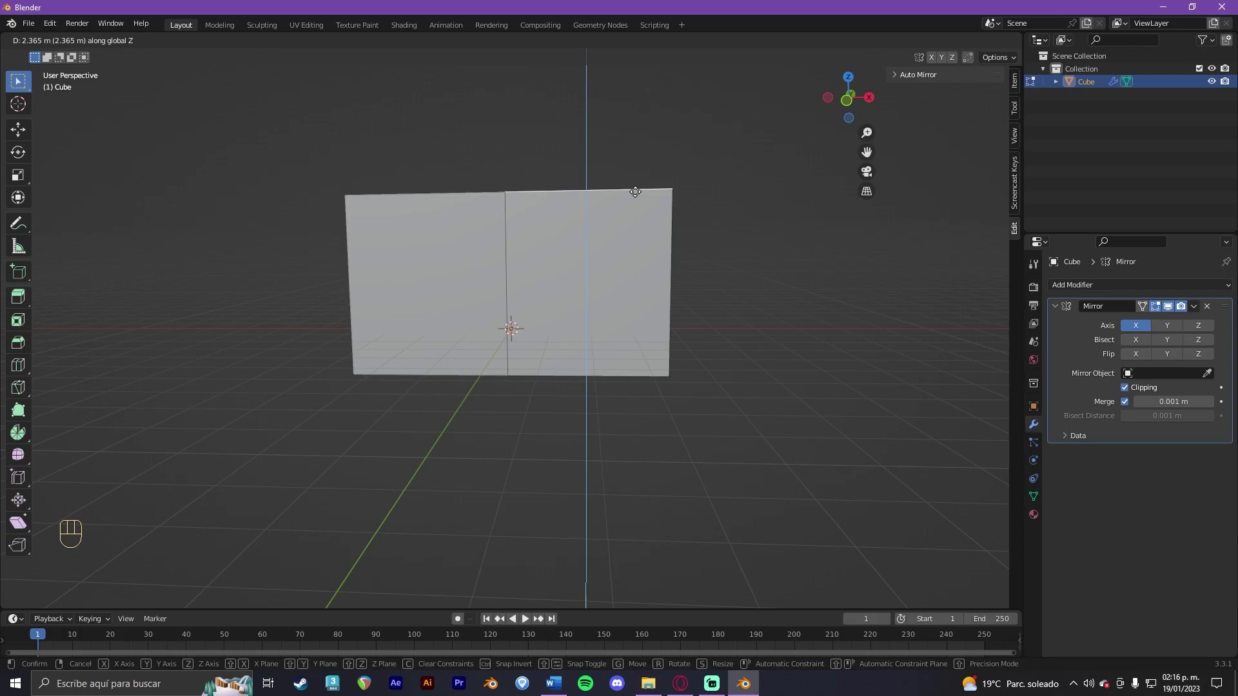
left_click(635, 163)
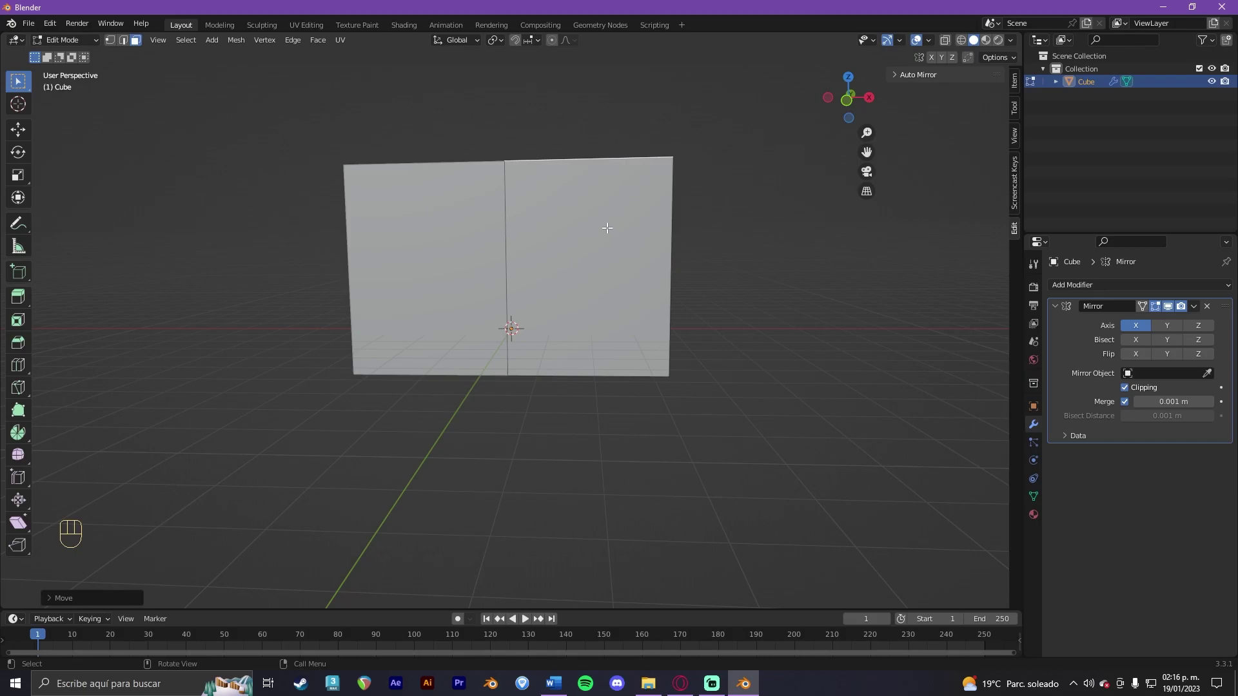
Step: Lift the top middle edge along Z to form a peaked gable ridge
left_click_drag(609, 224, 594, 345)
middle_click(596, 346)
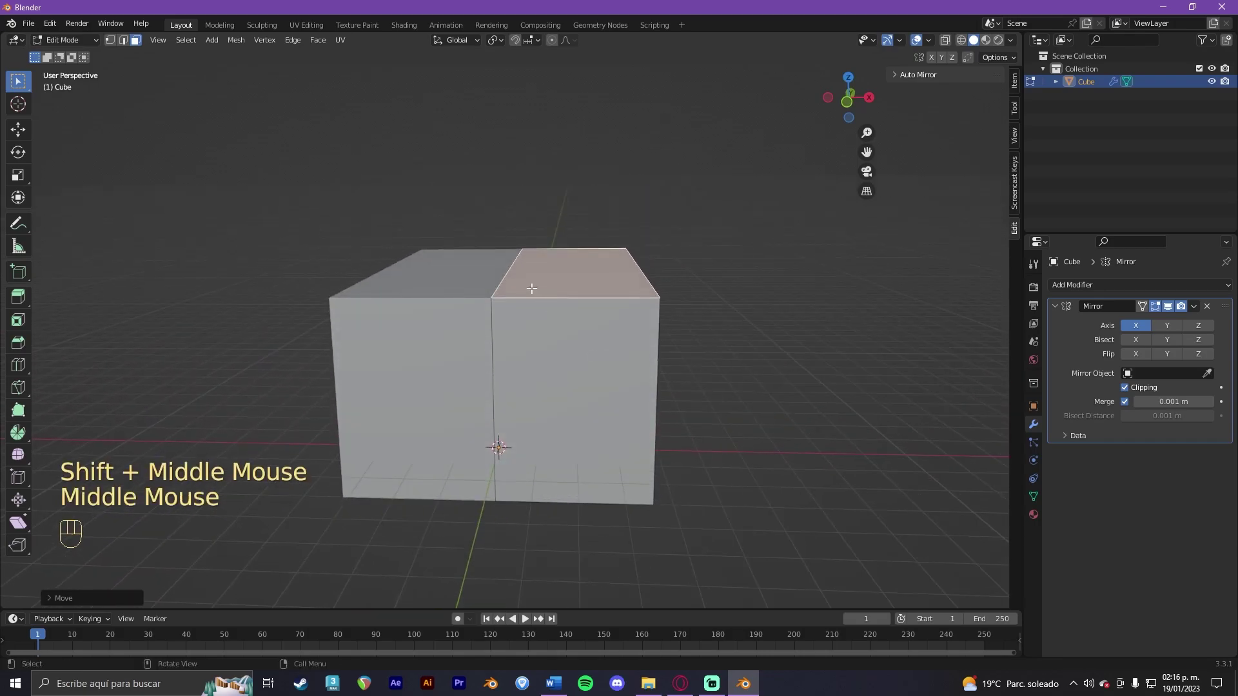
key("2")
left_click(511, 269)
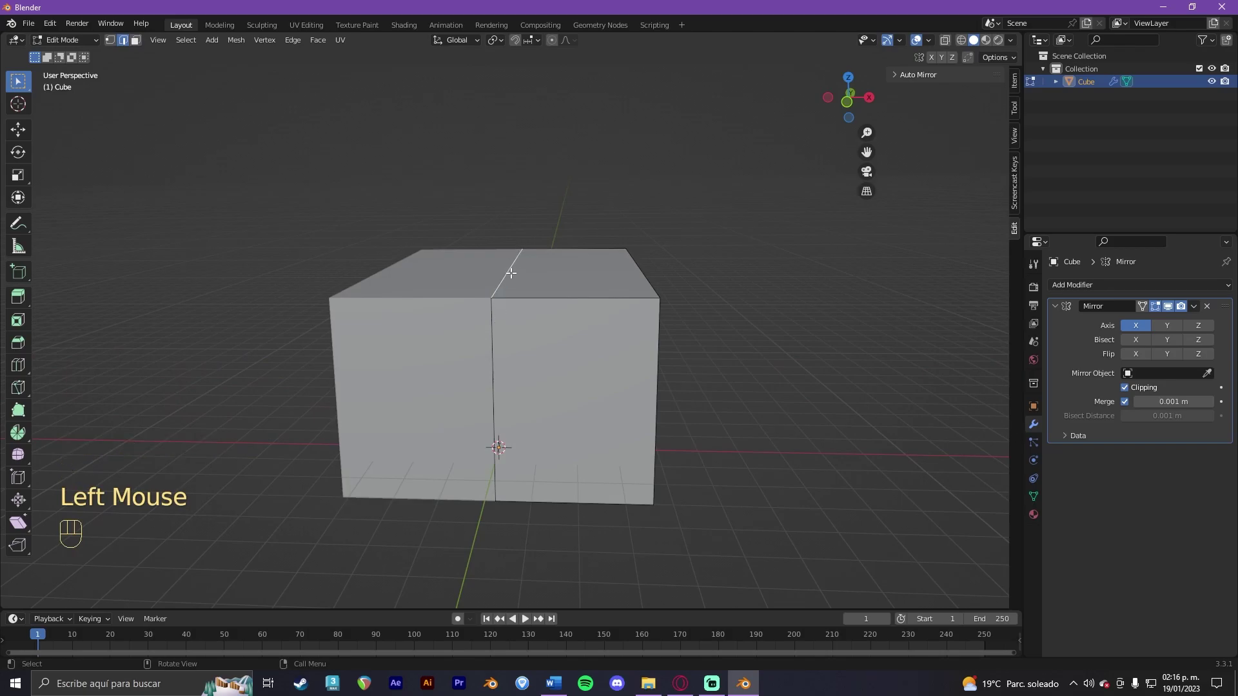
key("g")
key("z")
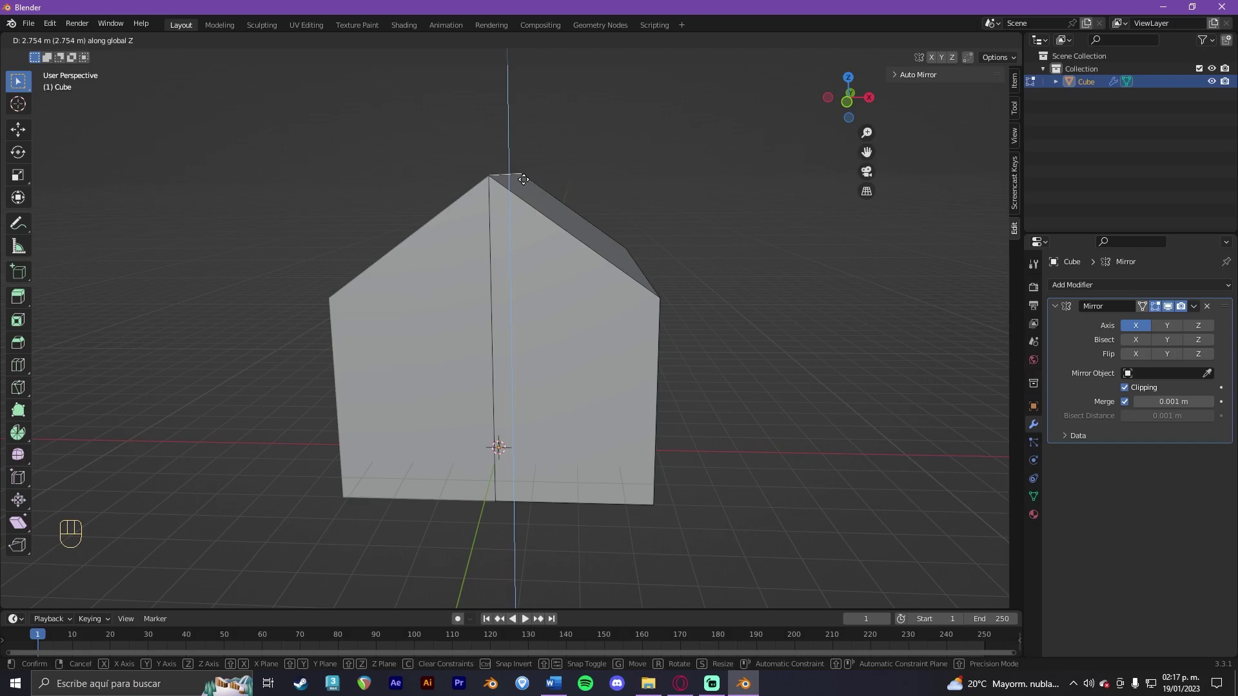
double_click(525, 177)
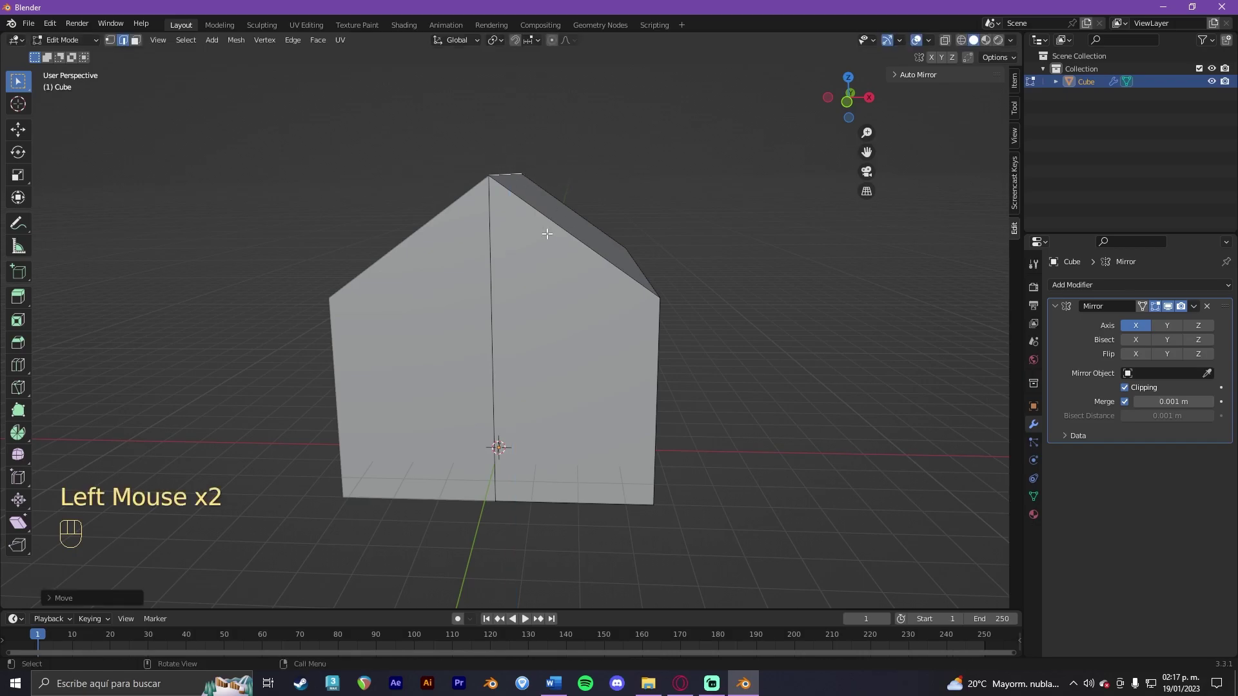
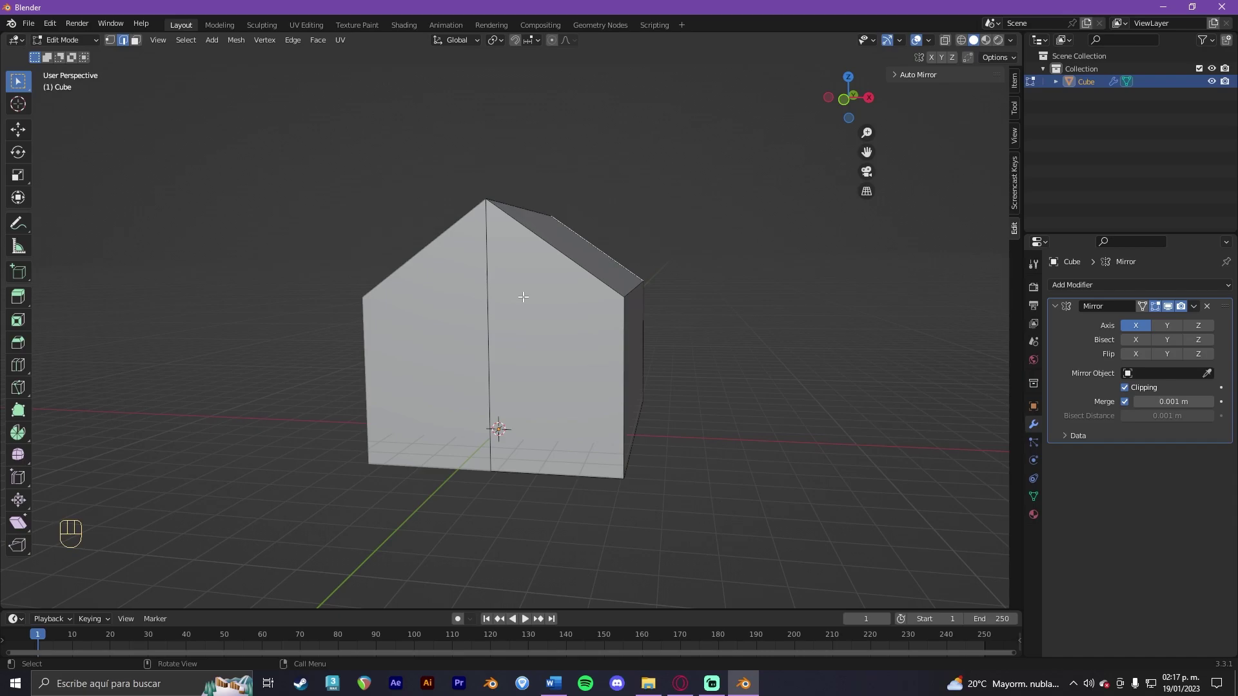
Step: Try several horizontal loop cuts across the gable wall and select their edges and faces
scroll("up", 3)
key("ctrl+r")
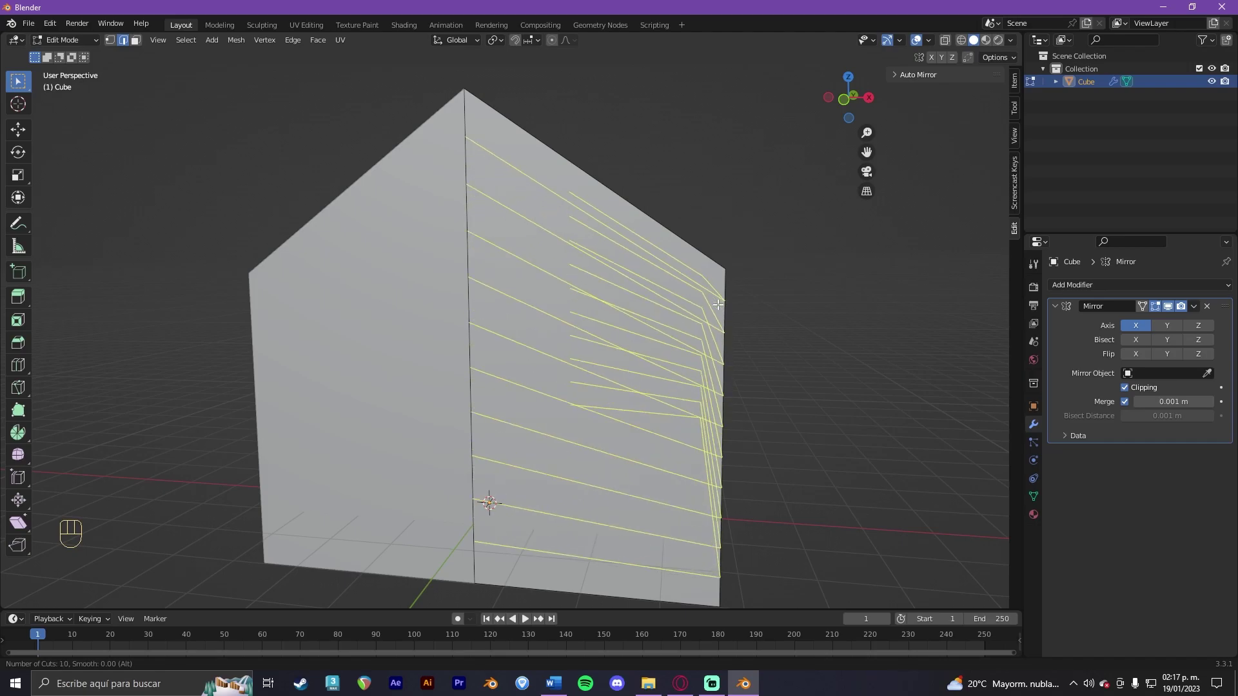
left_click(719, 300)
key("3")
left_click(676, 281)
left_click(666, 318)
left_click(656, 340)
left_click(655, 356)
key("2")
key("1")
left_click(714, 283)
left_click_drag(702, 315, 708, 332)
key("2")
left_click(690, 318)
left_click(692, 294)
left_click(701, 273)
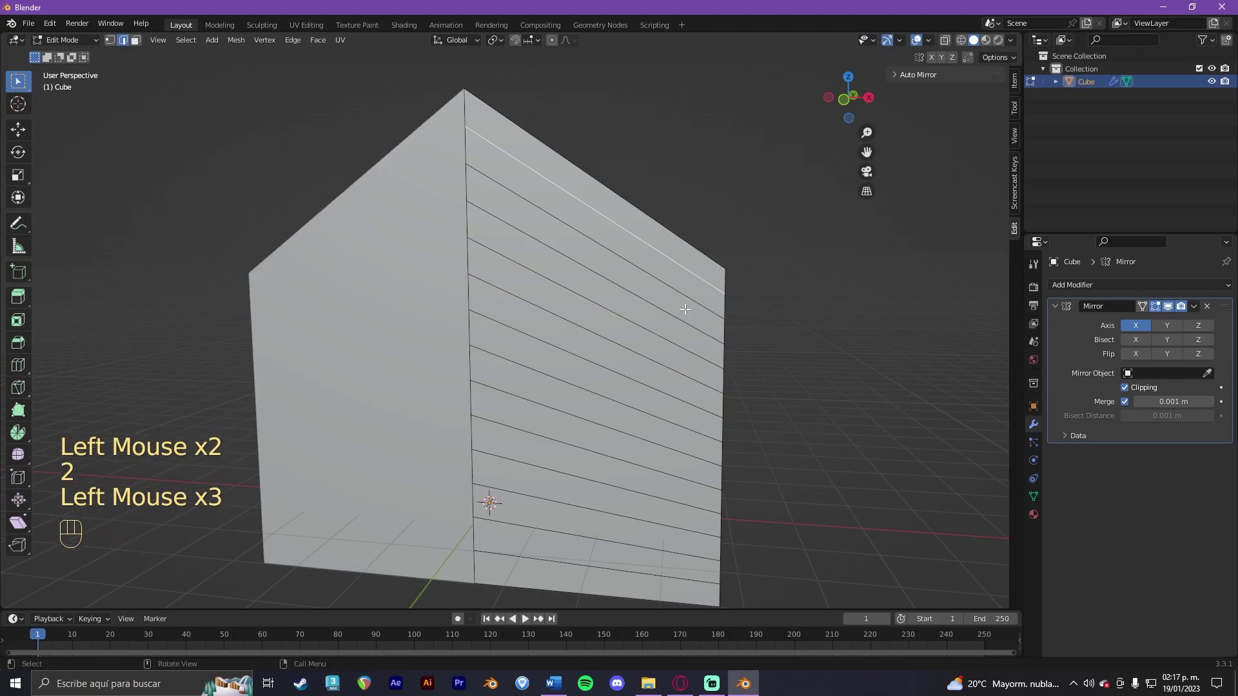
Step: Undo the multi-cut trial and start a single loop cut under the roof slope instead
key("ctrl+z")
key("ctrl+z")
key("ctrl+z")
key("ctrl+z")
key("ctrl+z")
key("ctrl+z")
key("ctrl+z")
key("ctrl+z")
key("ctrl+z")
key("ctrl+z")
key("ctrl+z")
key("ctrl+z")
key("ctrl+r")
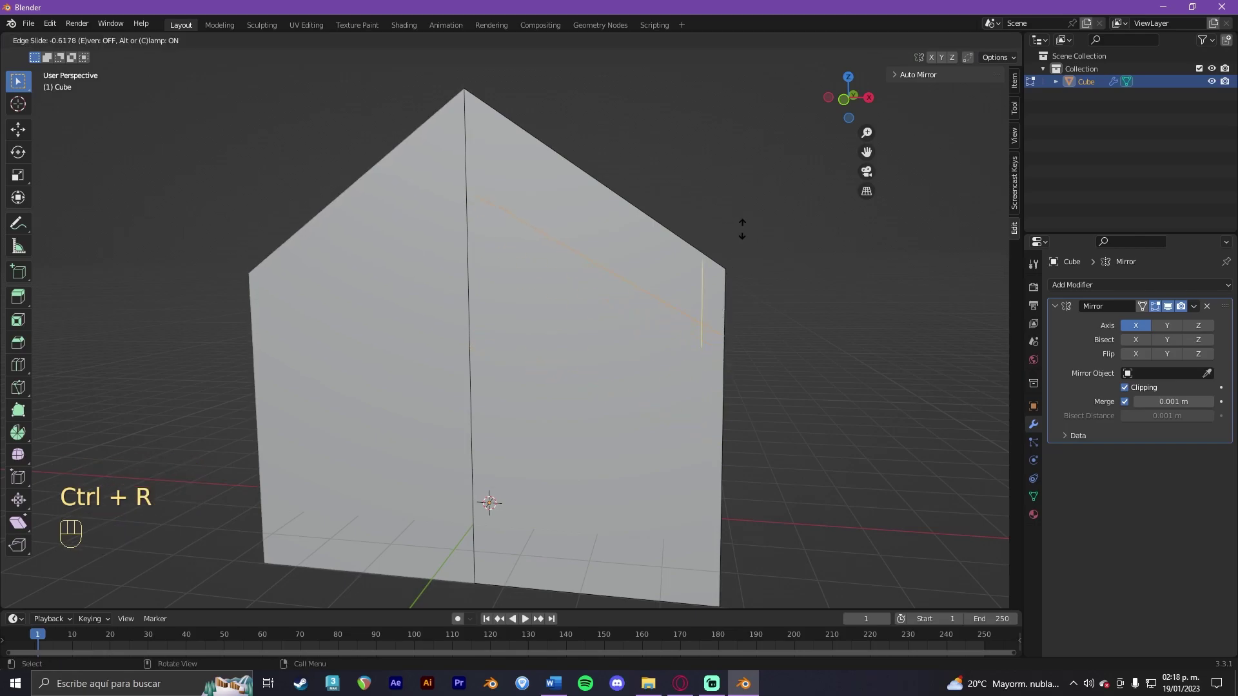
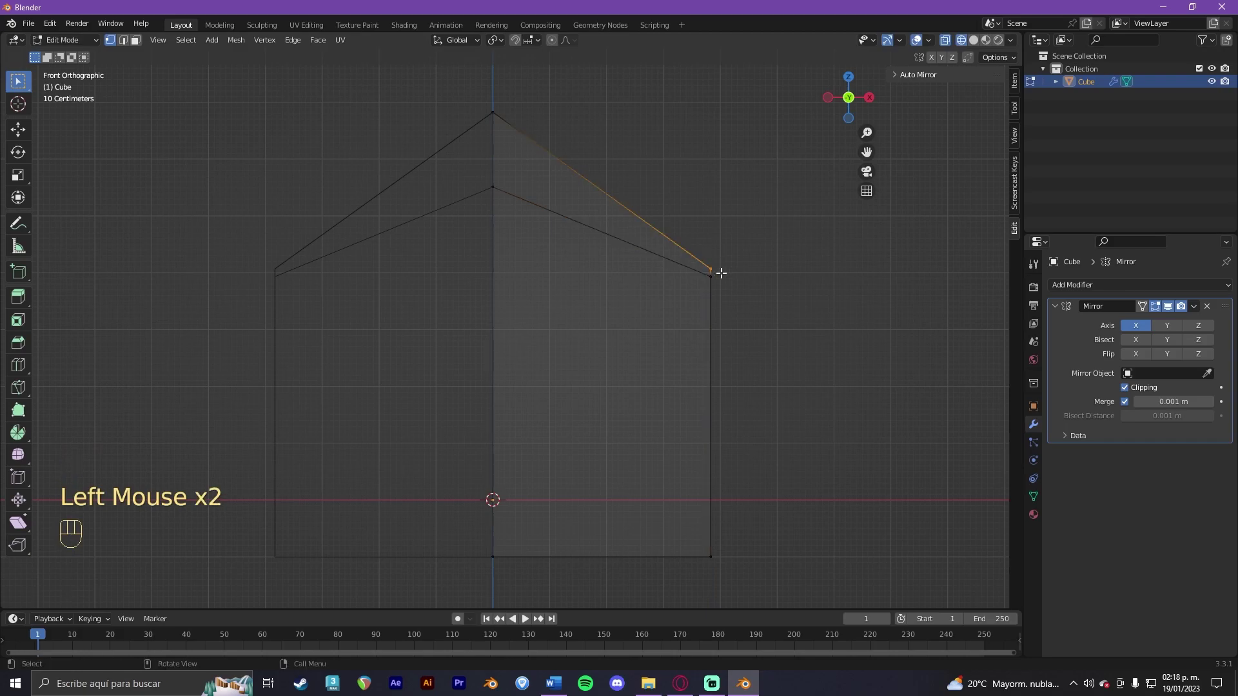
Step: Raise the roof slope's outer edge vertically to thicken the overhanging roof
key("g")
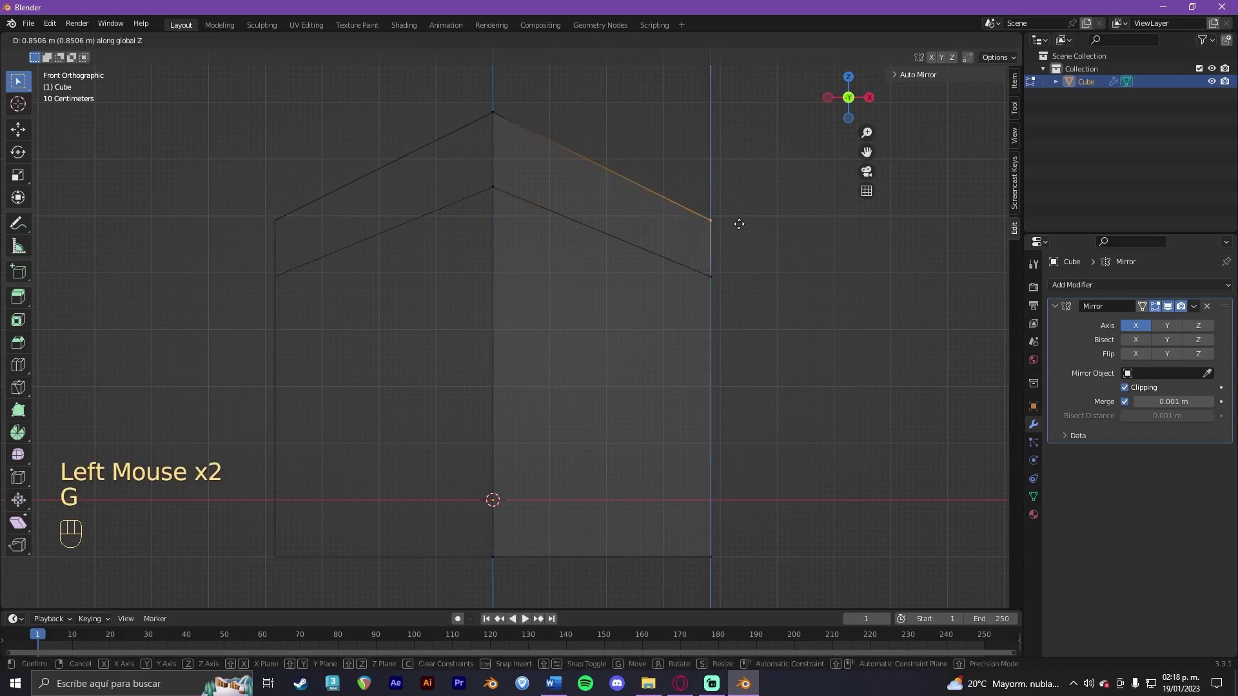
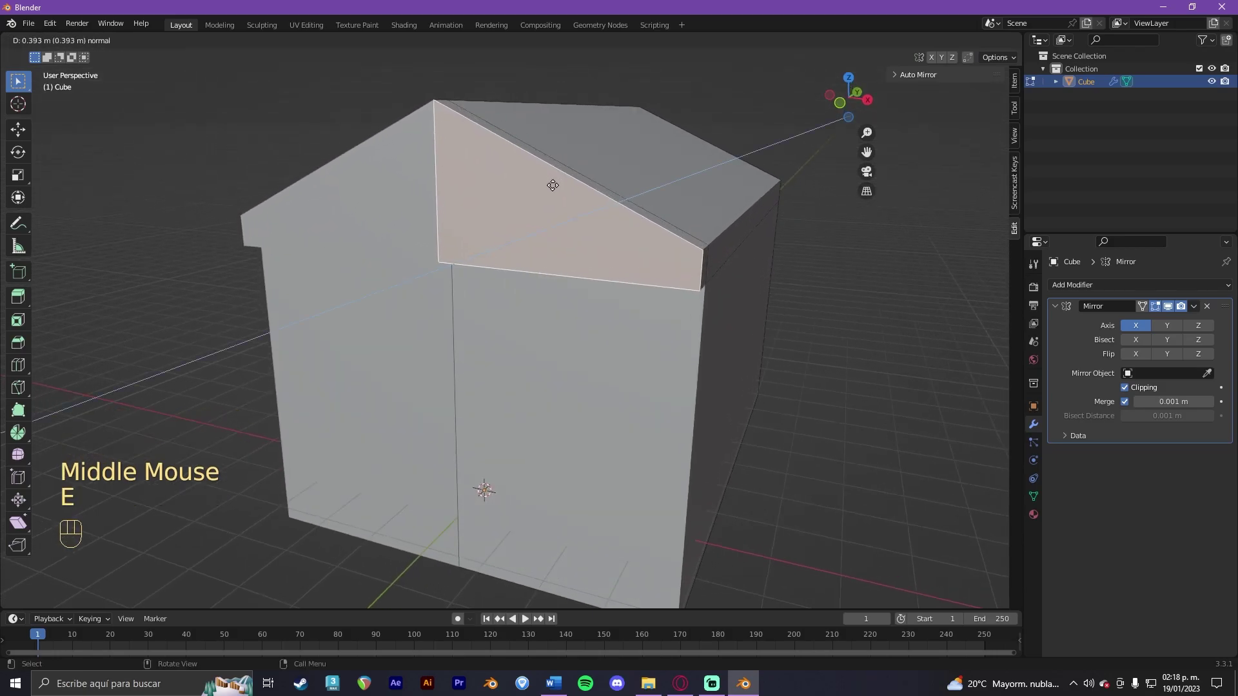
Step: Shrink the triangular gable face inward and extrude it to form a roof trim
left_click(550, 181)
left_click_drag(554, 181, 532, 185)
key("s")
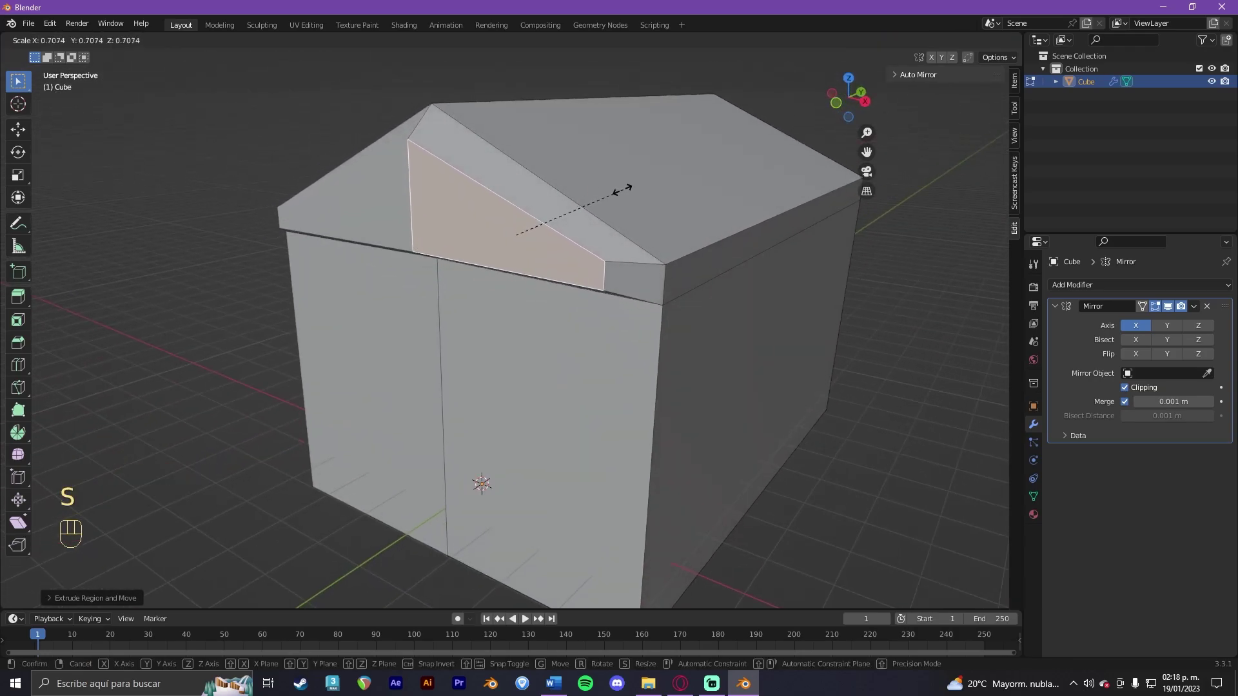
left_click(585, 184)
key("e")
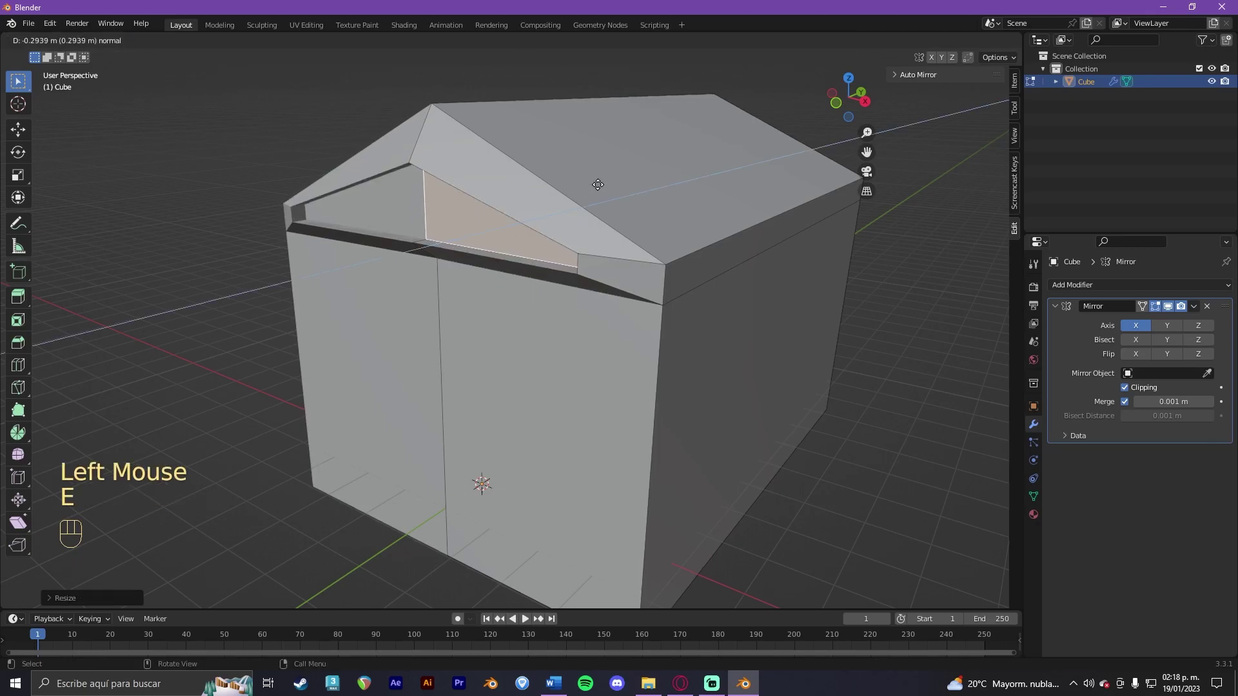
left_click(596, 181)
Step: Undo the extrusion, nudge the gable face along Z, then push it back along Y to recess it
key("ctrl+z")
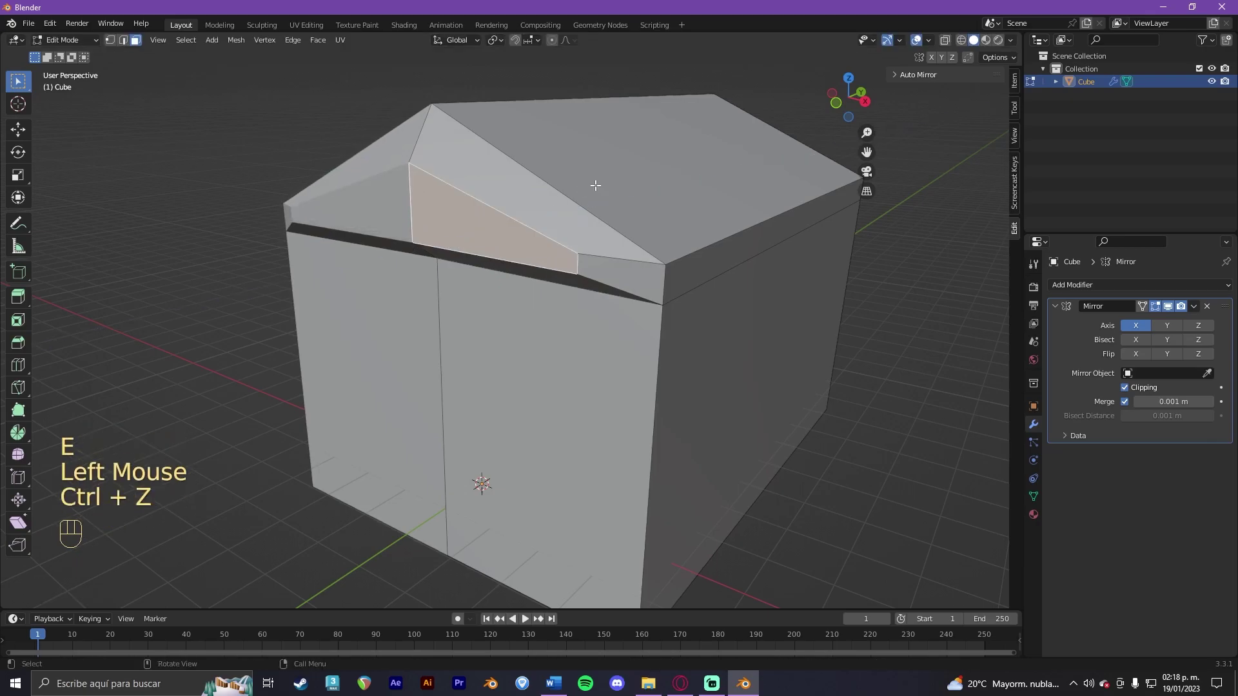
key("g")
key("z")
left_click(615, 180)
key("g")
key("y")
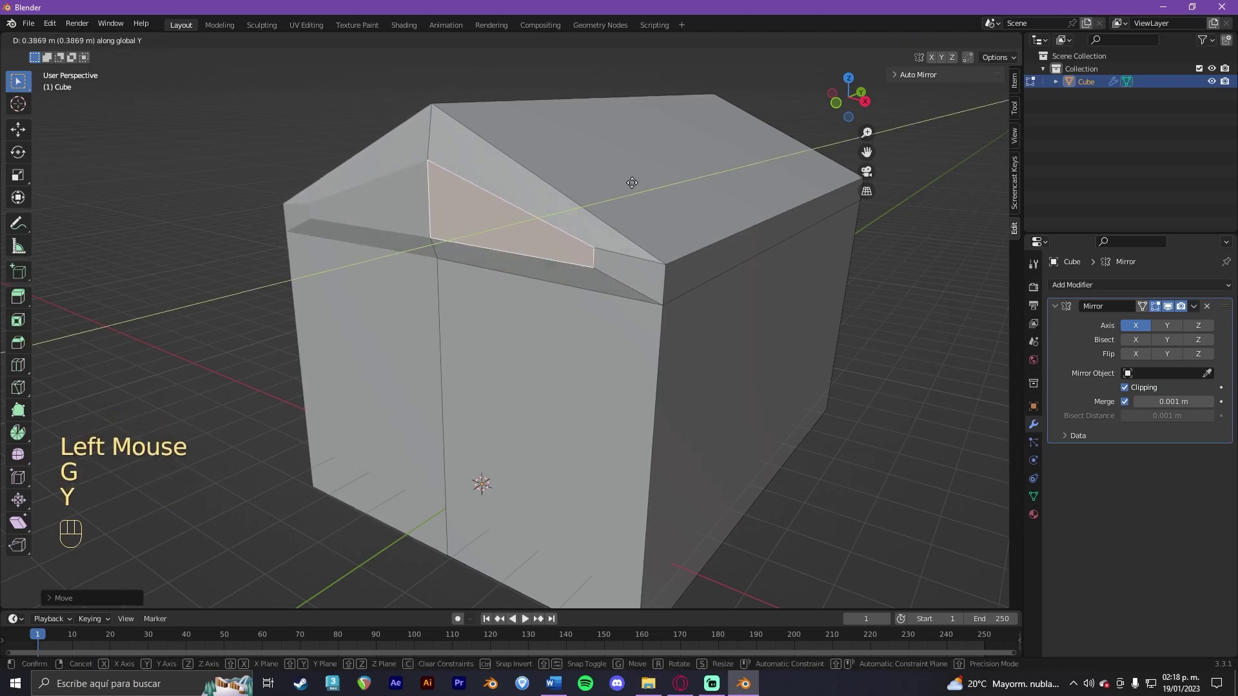
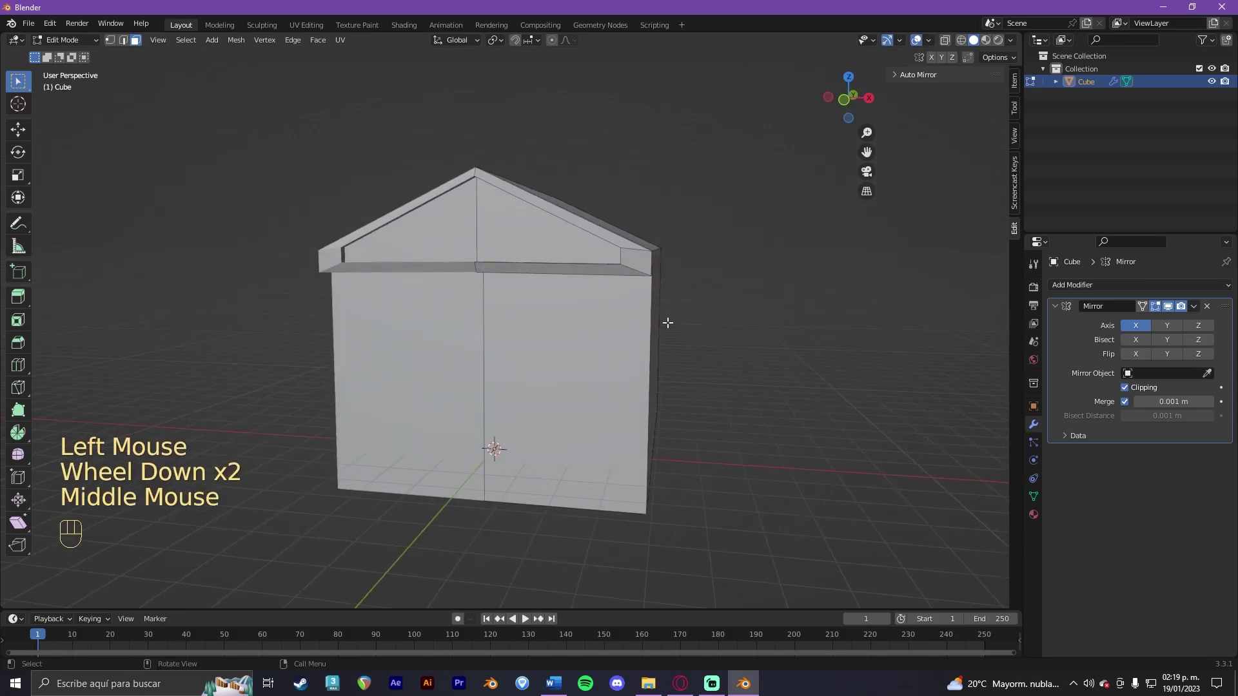
Step: Duplicate the front wall face and scale/move it into a door-sized patch at the bottom centre
left_click(571, 347)
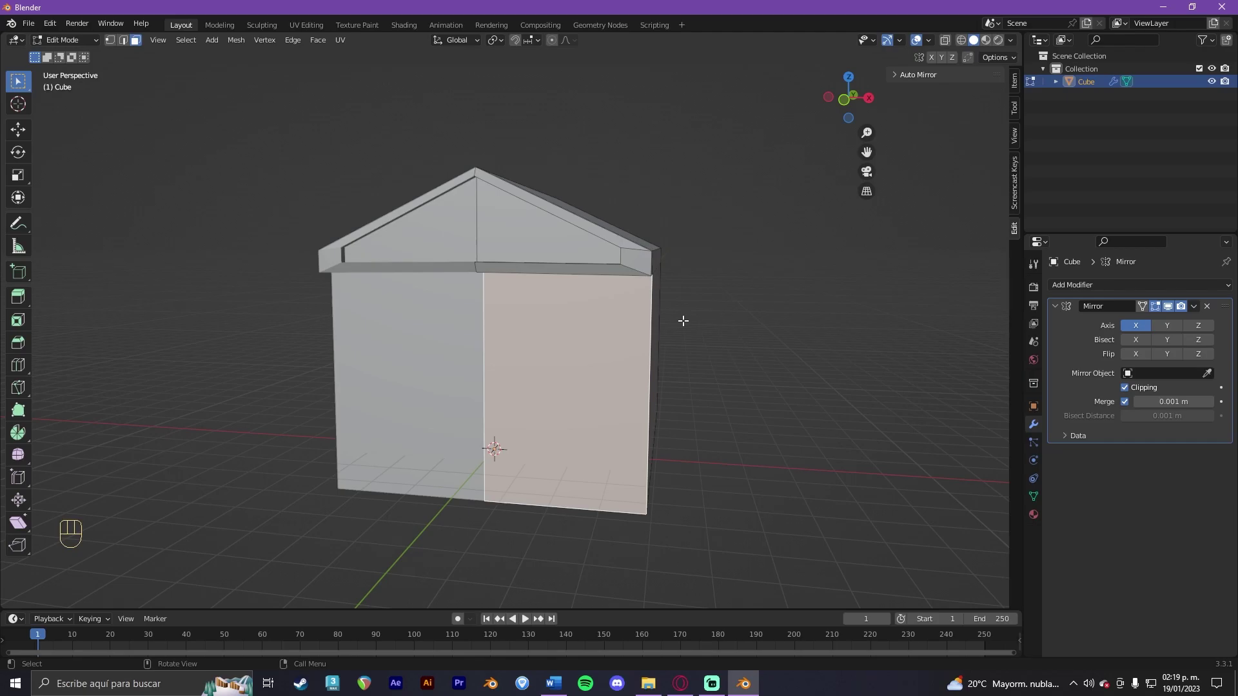
scroll("up", 3)
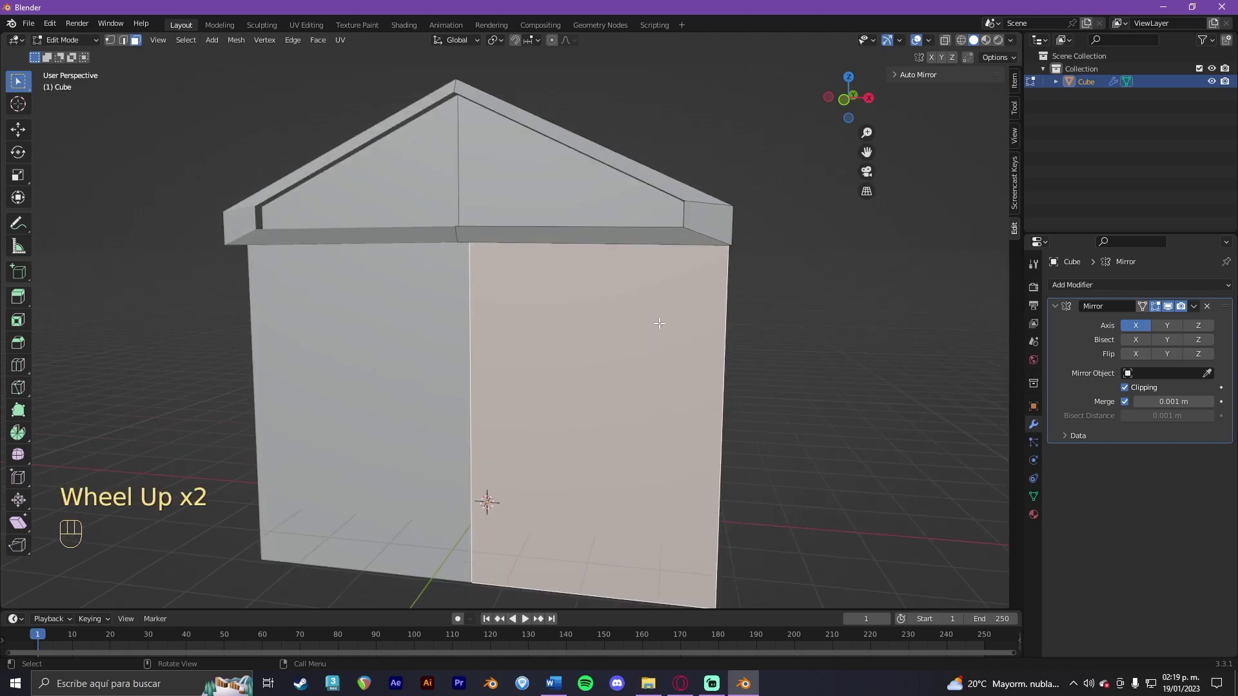
key("shift+d")
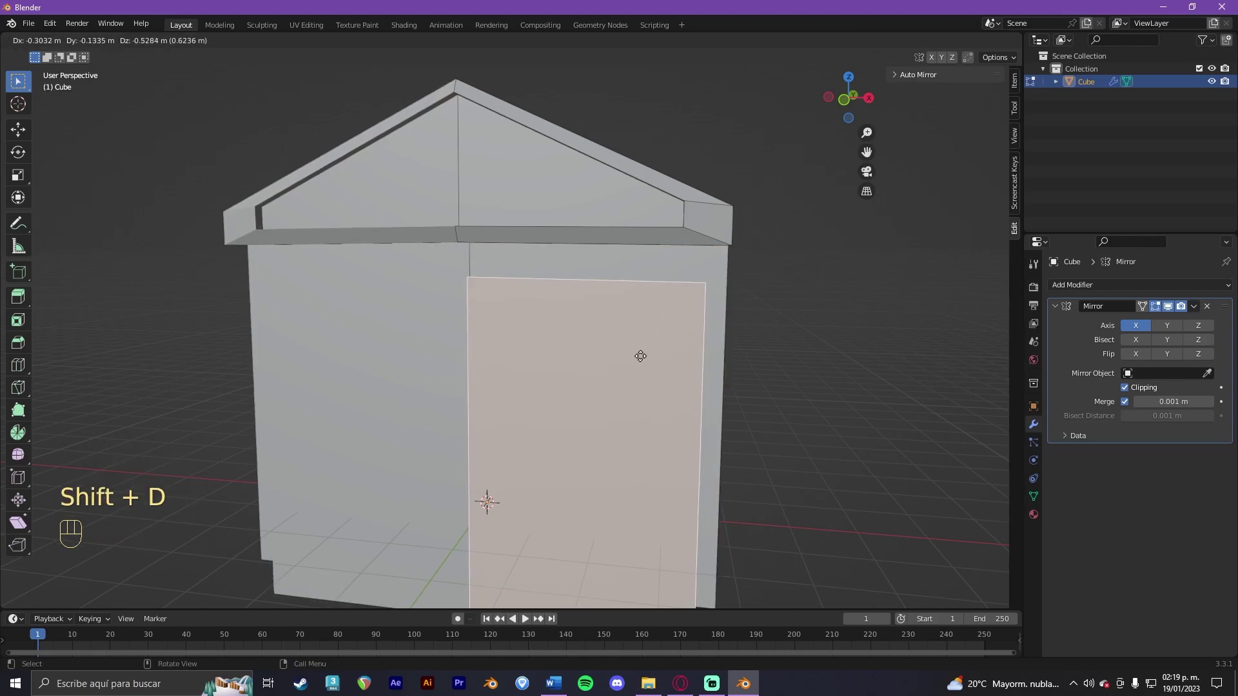
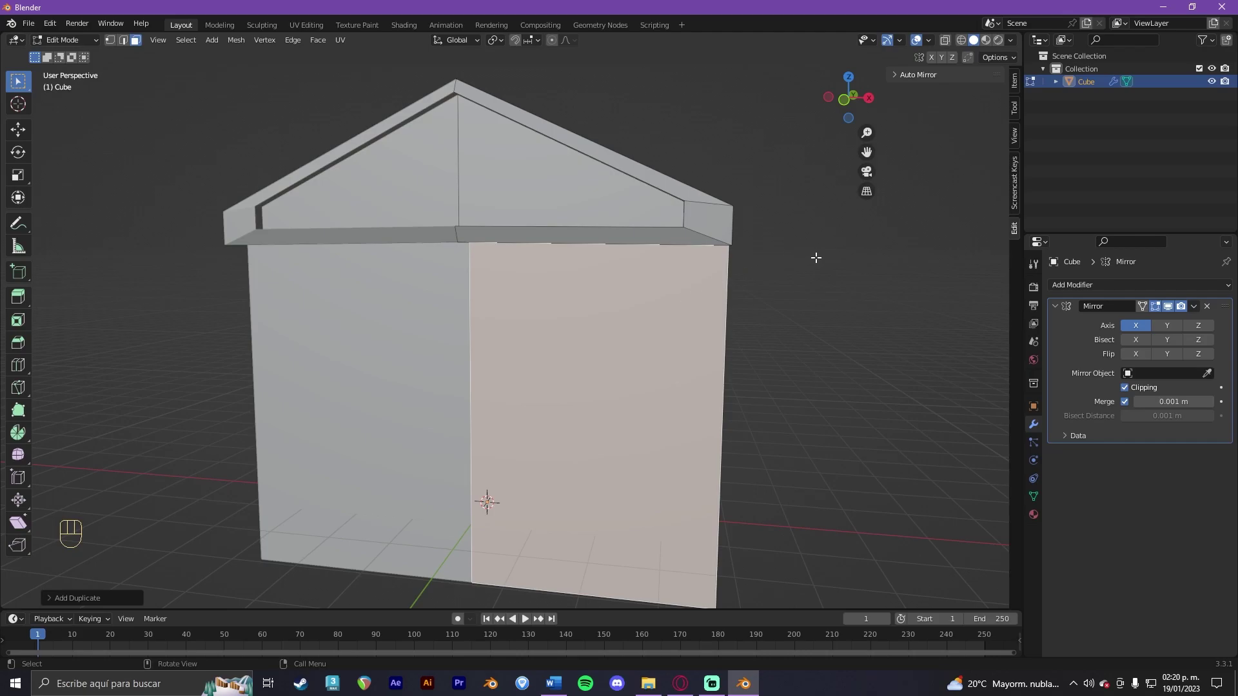
key("s")
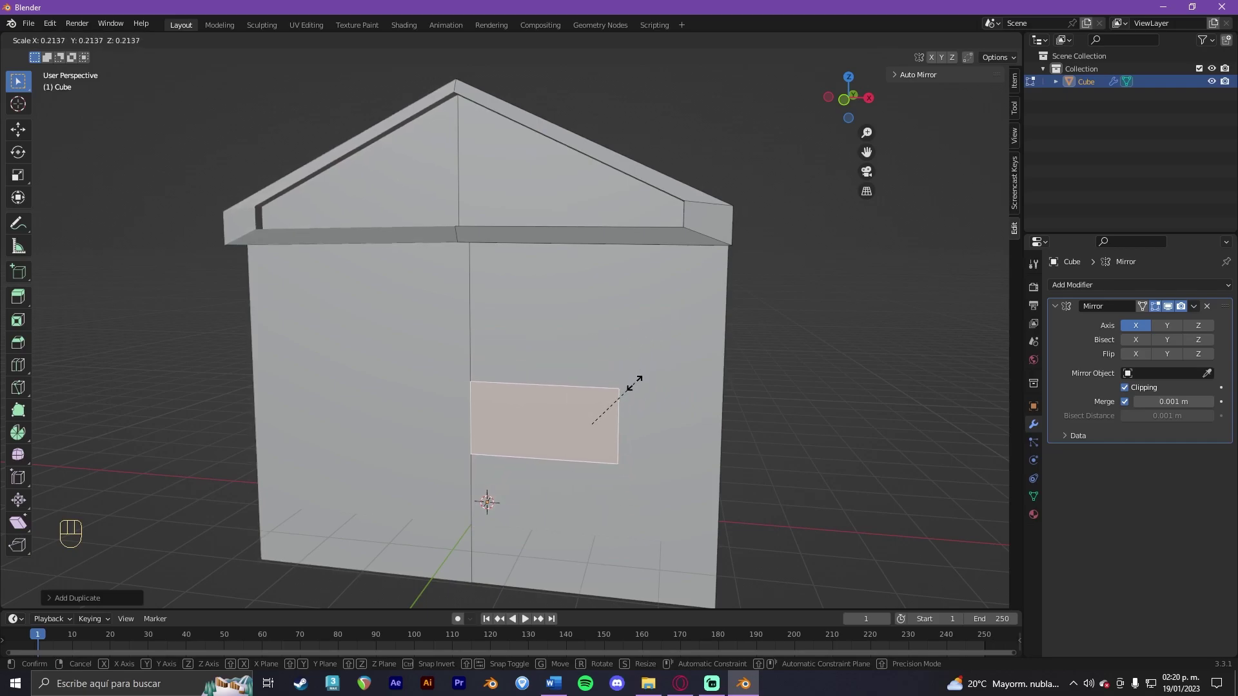
left_click(635, 380)
key("g")
key("x")
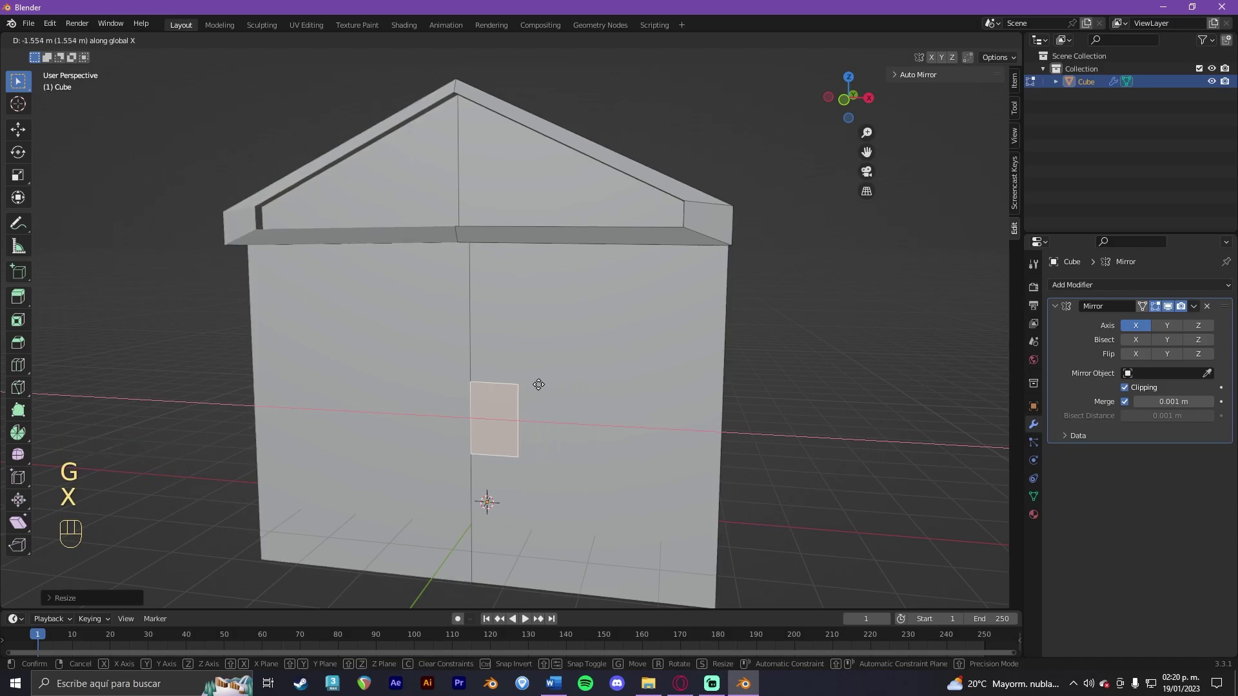
left_click(539, 380)
key("s")
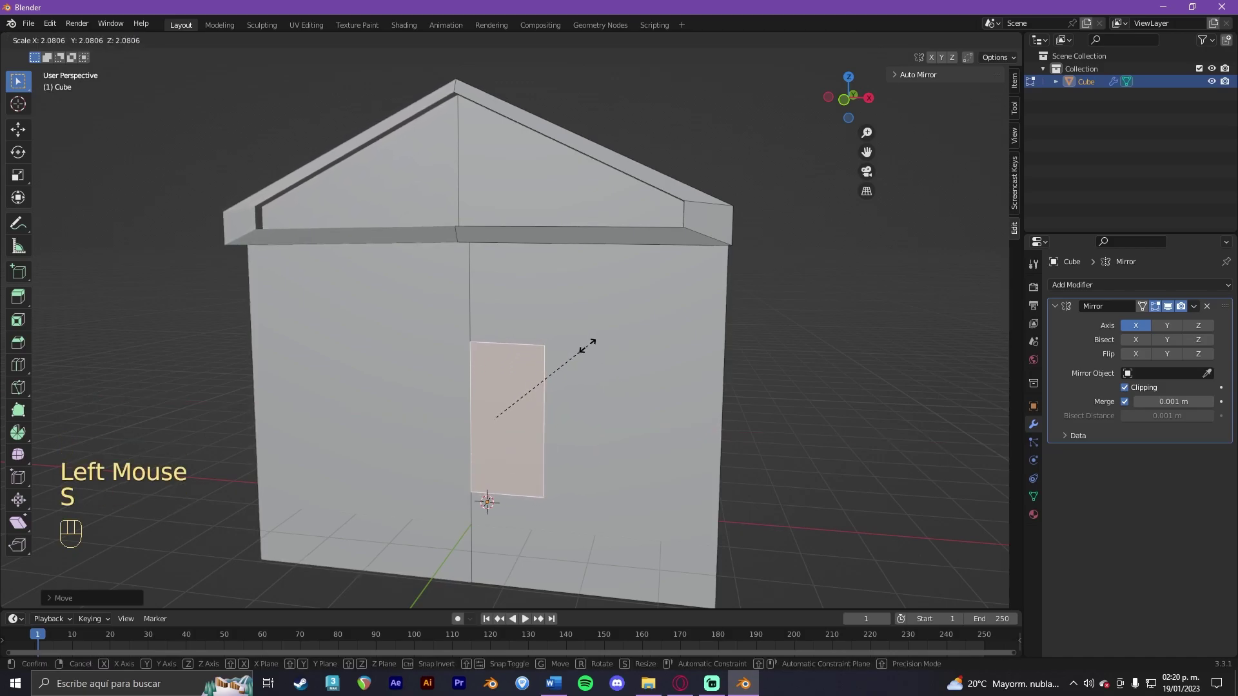
left_click(589, 342)
key("g")
key("z")
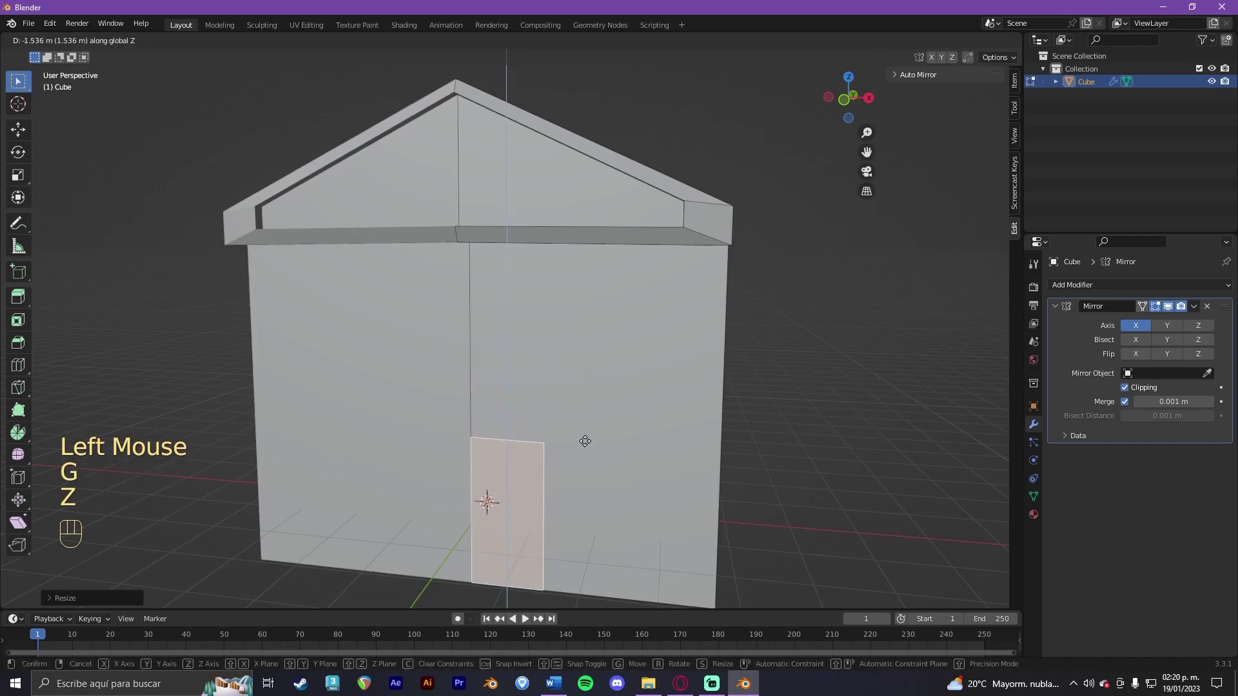
left_click(585, 437)
Step: Extrude the door patch outward and slightly shrink its front to form a frame block
left_click_drag(571, 447, 598, 351)
scroll("up", 3)
key("s")
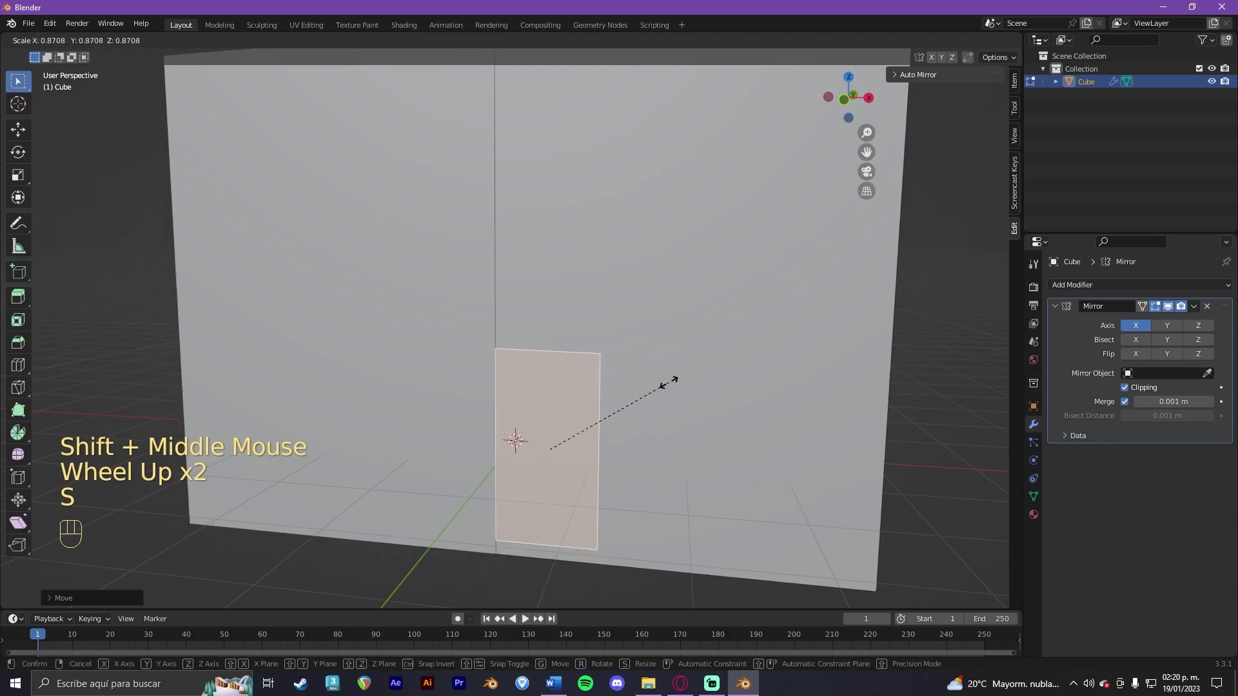
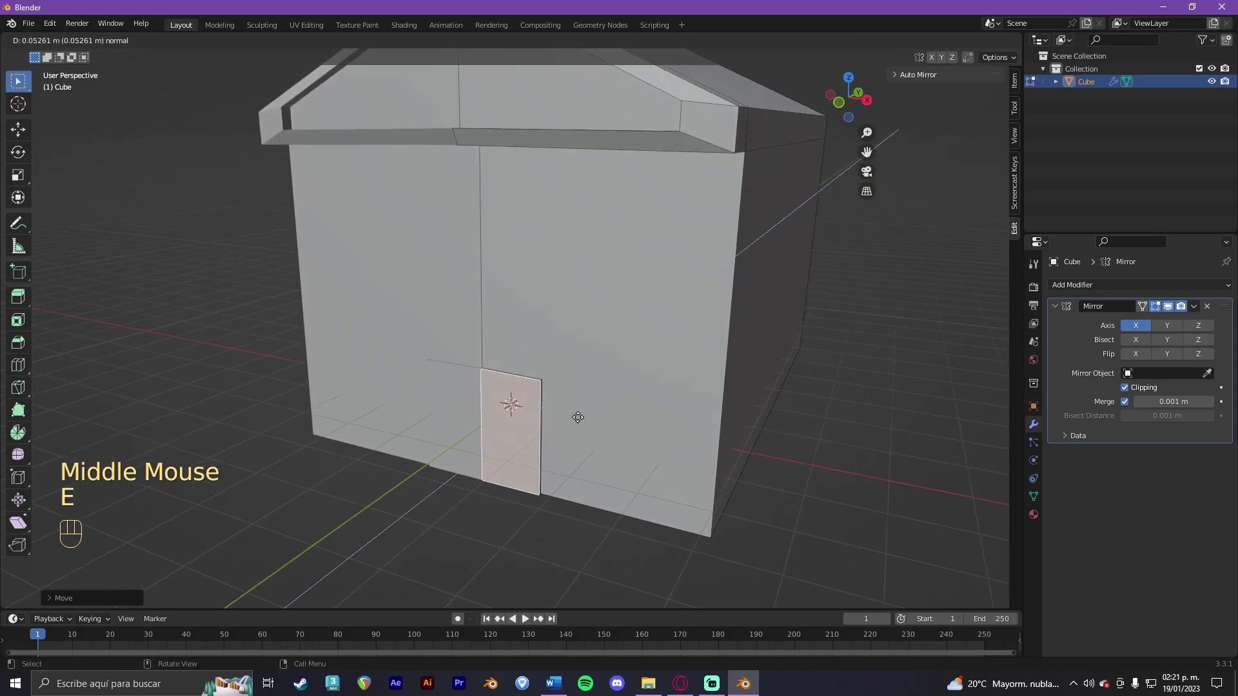
left_click(576, 414)
scroll("up", 3)
key("s")
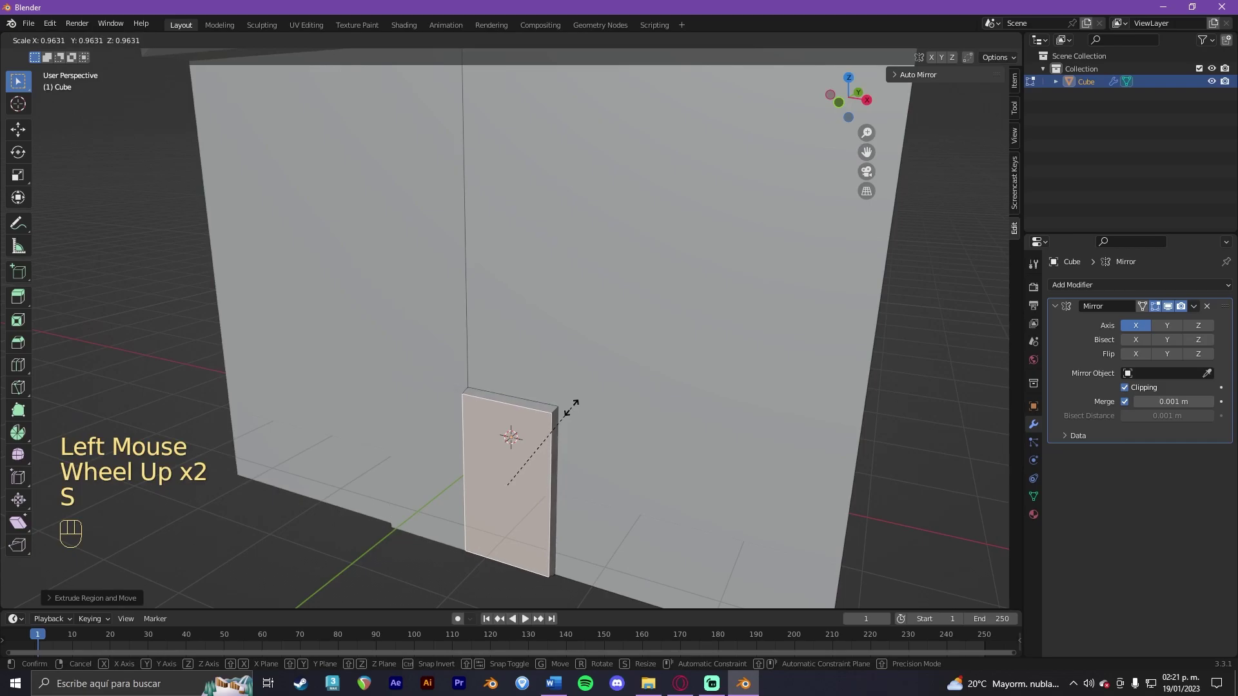
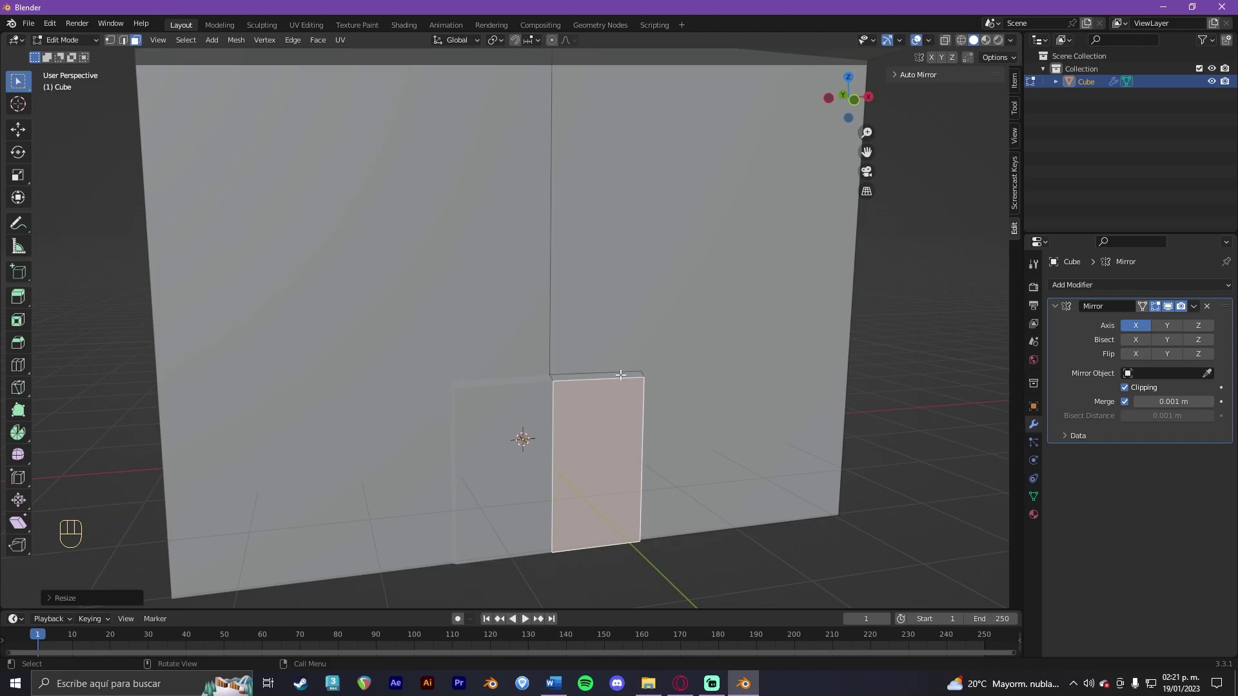
left_click_drag(694, 383, 652, 369)
scroll("up", 3)
middle_click(656, 382)
Step: Inset a border into the door face and extrude the panel inward to recess it in its frame
key("i")
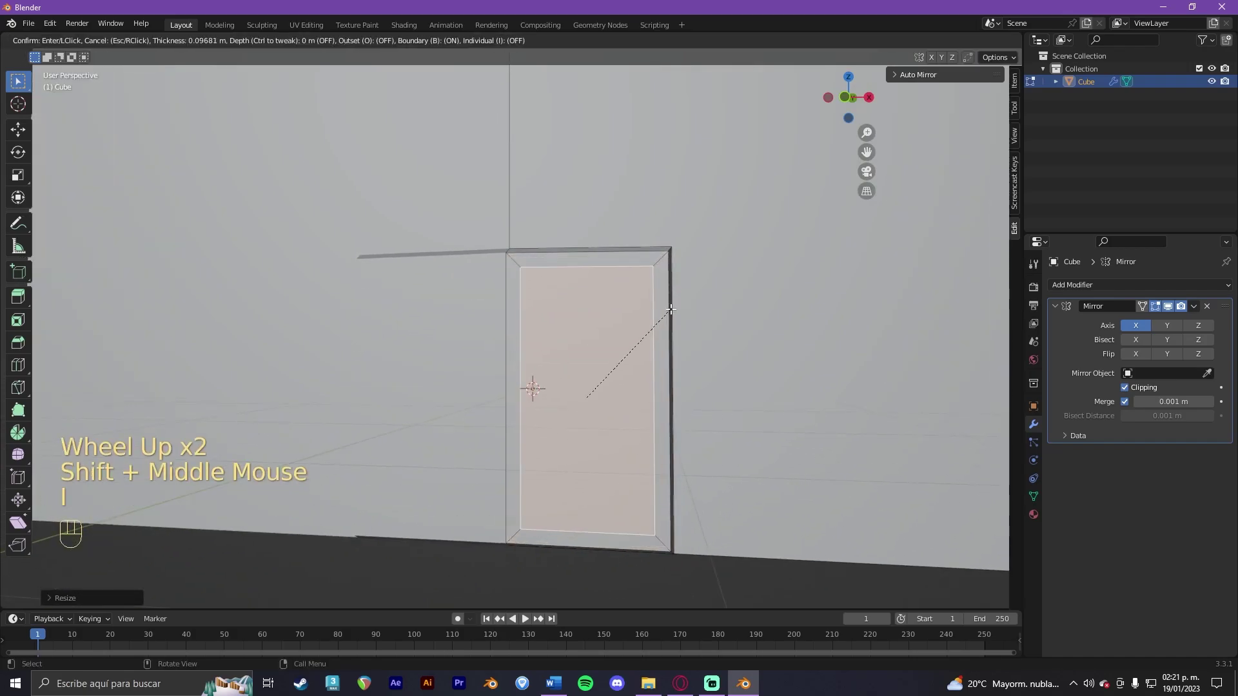
left_click(676, 301)
left_click_drag(630, 310, 615, 312)
key("e")
left_click(619, 312)
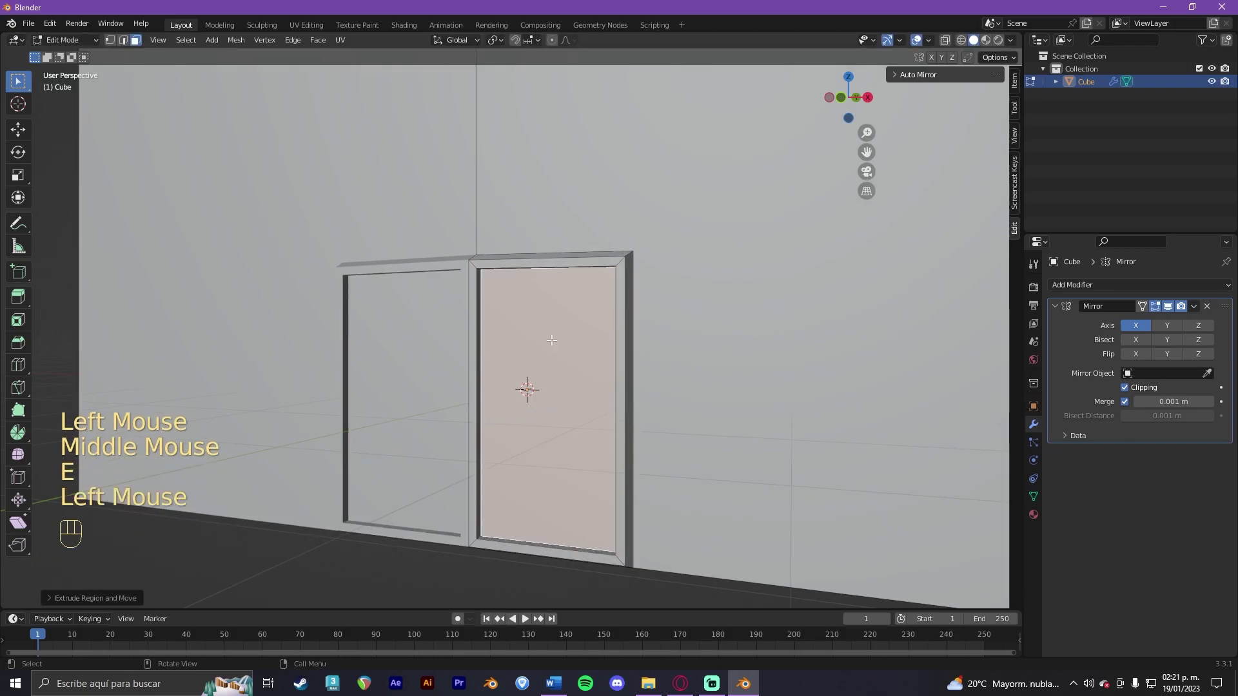
left_click_drag(576, 340, 641, 337)
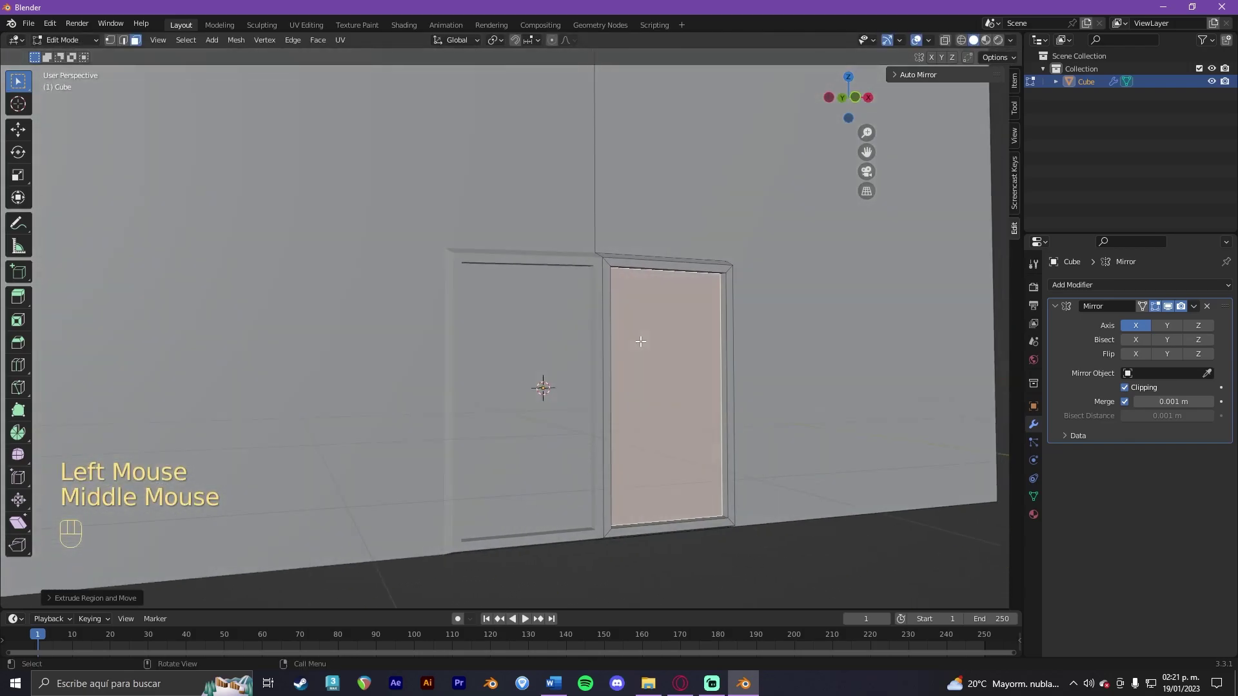
left_click_drag(640, 337, 610, 340)
scroll("down", 3)
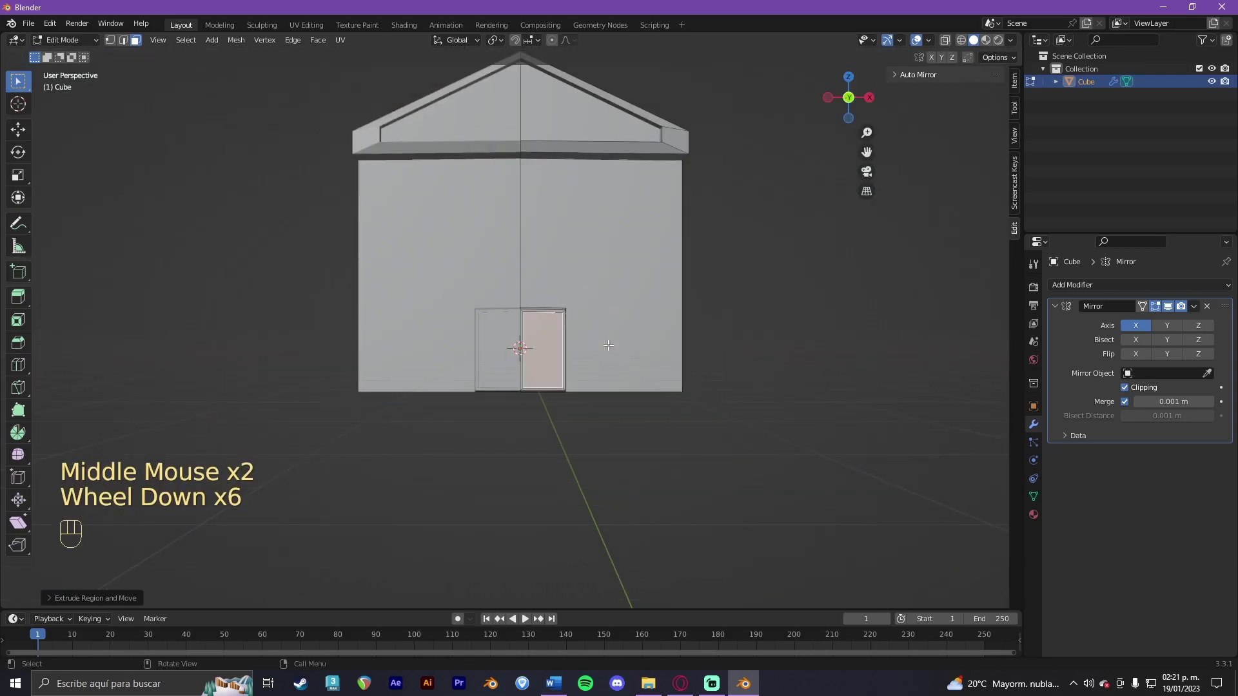
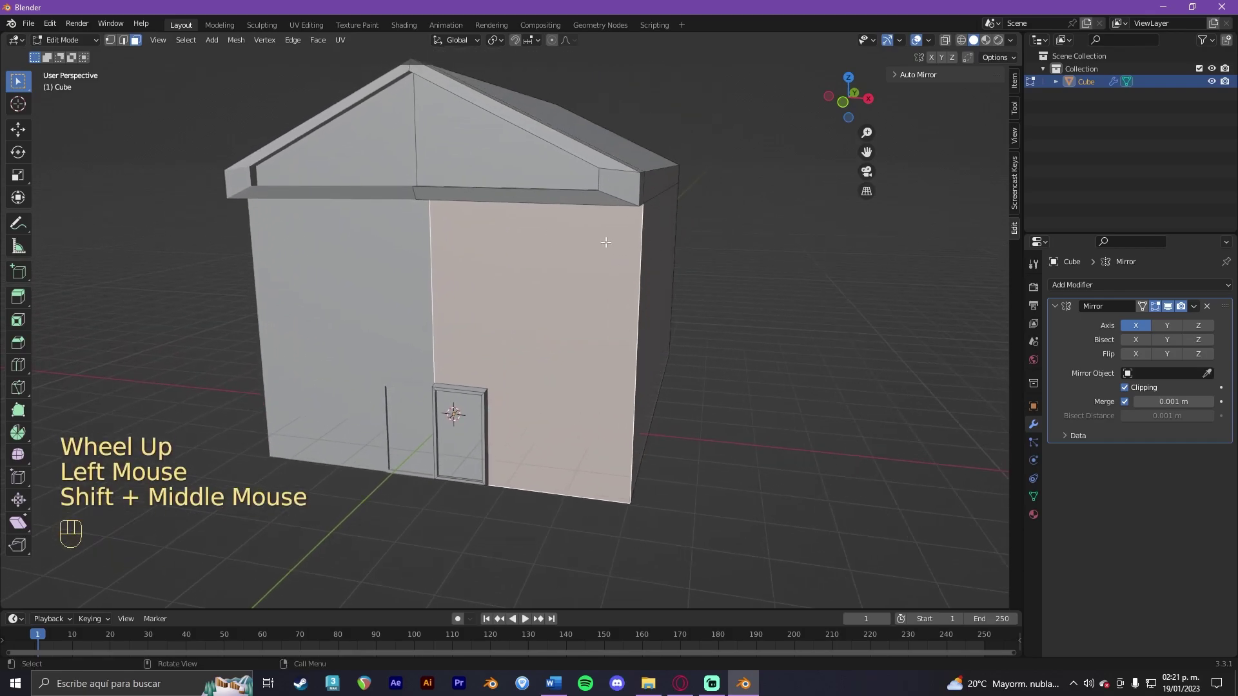
Step: Duplicate the right front wall face and switch Mirror clipping back on
key("shift+d")
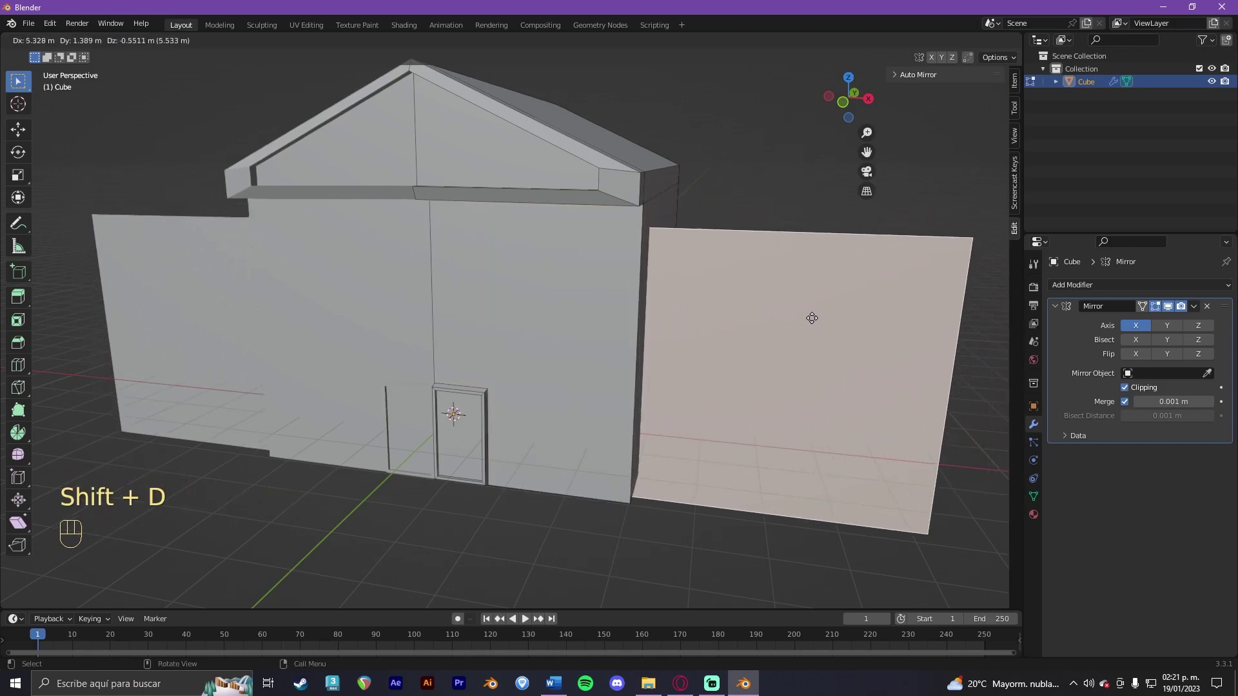
scroll("down", 3)
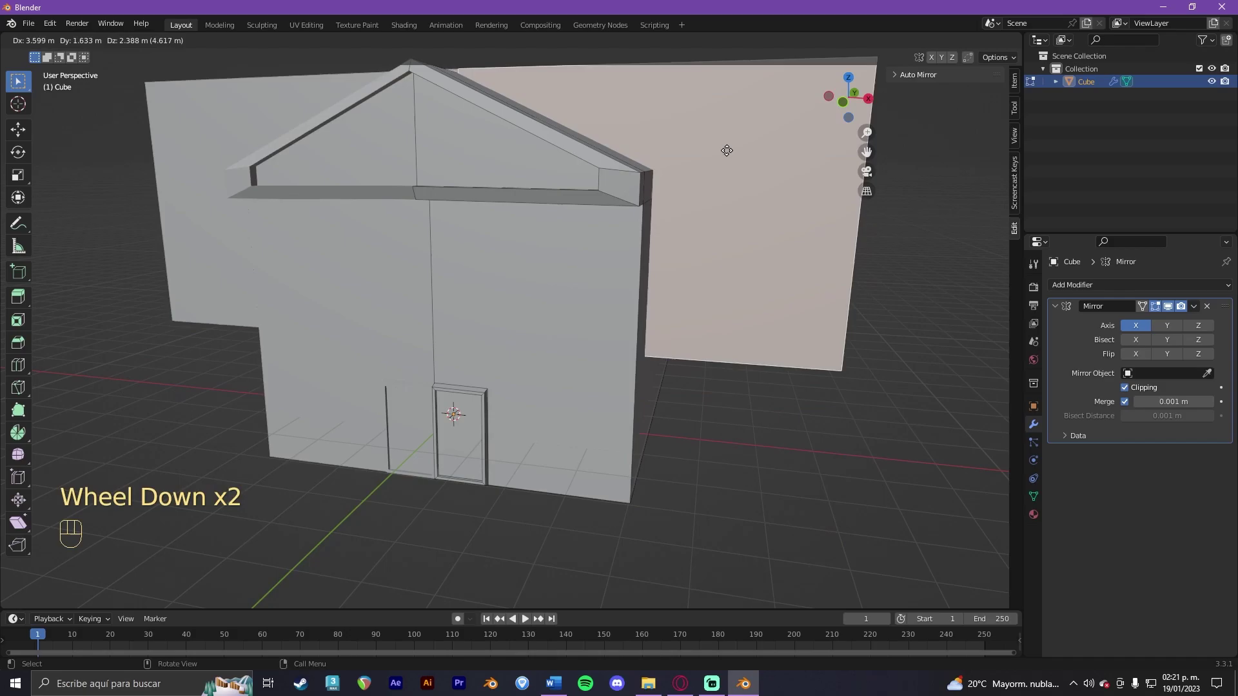
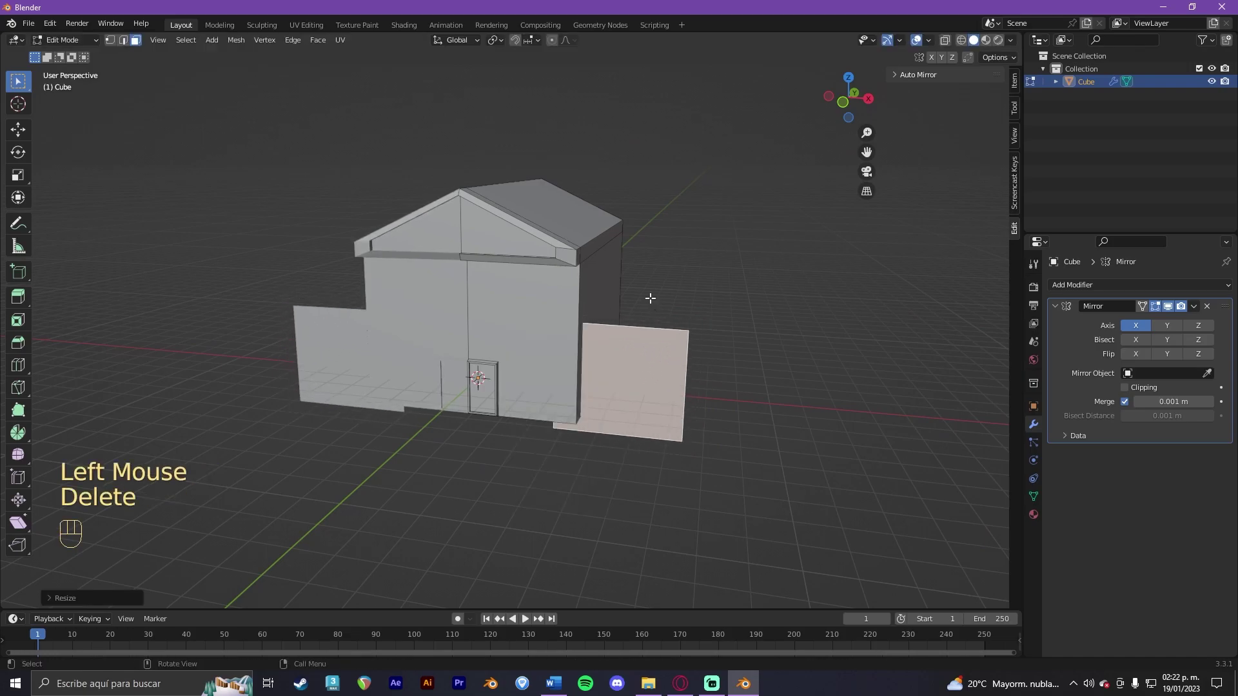
key("Tab")
left_click(663, 345)
key("Tab")
left_click(659, 331)
Step: Undo the stray wall copy to return to the clean front wall
key("ctrl+z")
key("ctrl+z")
key("ctrl+z")
key("ctrl+z")
key("ctrl+z")
key("ctrl+z")
key("ctrl+z")
scroll("up", 3)
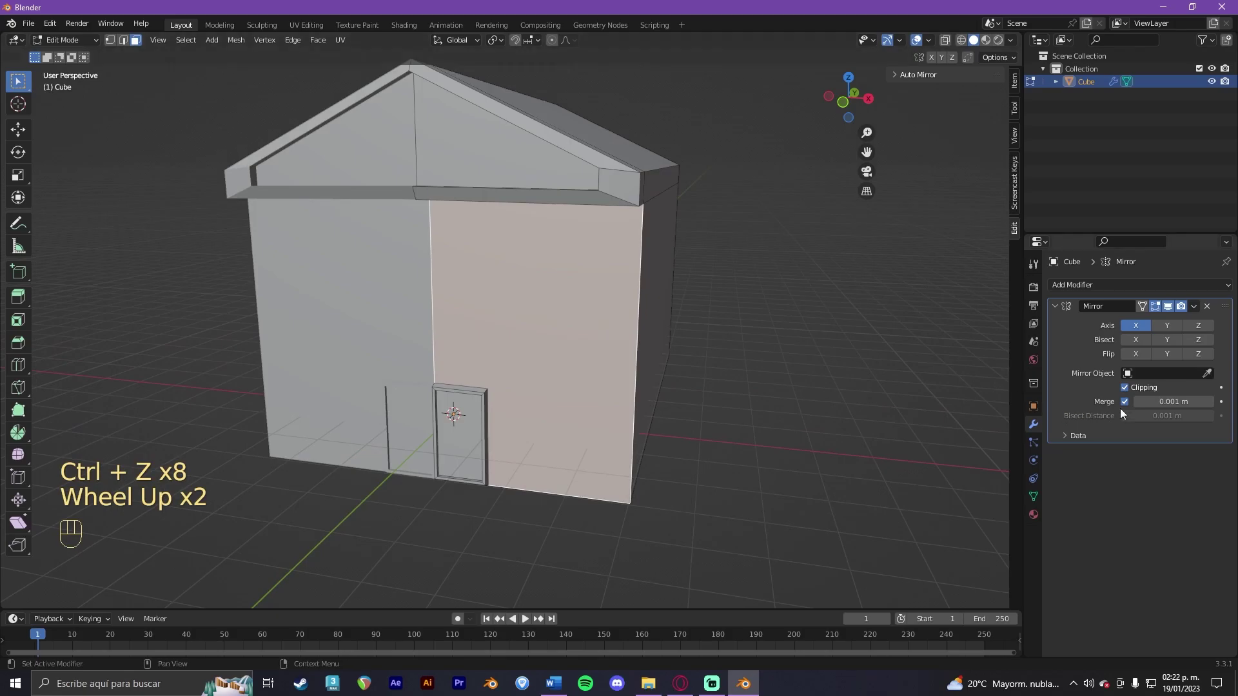
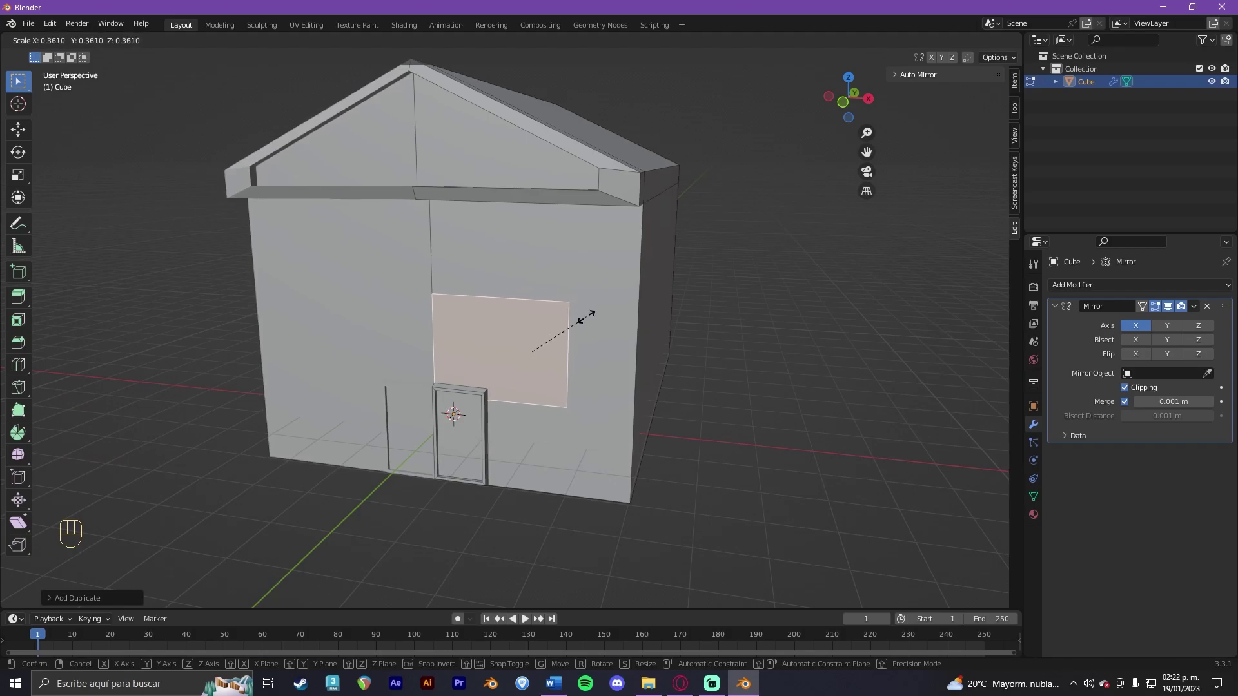
Step: Narrow the window patch along X and slide it sideways into place on the front wall
left_click(587, 315)
key("g")
key("x")
left_click(530, 336)
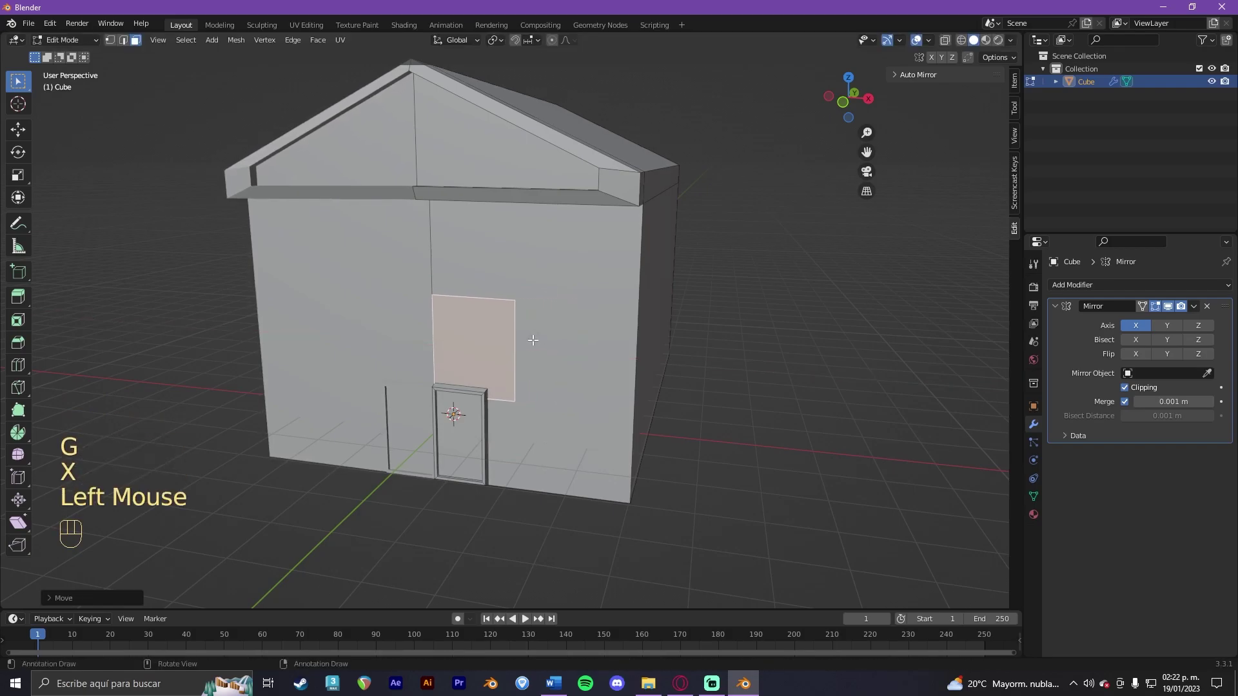
key("g")
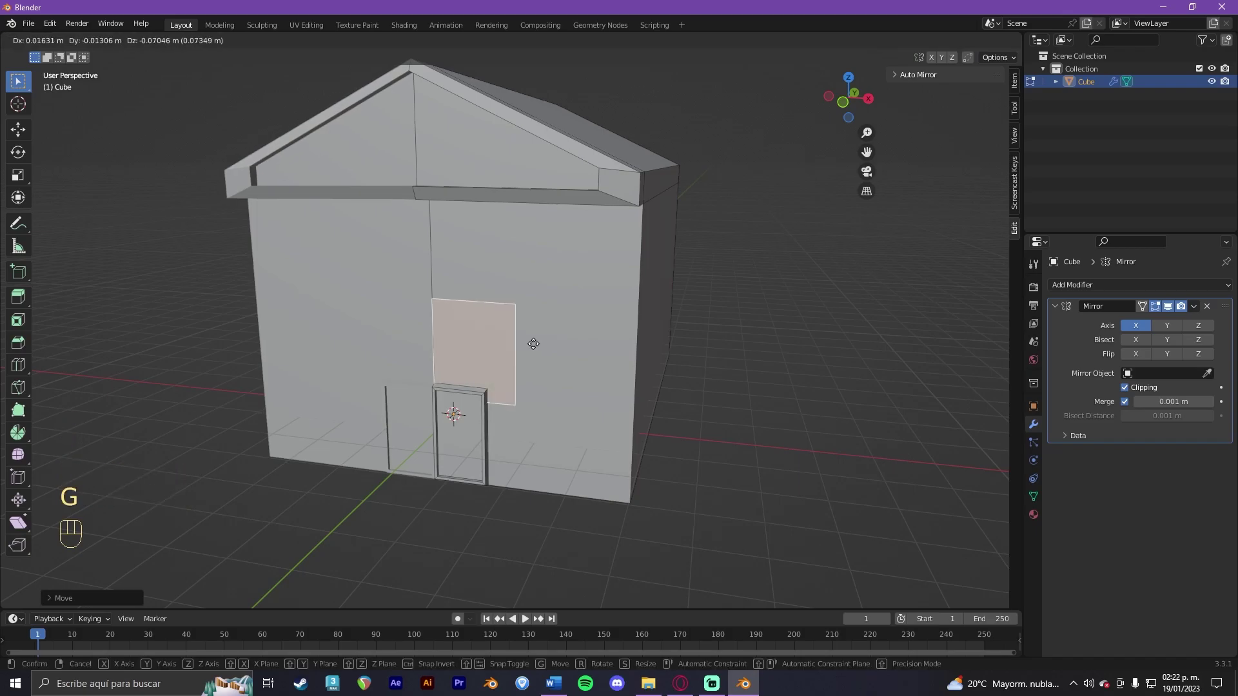
left_click(534, 340)
key("ctrl+z")
key("g")
key("x")
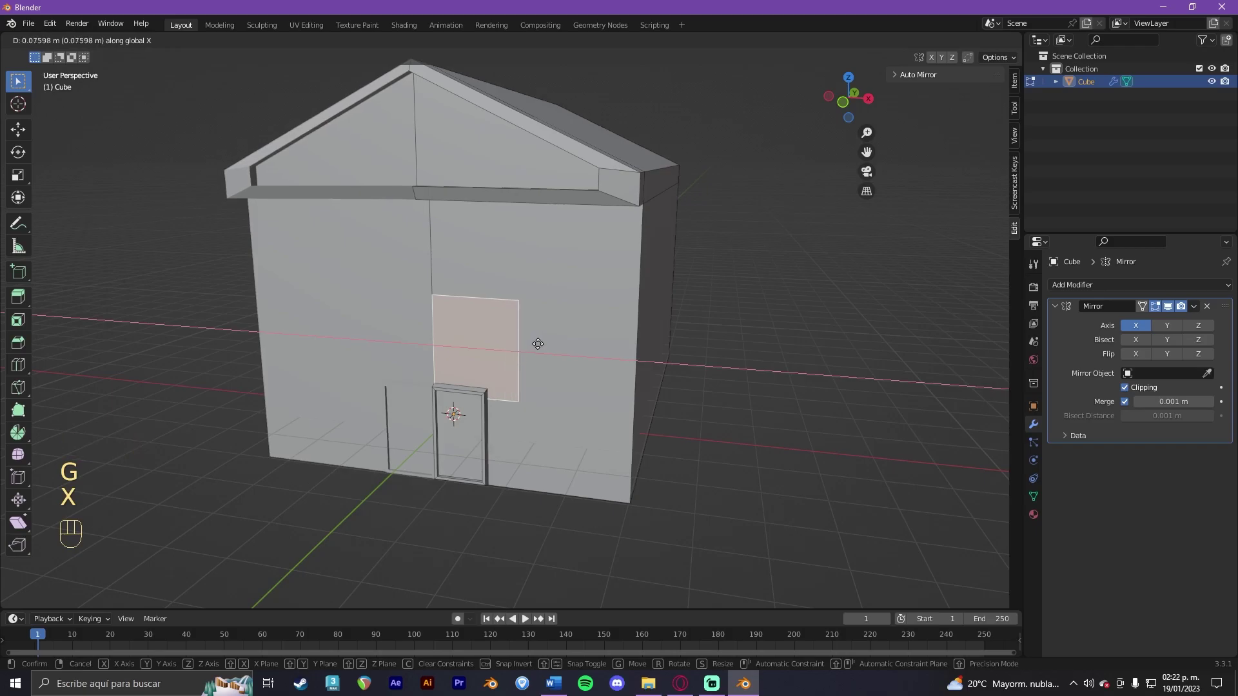
left_click(542, 340)
Step: Nudge the window patch in depth and fine-tune its placement on the wall
left_click(492, 339)
key("g")
key("x")
left_click(500, 337)
key("g")
left_click(543, 320)
key("g")
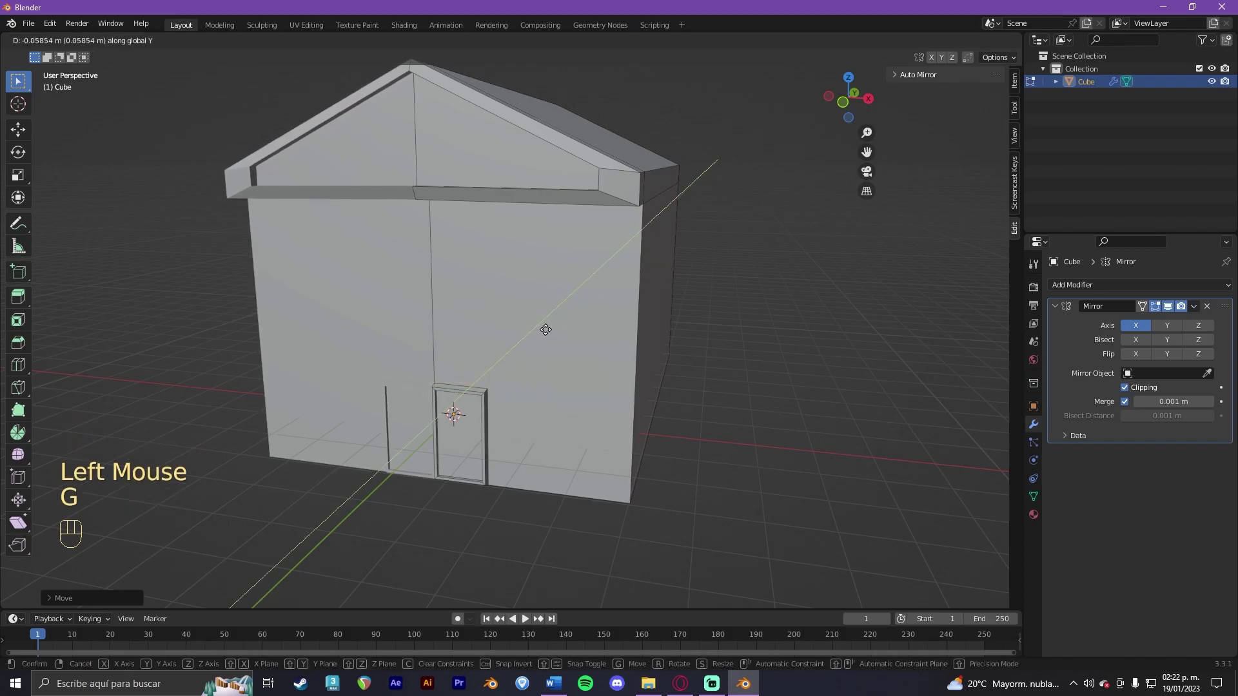
left_click(539, 329)
Step: Resize the window patch to its final width and settle its front-wall position
middle_click(543, 328)
left_click(552, 324)
key("s")
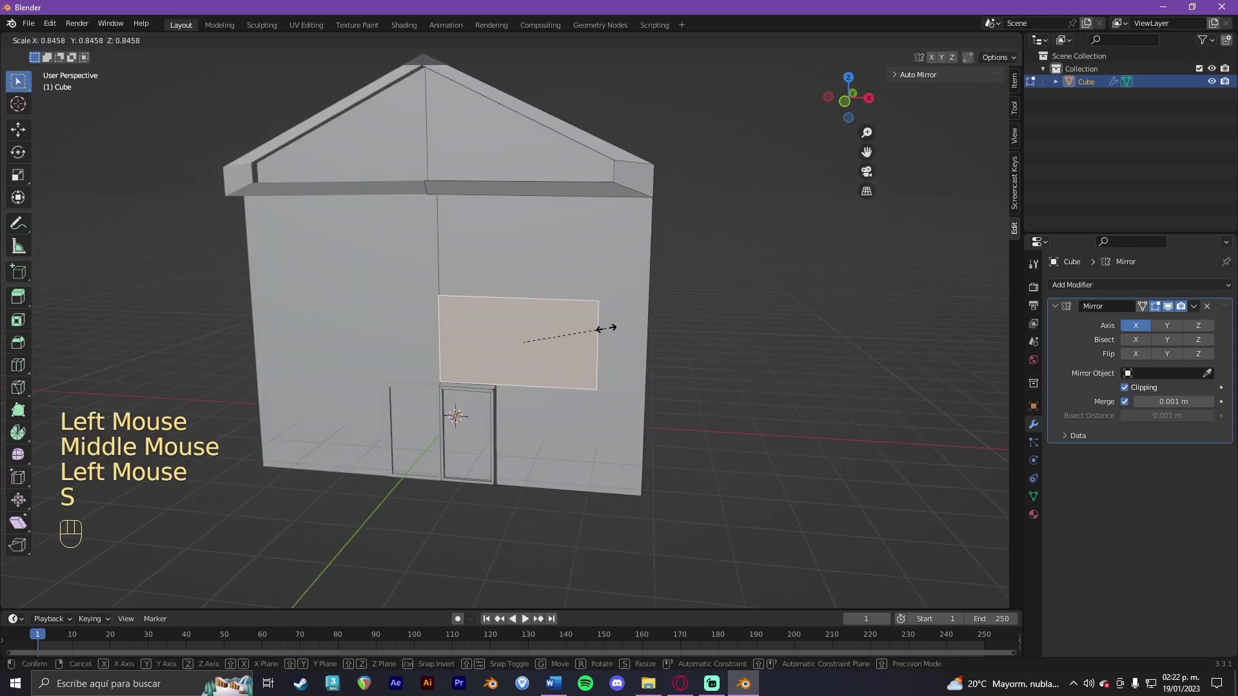
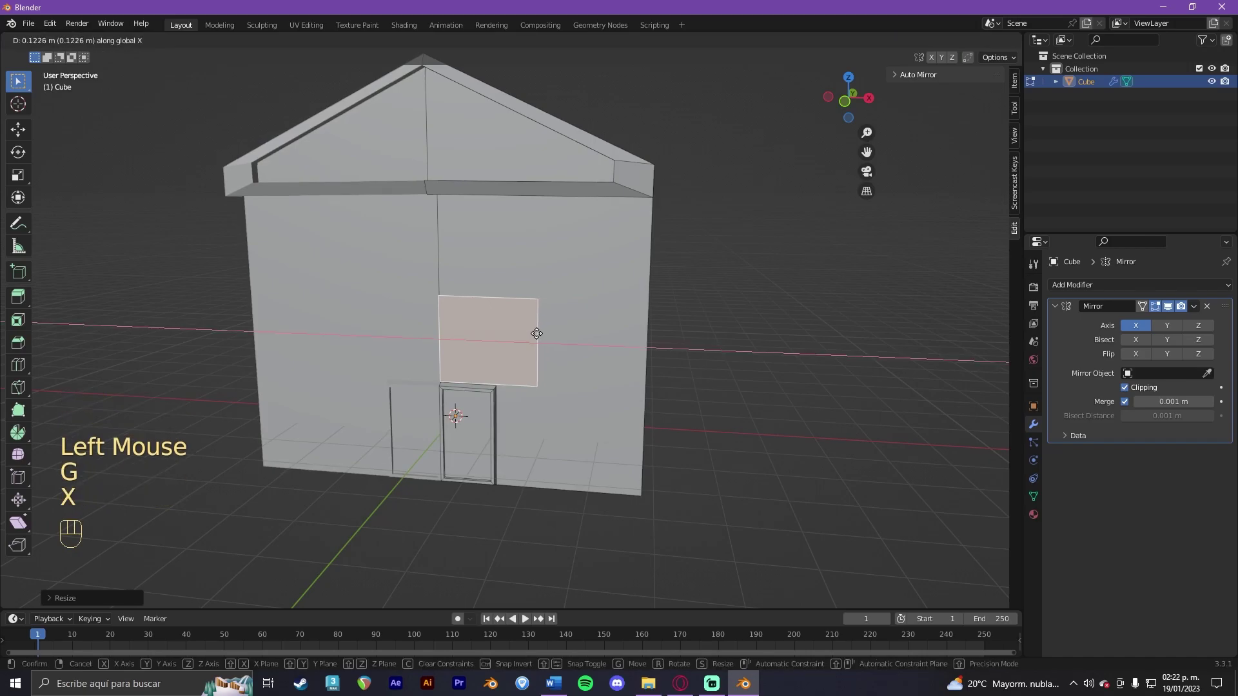
left_click(534, 330)
key("g")
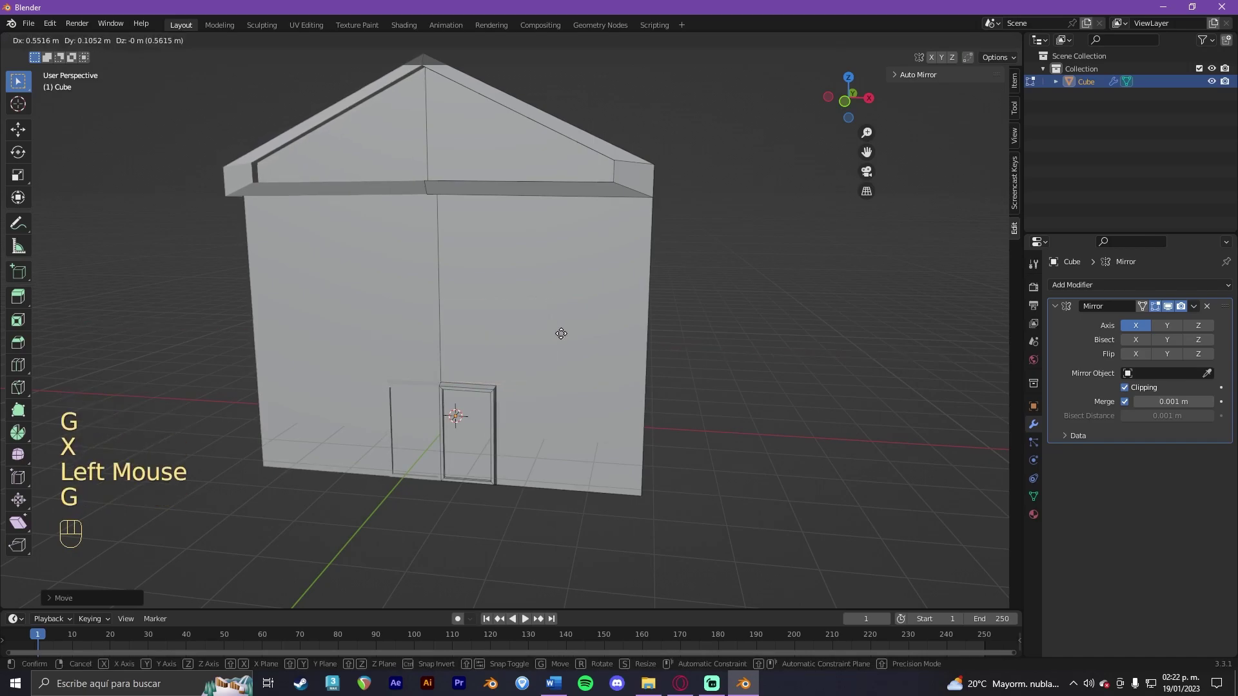
left_click(594, 331)
Step: Move a window face onto the side wall, adjusting height, X and sliding it along Y
left_click_drag(593, 332, 553, 336)
key("g")
key("z")
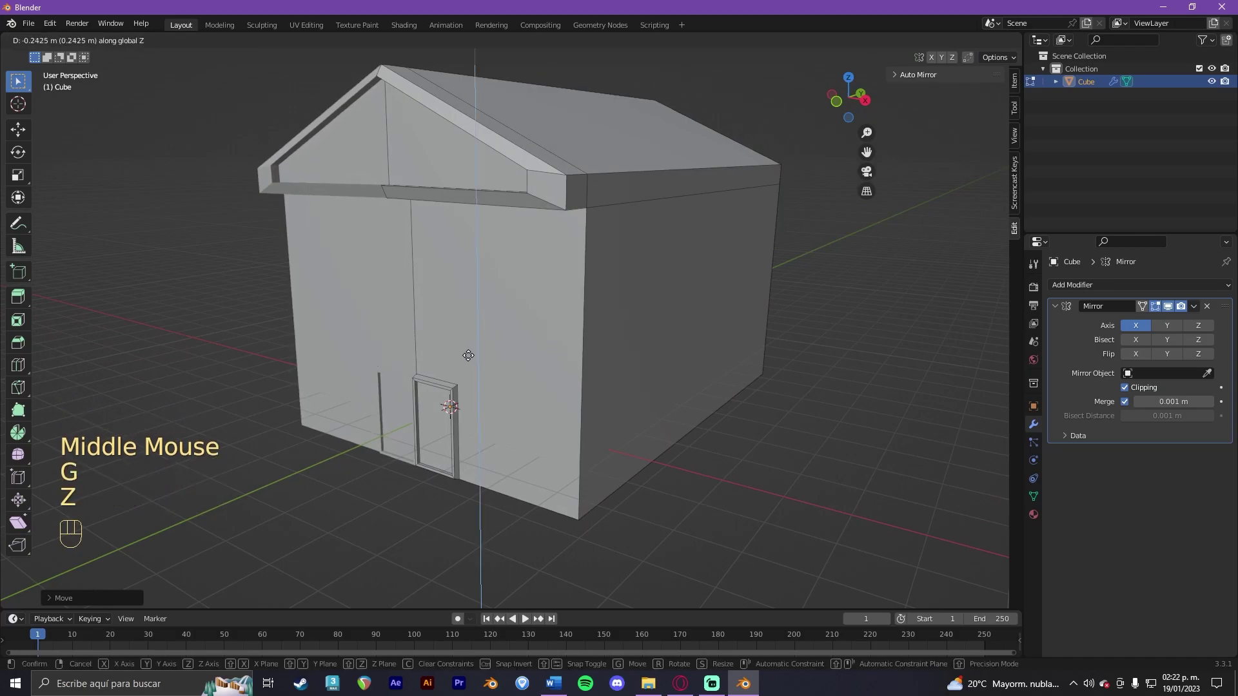
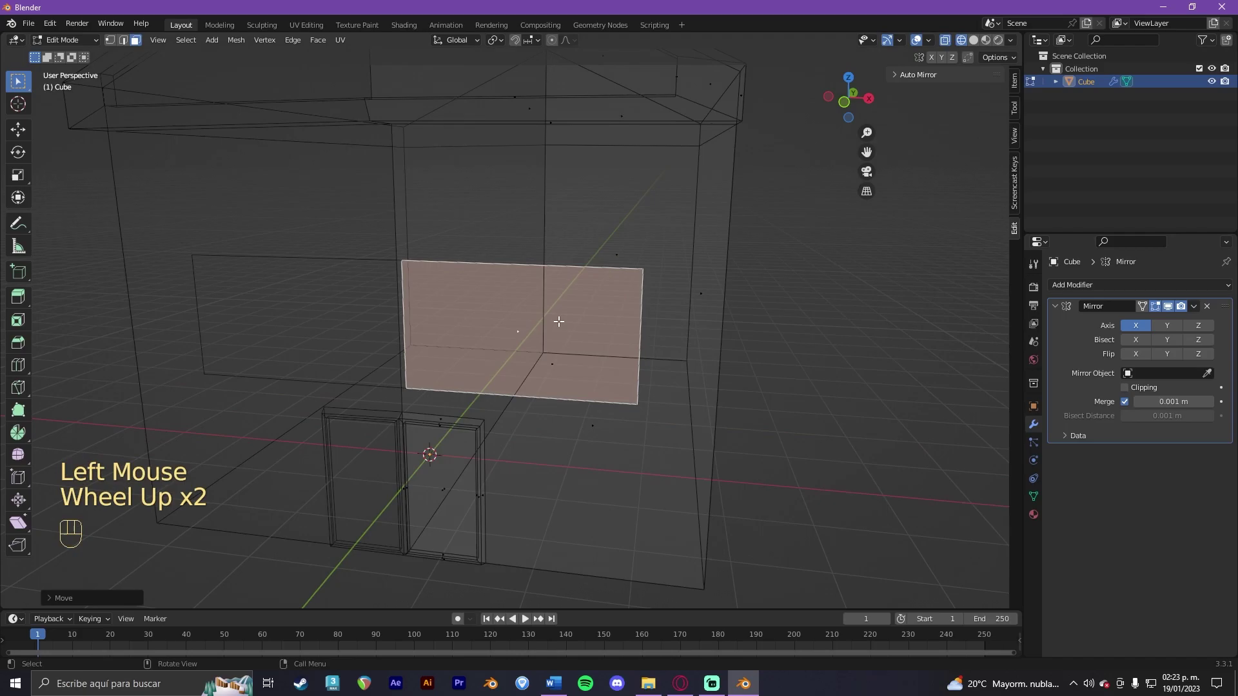
key("g")
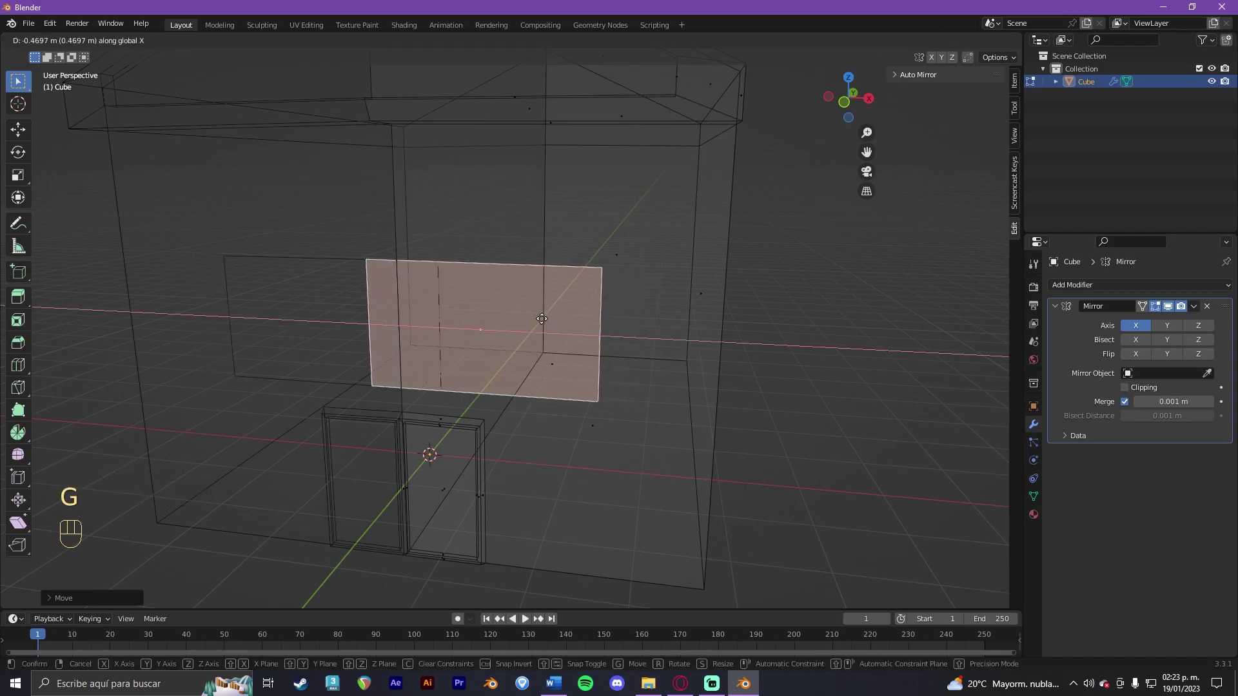
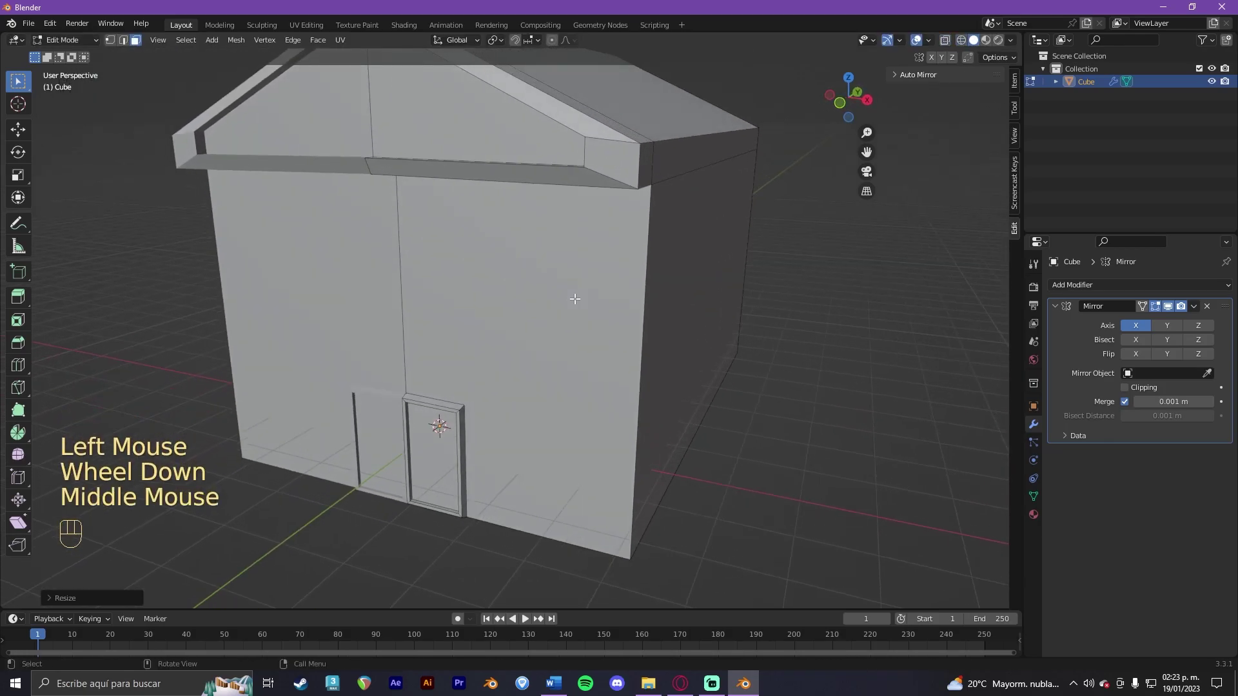
key("g")
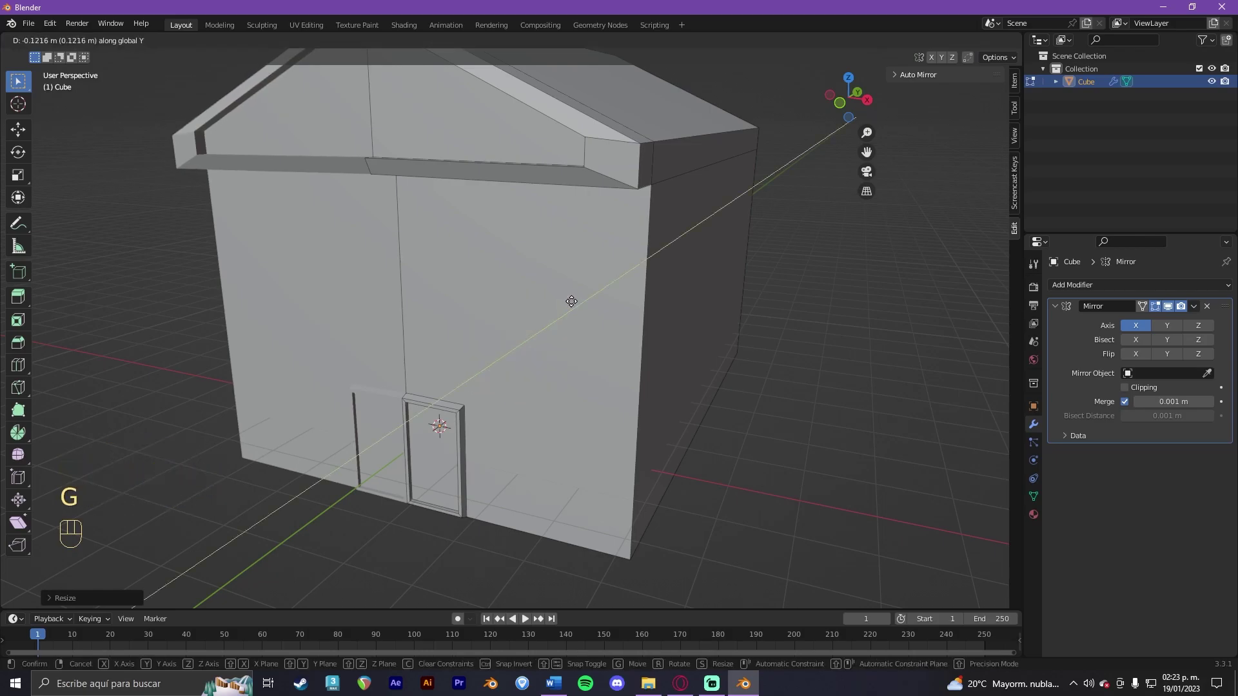
Step: Extrude the side-wall window out, inset a frame border and recess the pane into the wall
left_click(570, 297)
left_click_drag(563, 302, 607, 304)
scroll("up", 3)
key("e")
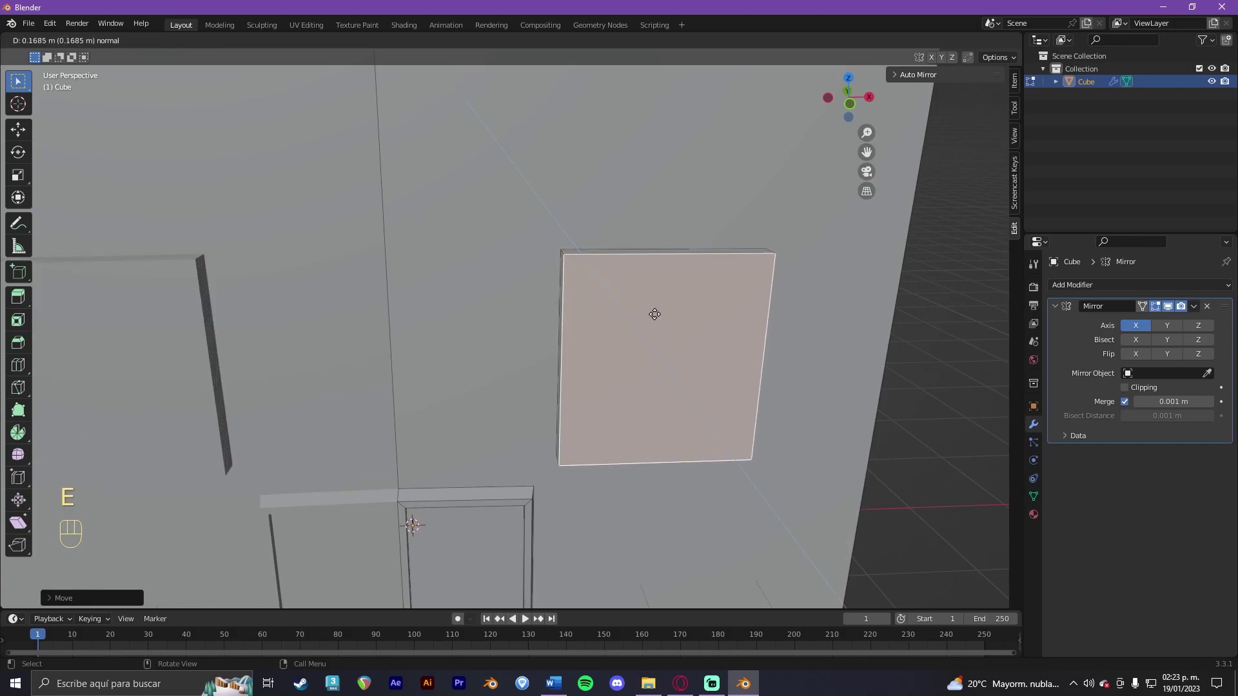
left_click(656, 310)
left_click_drag(654, 311, 634, 305)
key("i")
left_click(694, 284)
middle_click(670, 297)
key("e")
left_click(659, 289)
Step: Add crossing loop cuts that divide the window pane into four
left_click_drag(630, 292, 642, 282)
left_click_drag(648, 282, 651, 282)
scroll("up", 3)
left_click_drag(719, 196, 679, 221)
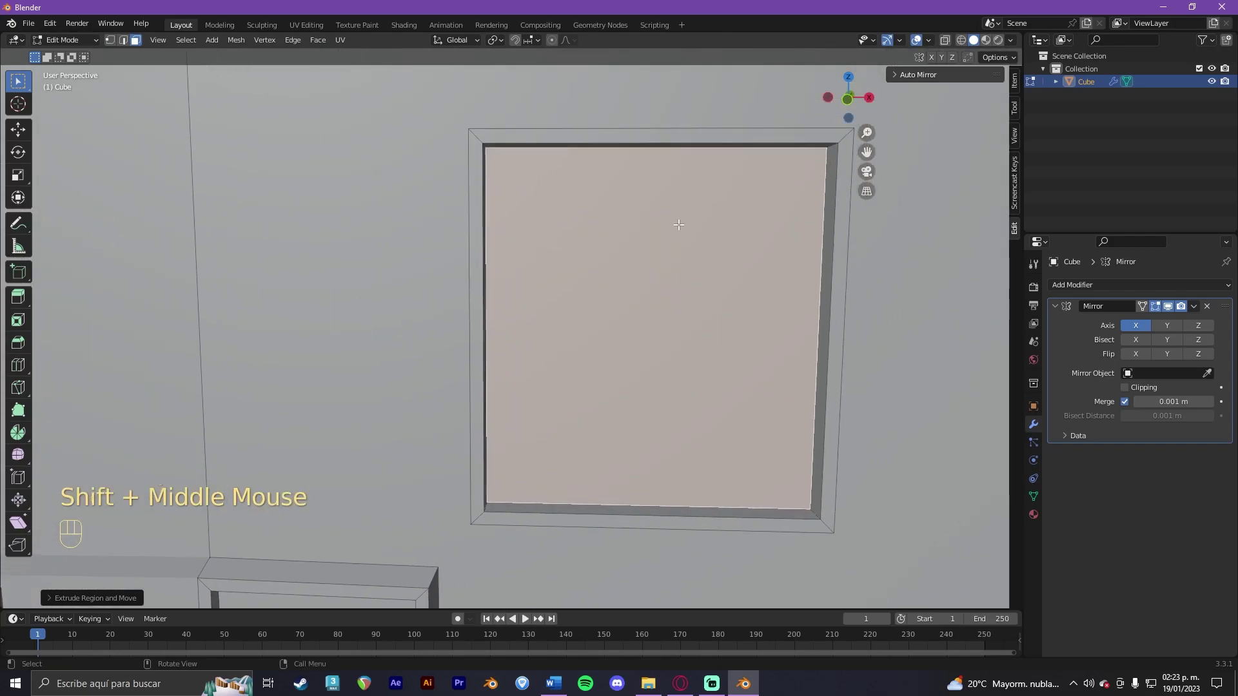
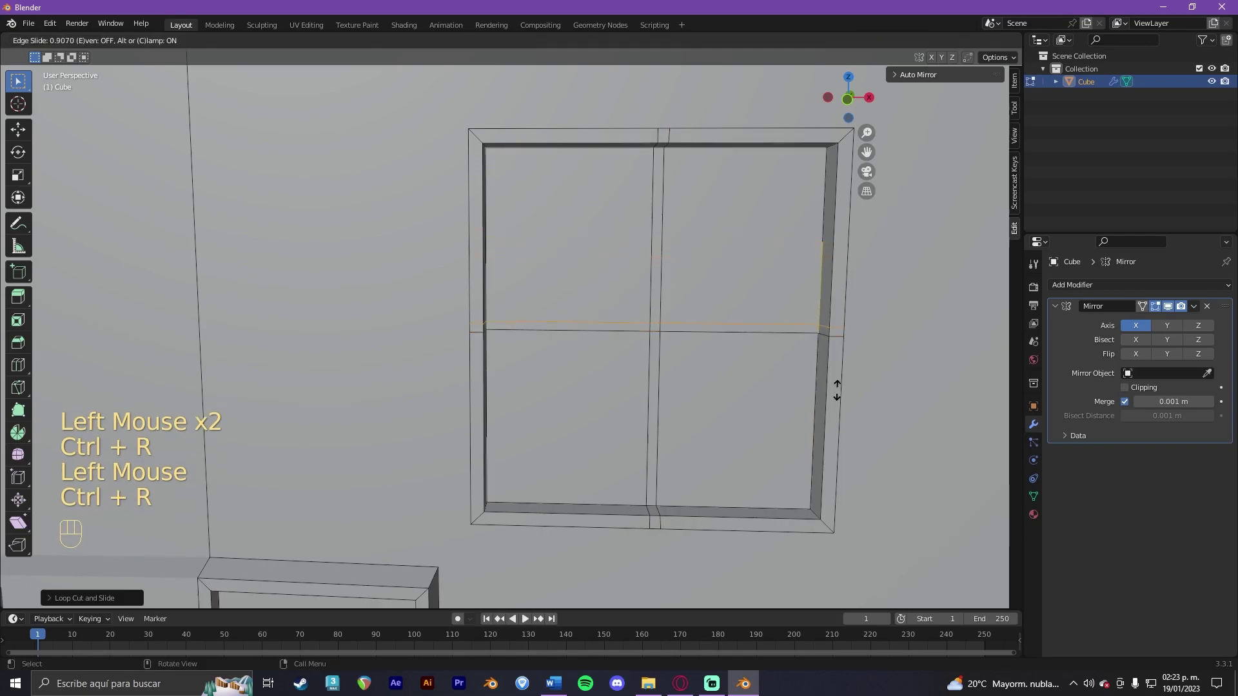
double_click(839, 384)
scroll("down", 3)
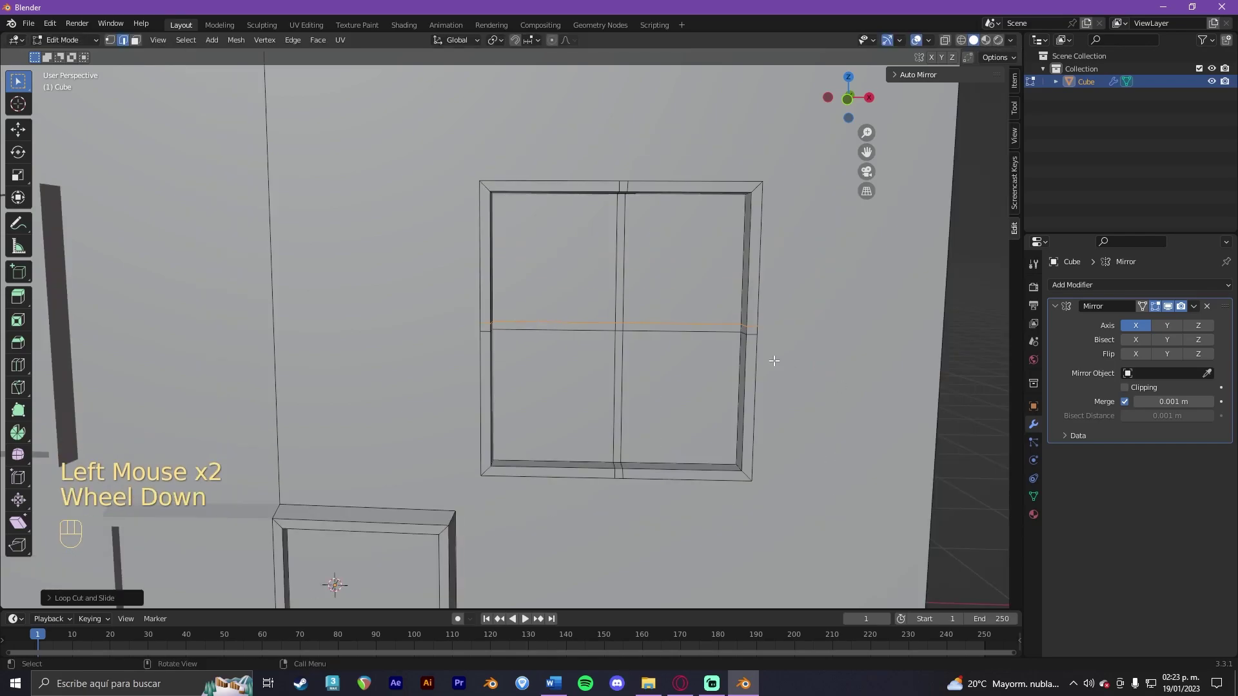
Step: Select the four pane faces and push them inward along their normals
key("3")
left_click(687, 271)
middle_click(687, 274)
left_click(552, 288)
left_click(538, 378)
left_click(641, 385)
left_click_drag(634, 383, 615, 383)
key("e")
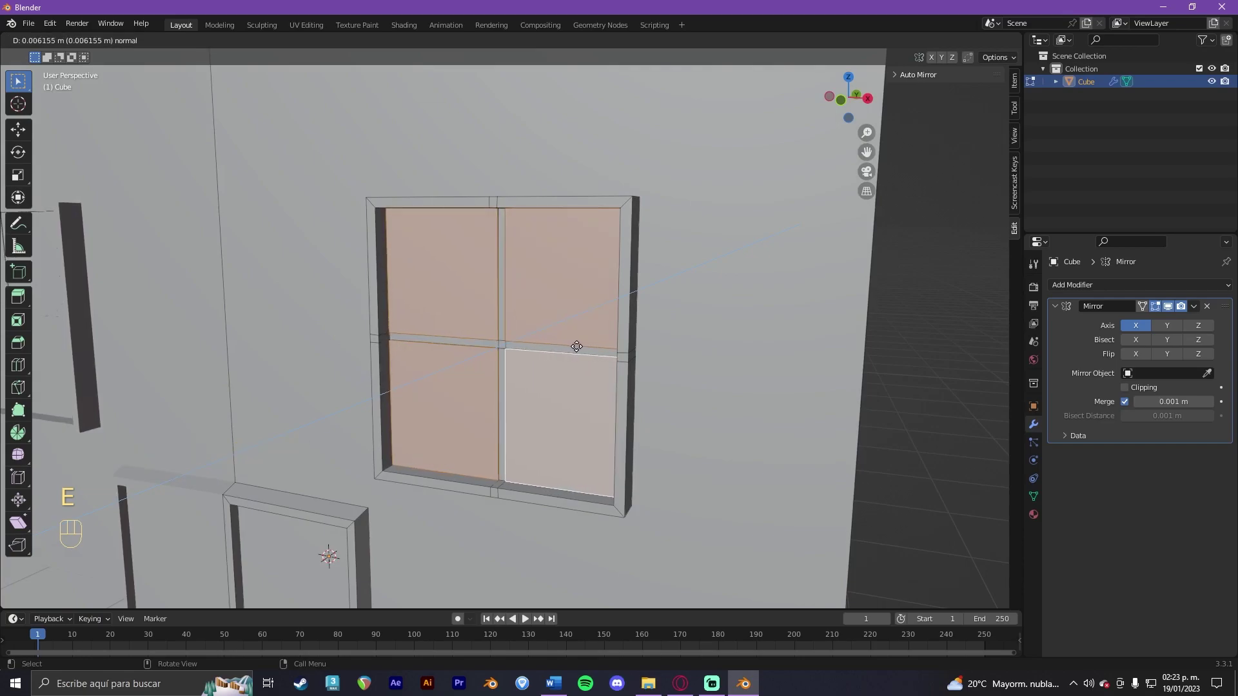
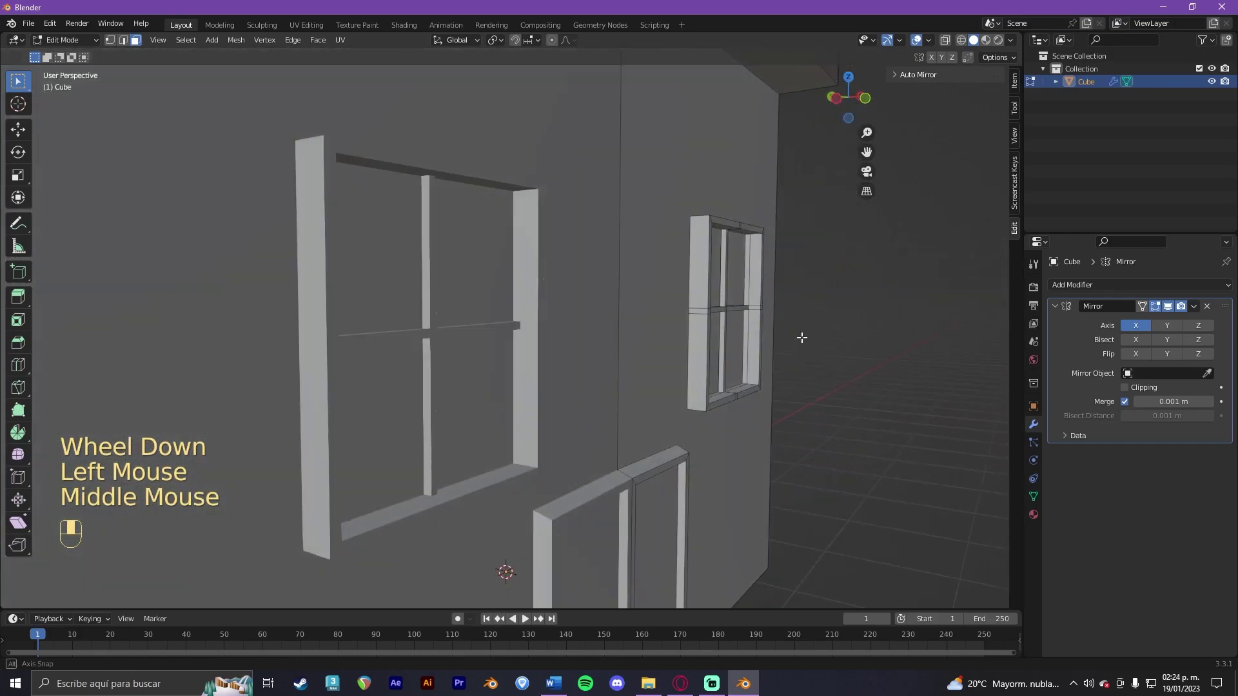
Step: Duplicate the long side wall face and shrink it into a square window
scroll("down", 3)
left_click(624, 310)
left_click_drag(699, 312, 624, 332)
left_click_drag(633, 333, 662, 311)
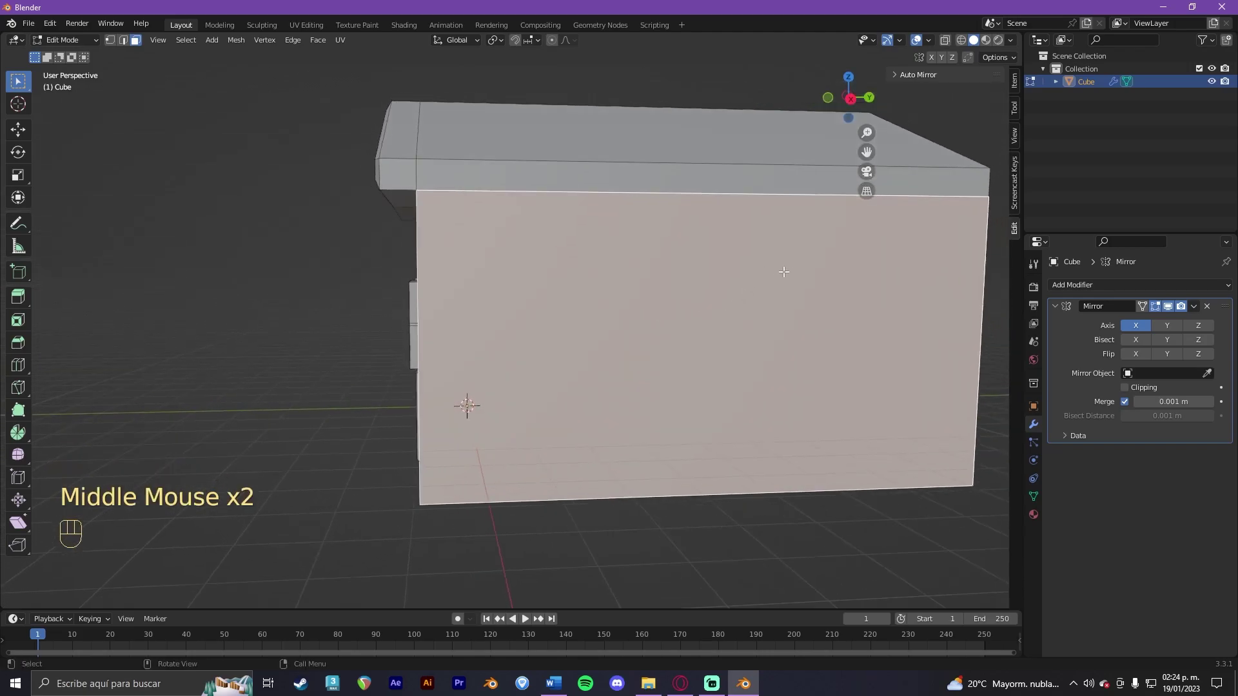
left_click_drag(801, 268, 667, 303)
key("shift+d")
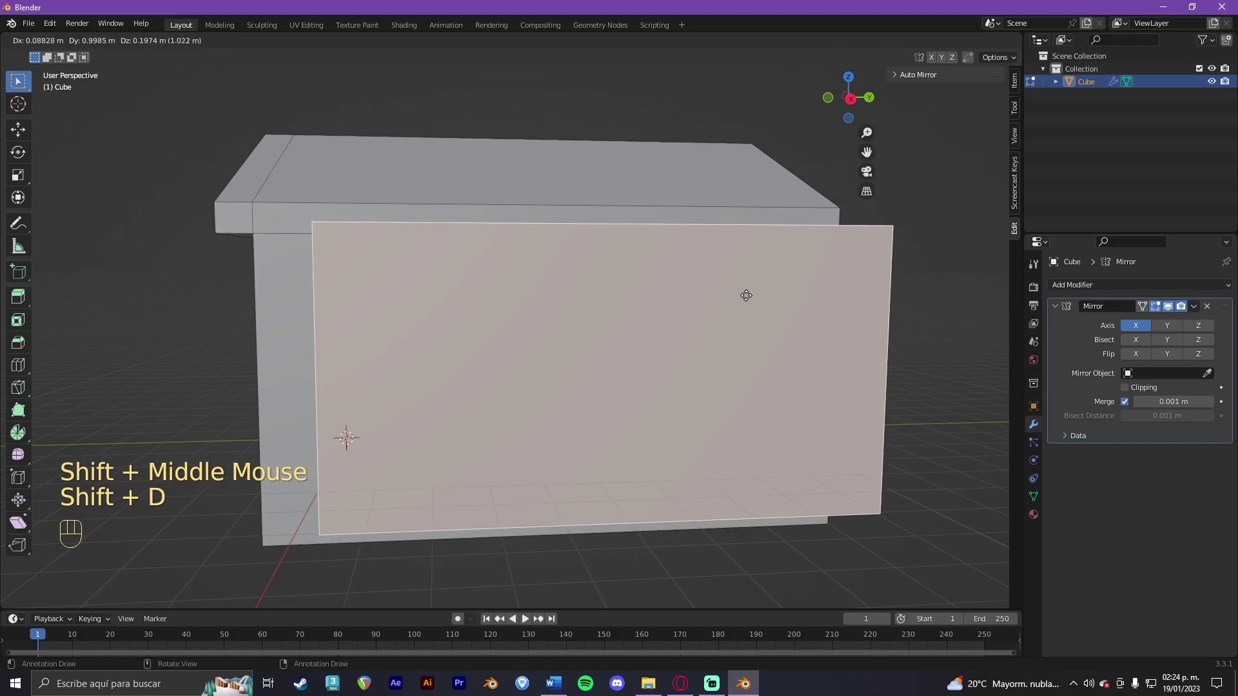
left_click_drag(756, 291, 779, 289)
key("s")
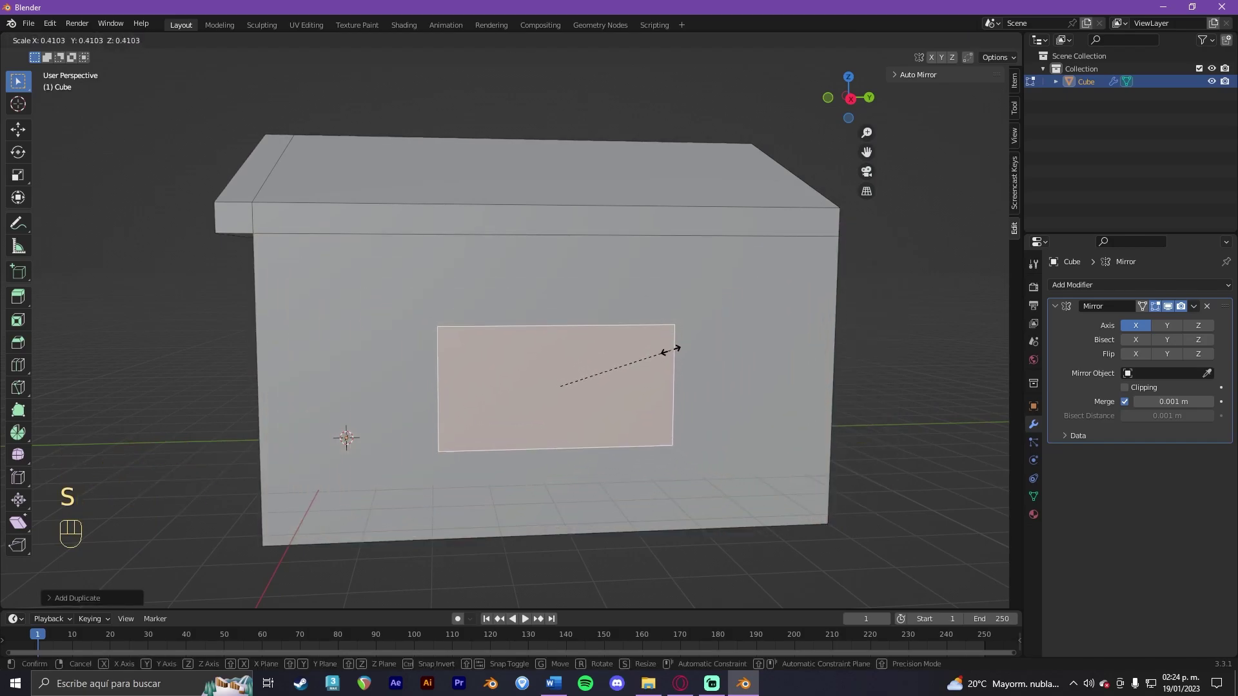
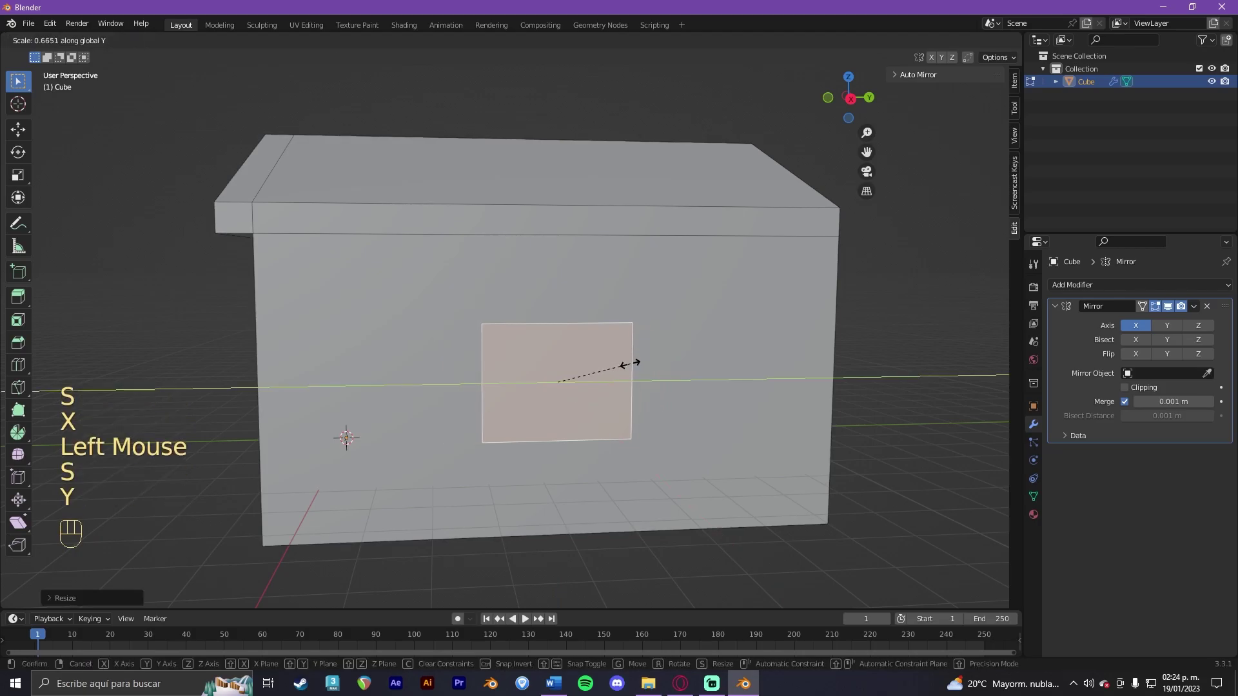
left_click(612, 359)
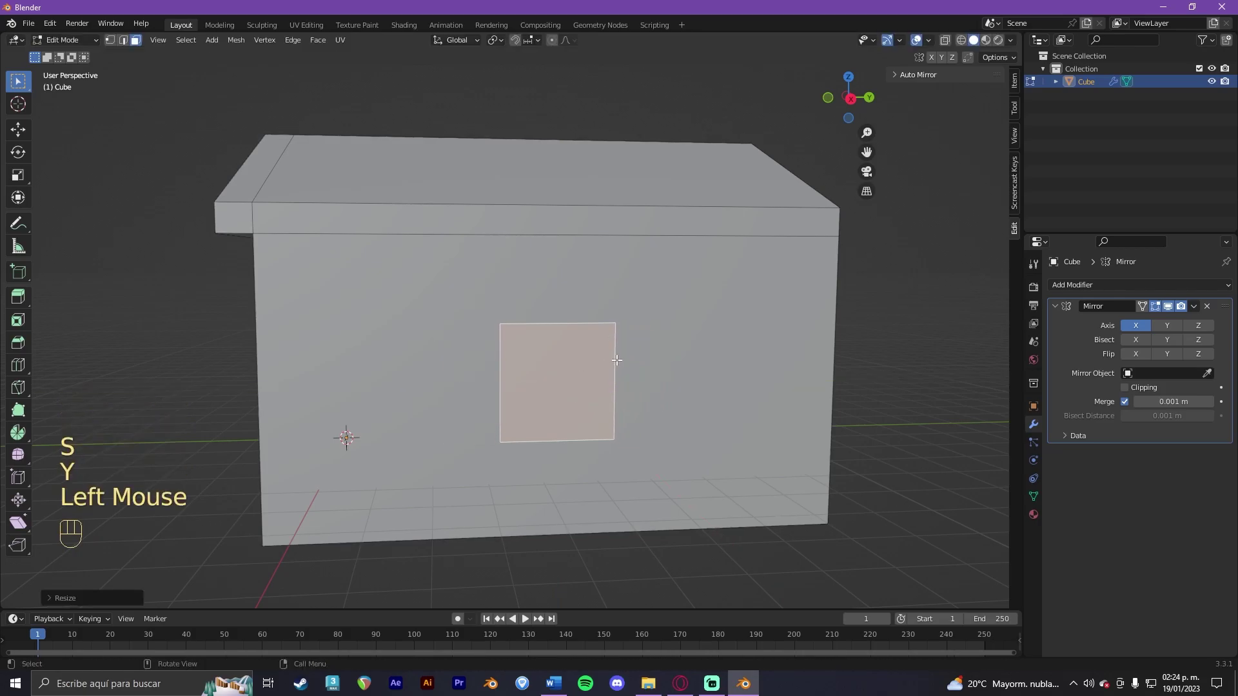
Step: Slide the window to the wall's left end and copy it to the right side
key("g")
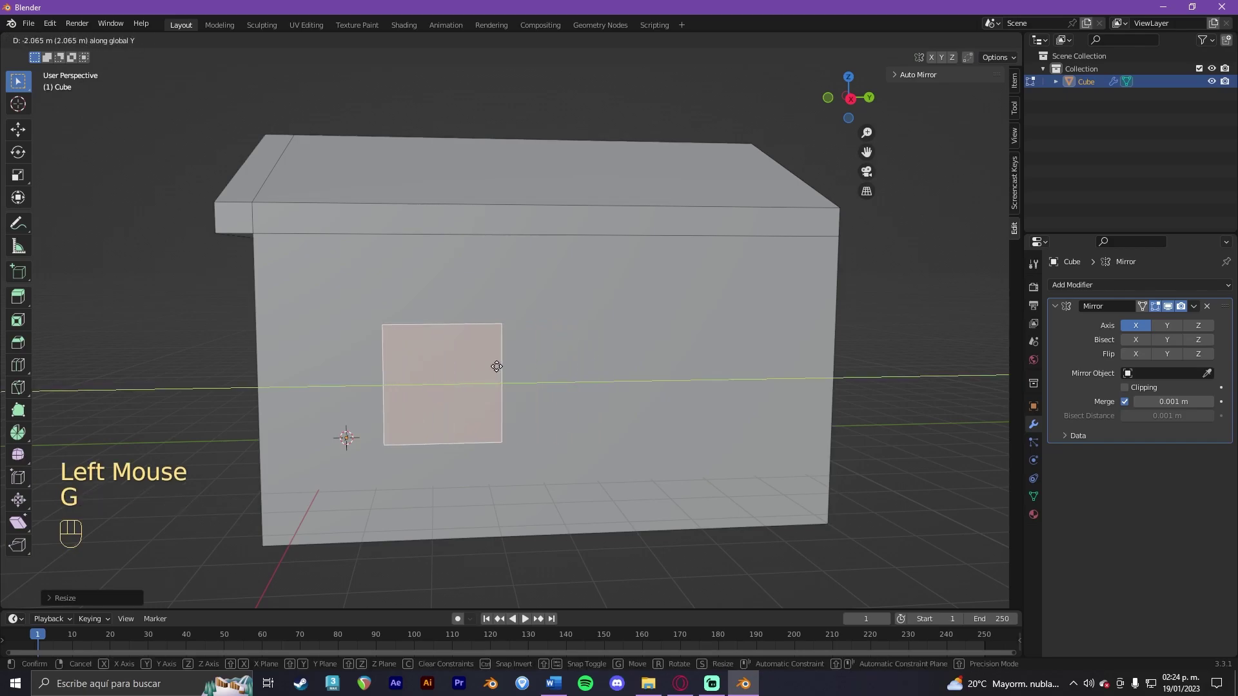
left_click(467, 362)
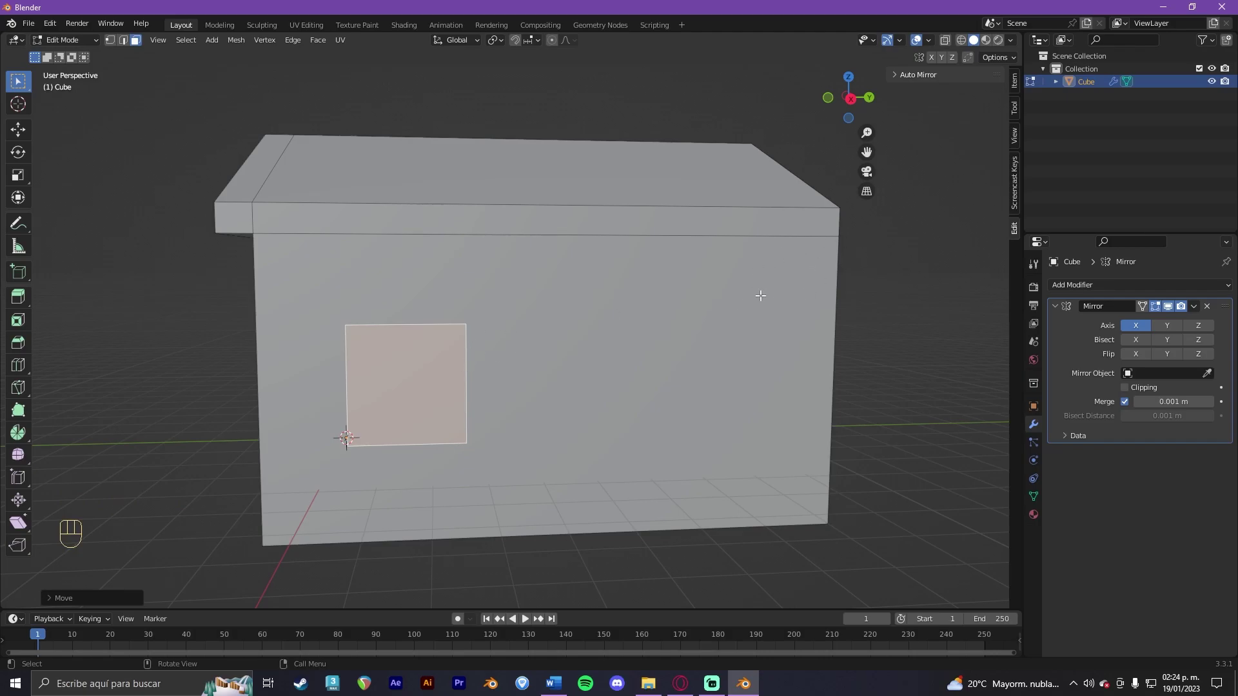
key("shift+d")
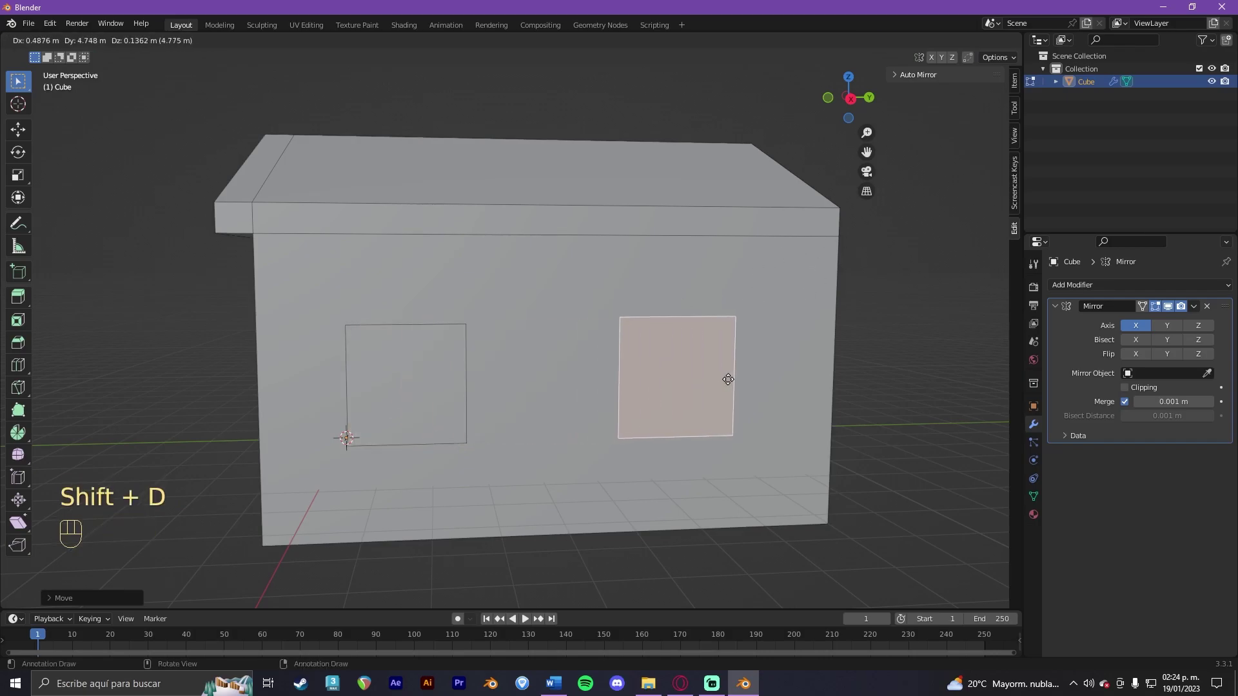
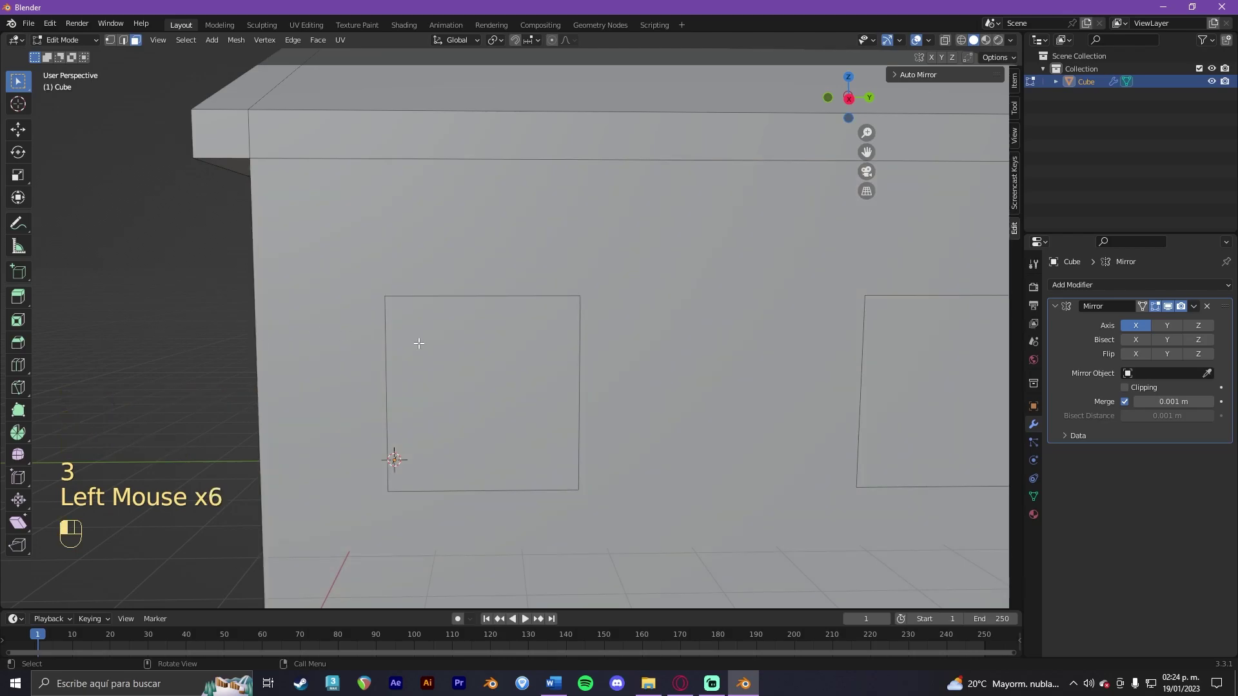
left_click_drag(451, 341, 473, 346)
left_click_drag(566, 355, 616, 363)
Step: Extrude the right window out, inset a frame border and recess its pane
key("e")
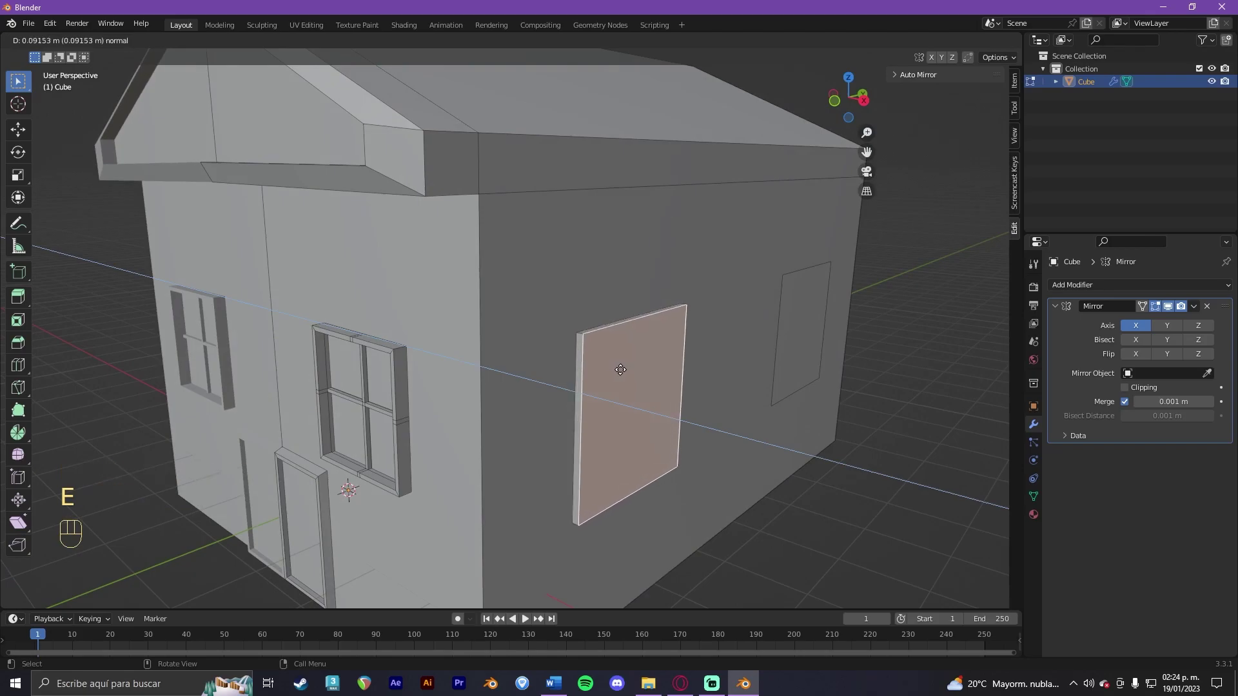
left_click(621, 366)
left_click_drag(633, 367, 605, 355)
left_click(607, 356)
key("i")
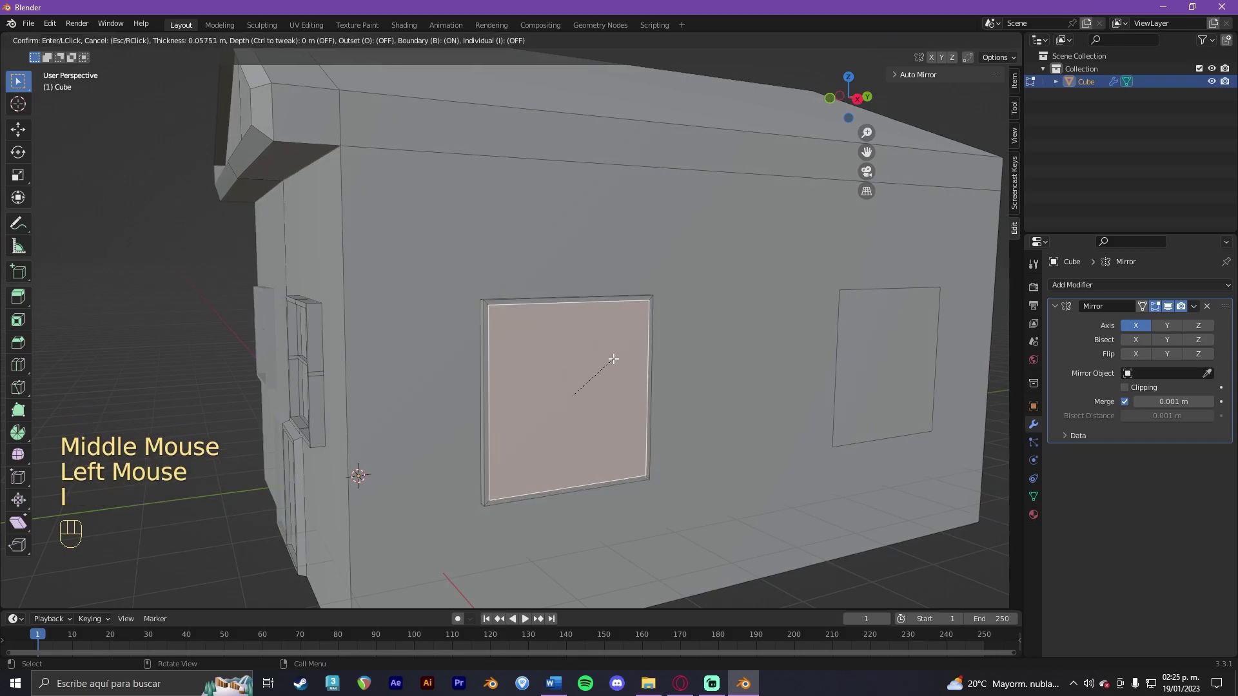
left_click(613, 355)
left_click_drag(621, 362, 639, 366)
key("e")
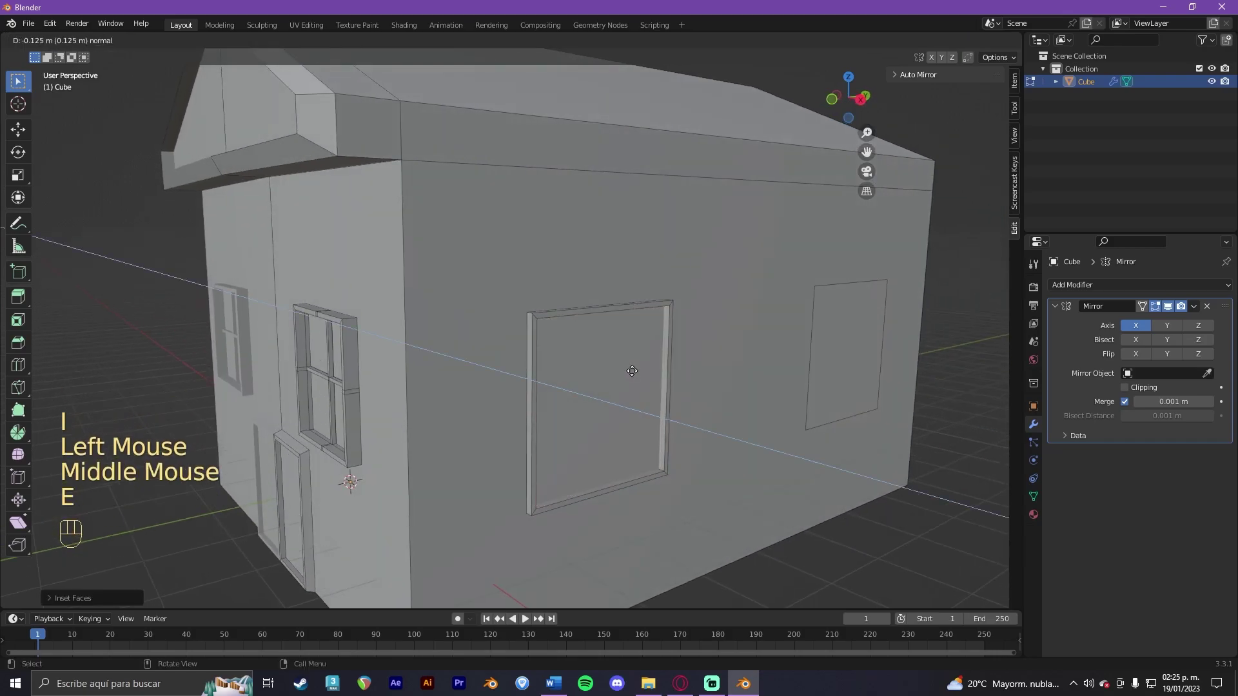
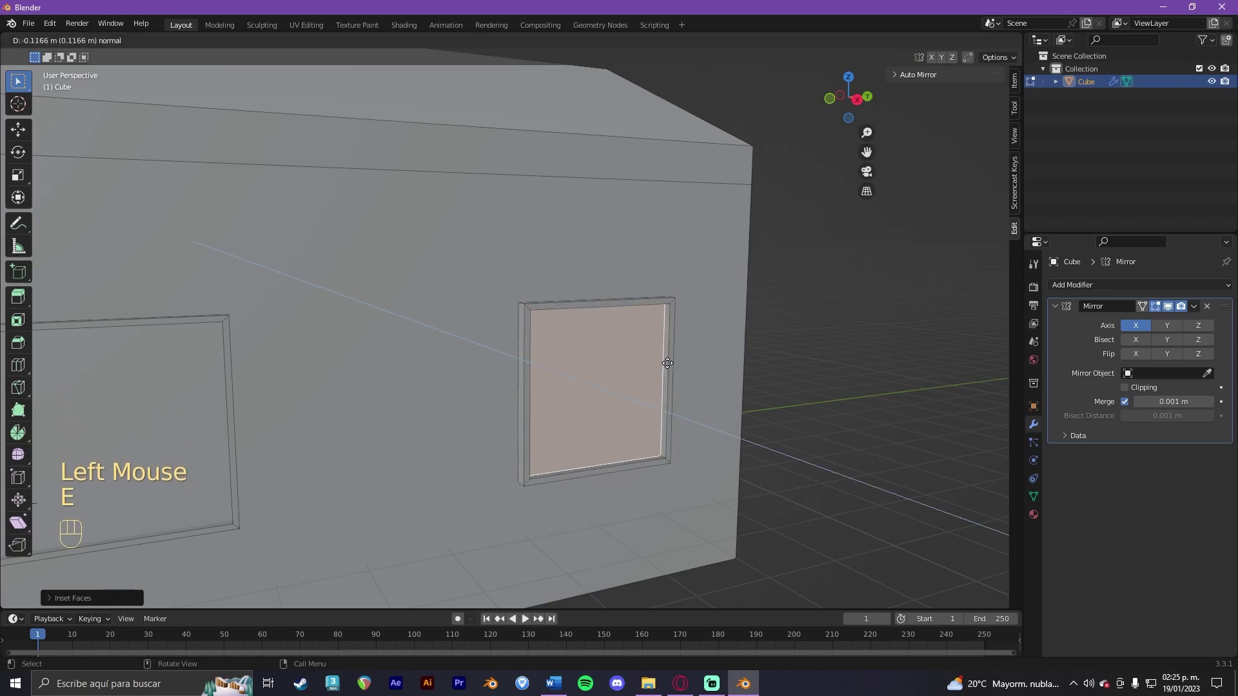
left_click(668, 359)
scroll("down", 3)
left_click_drag(665, 359, 626, 353)
left_click_drag(348, 374, 632, 346)
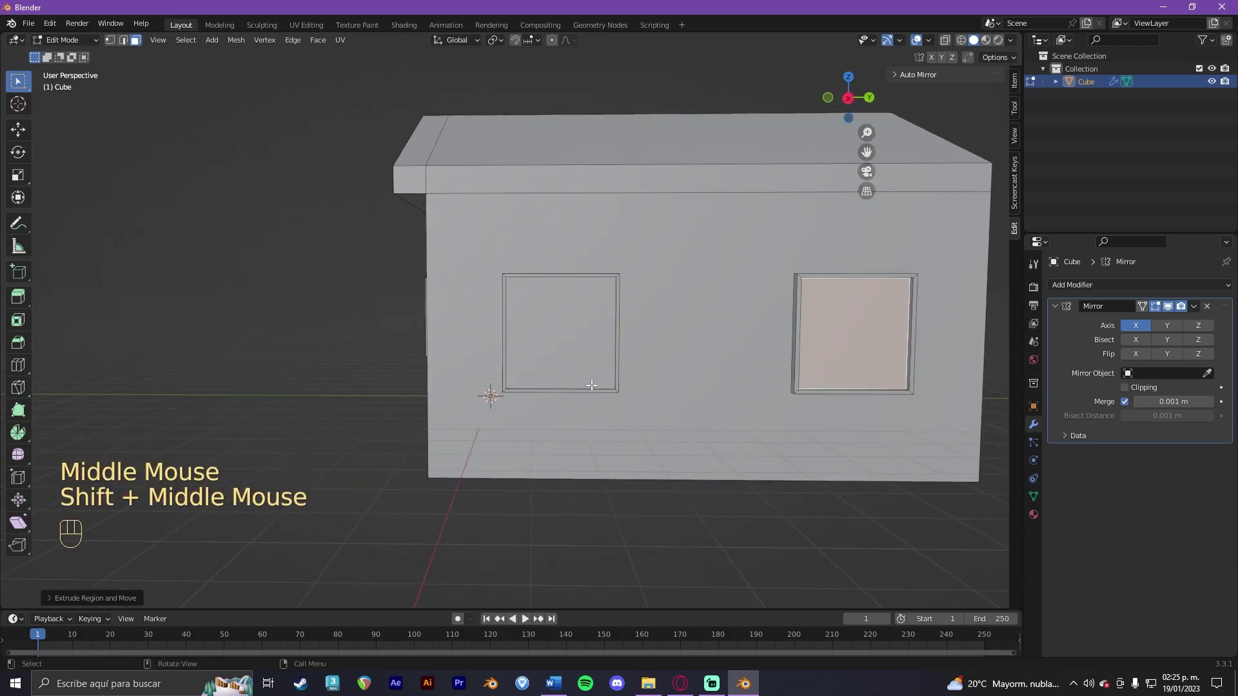
Step: Extrude a protruding sill outward under the left window, undoing a misstep first
left_click(592, 388)
scroll("up", 3)
scroll("up", 3)
left_click_drag(826, 358, 698, 302)
left_click_drag(704, 310, 687, 336)
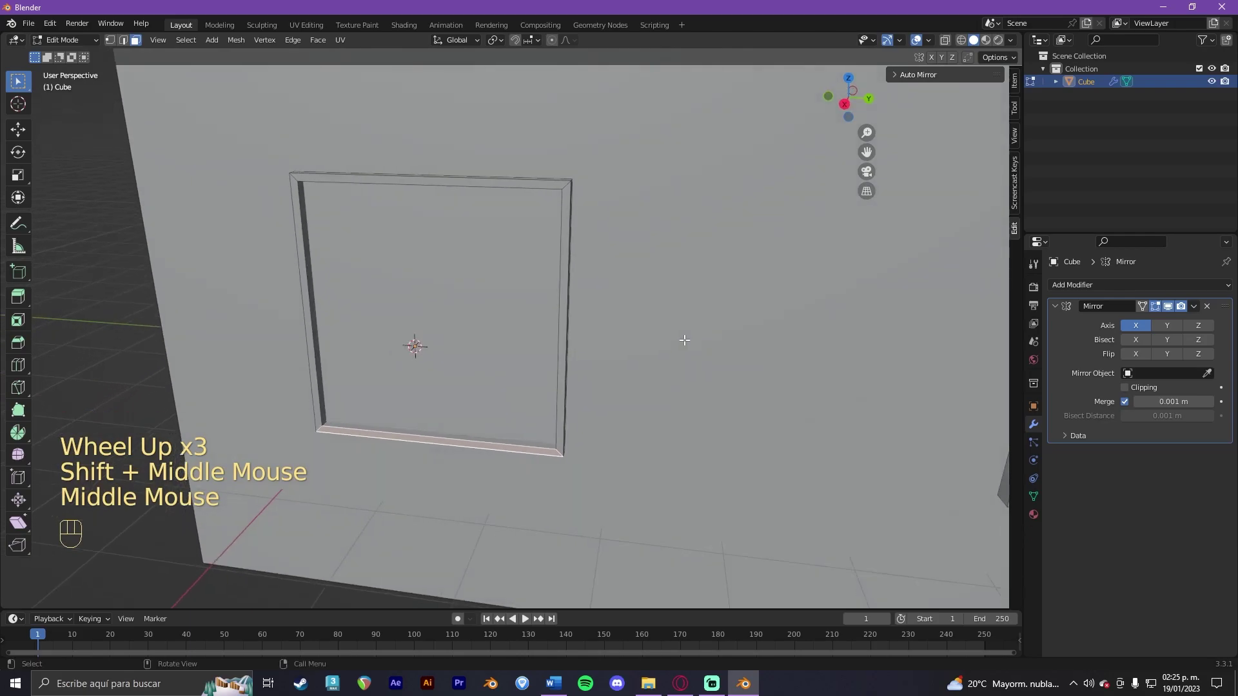
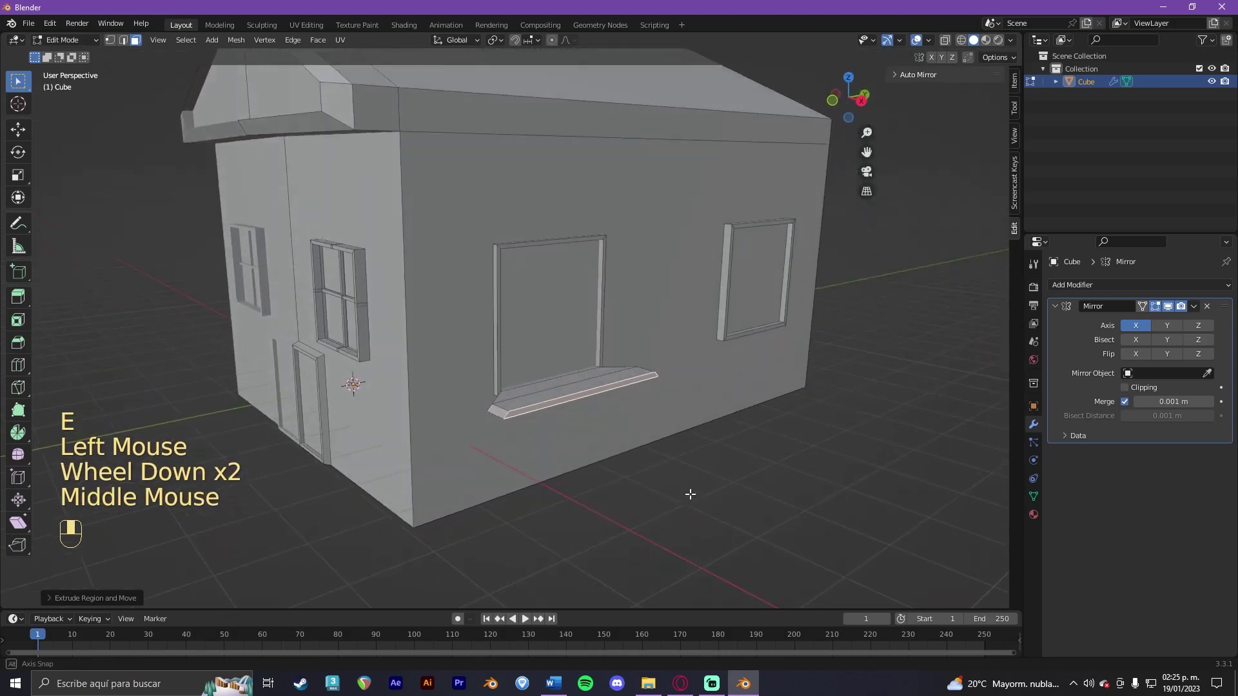
left_click_drag(623, 383, 587, 386)
key("ctrl+z")
key("ctrl+z")
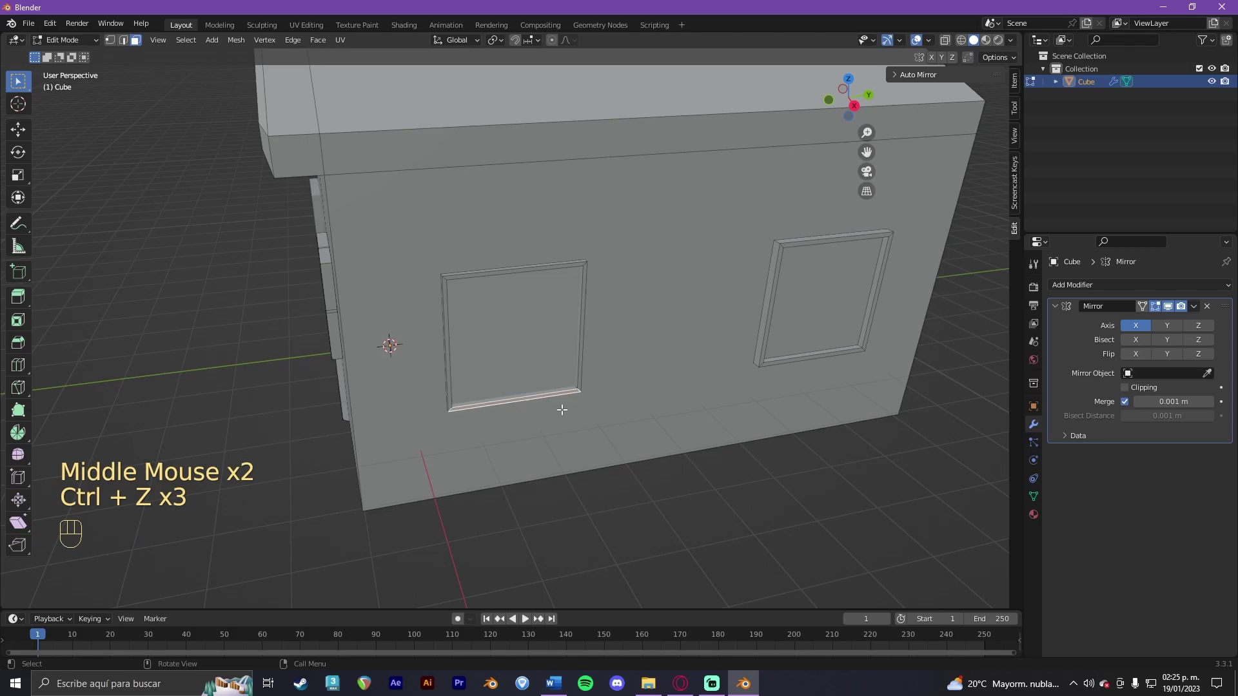
key("e")
Step: Extrude a matching sill under the right window
left_click(568, 418)
left_click(785, 358)
key("e")
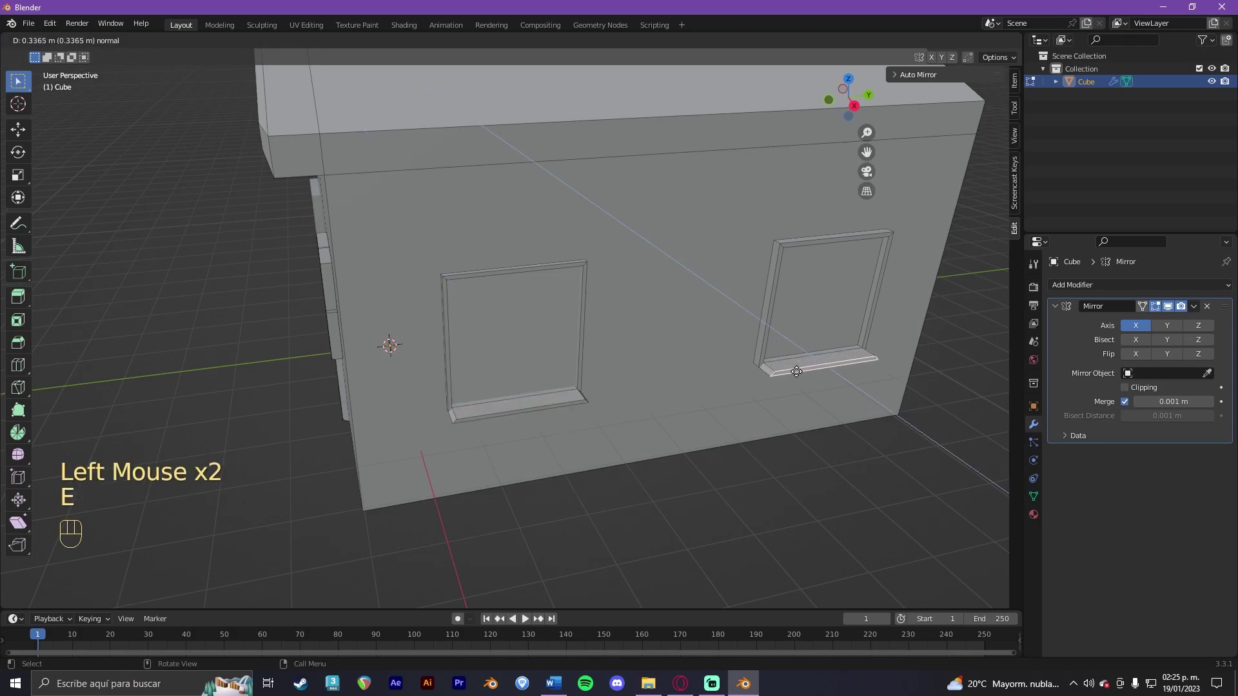
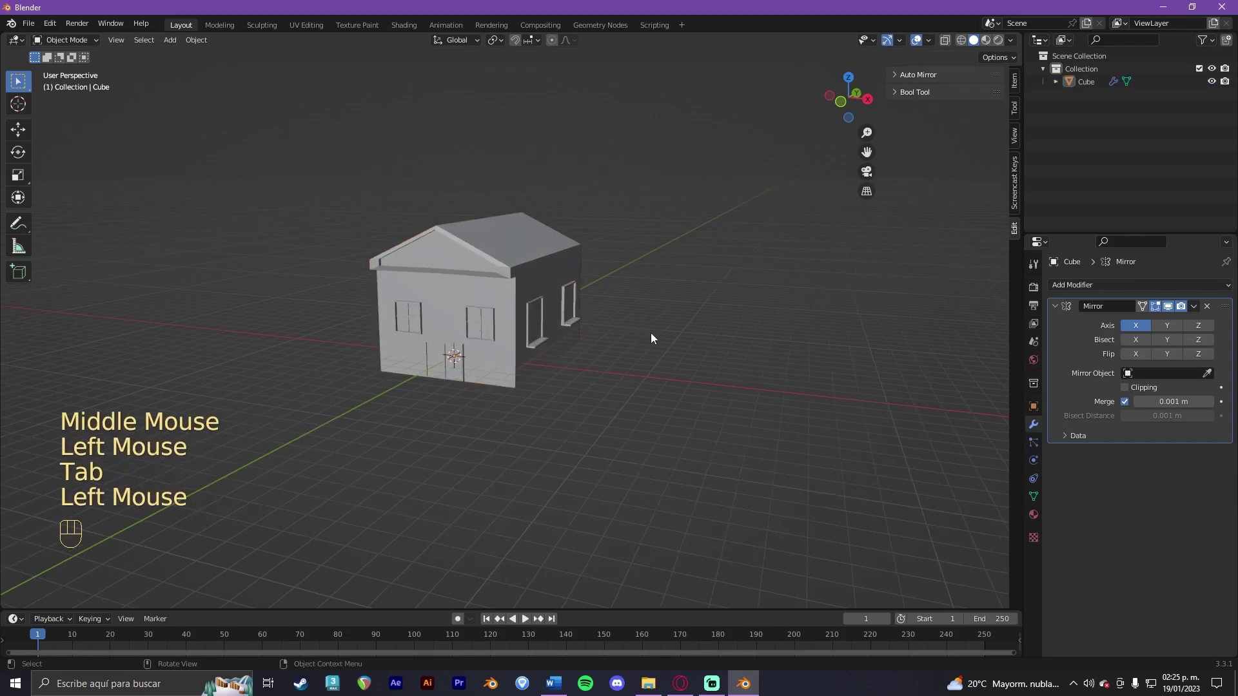
Step: Add a second cube, lengthen it along X and raise its top about 1.9 m
left_click(659, 347)
key("shift+a")
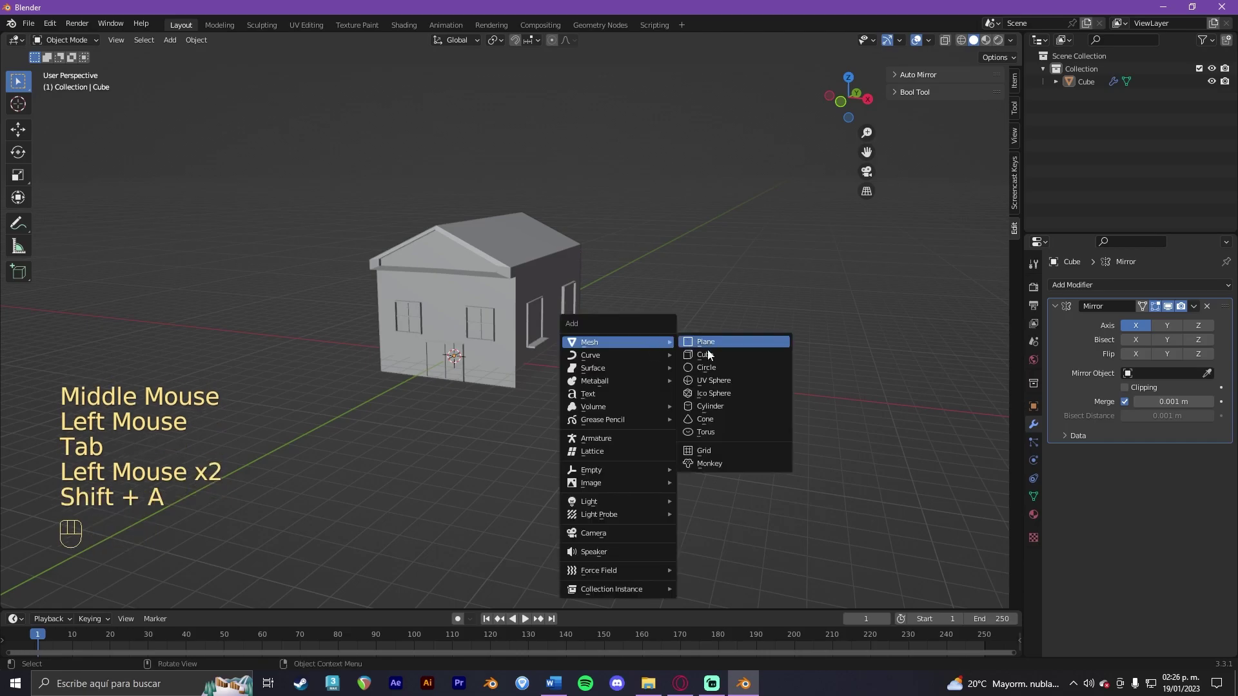
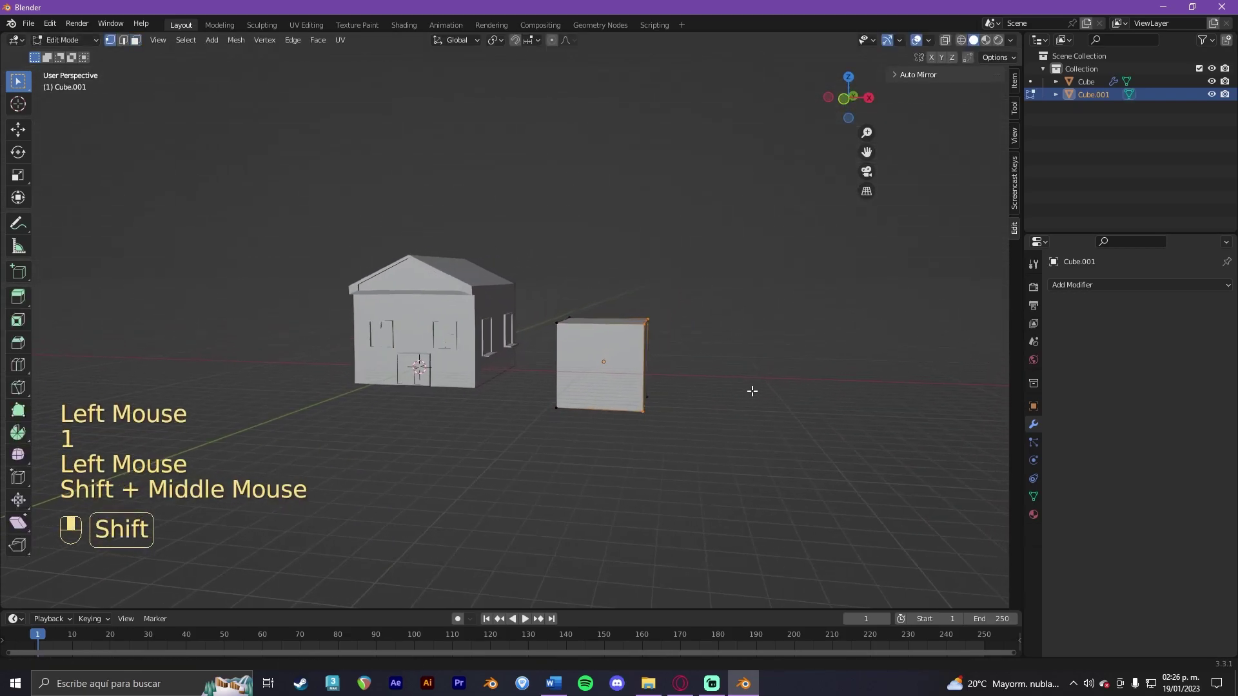
key("g")
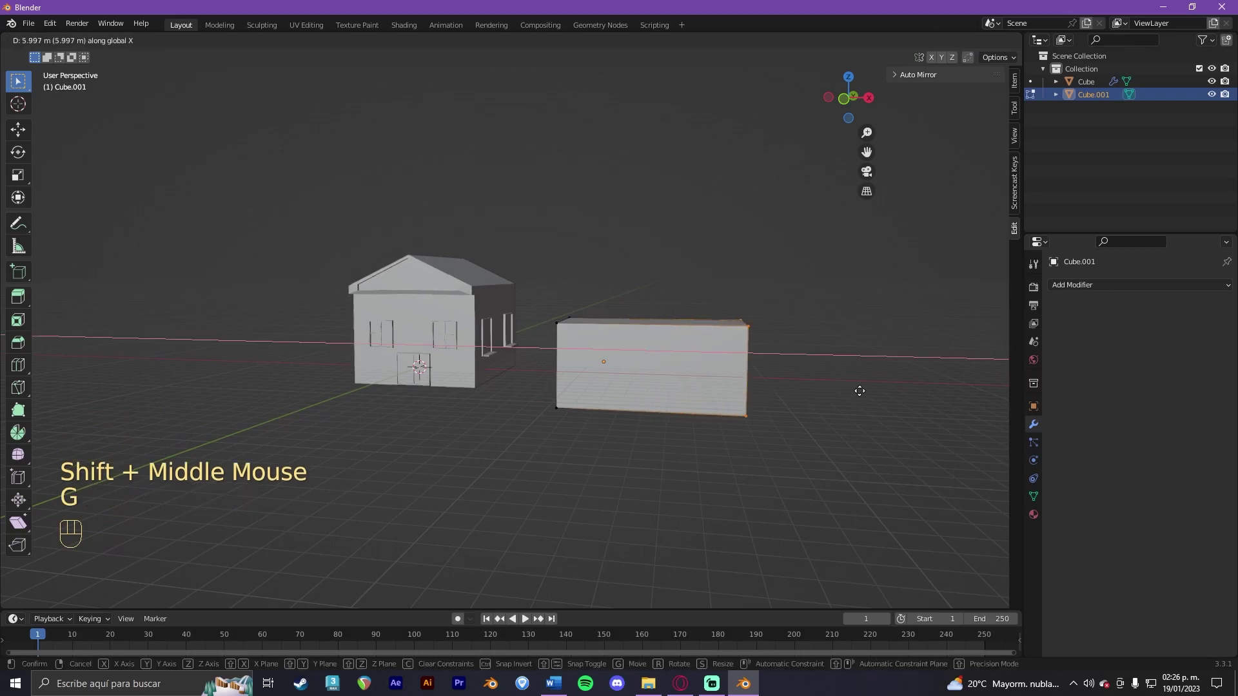
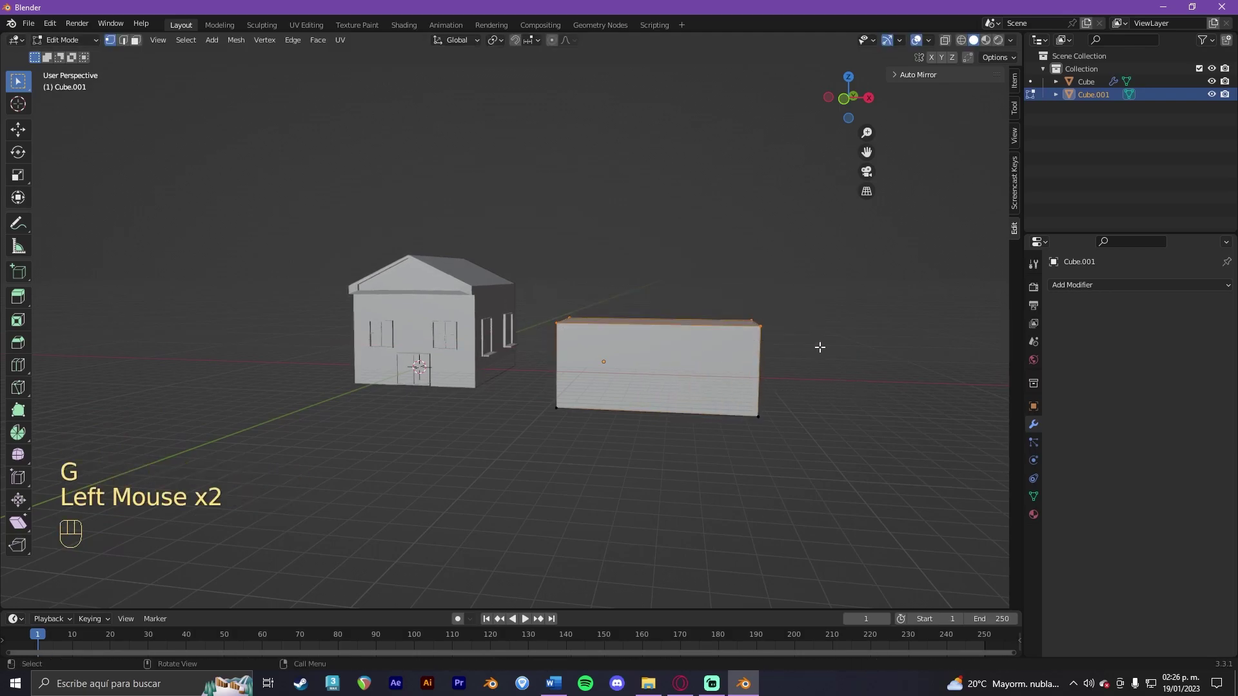
key("g")
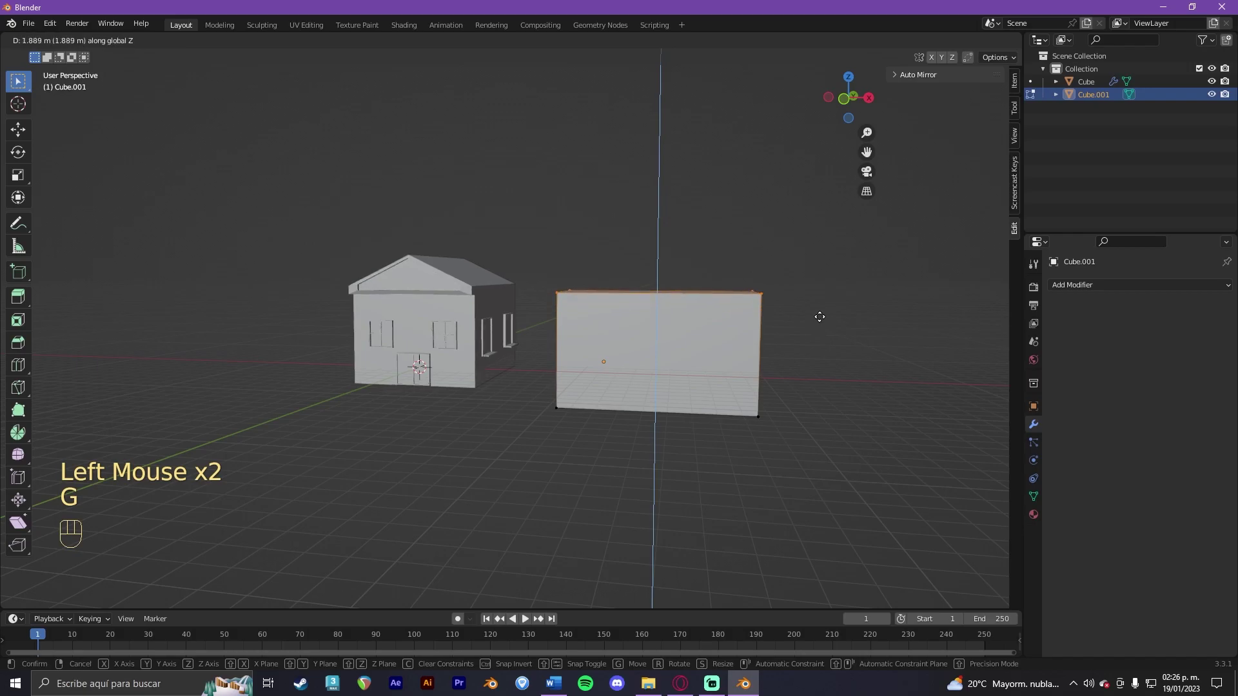
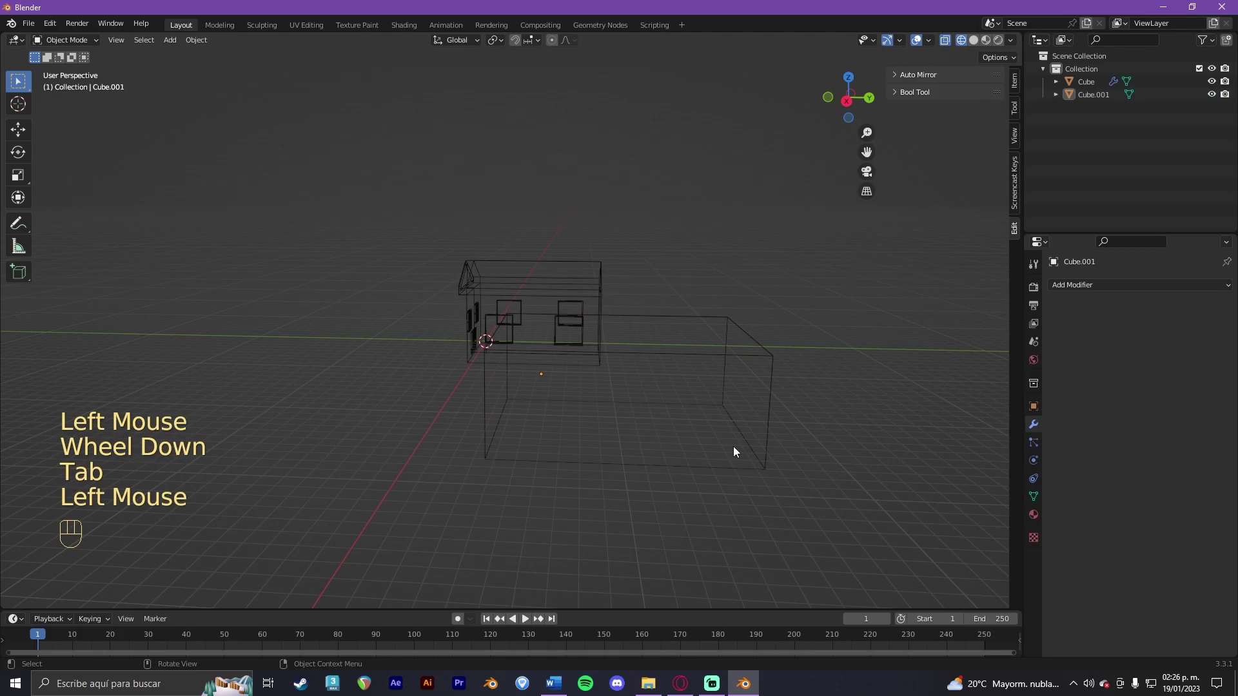
Step: Move the second box about 4.6 m along Y beside the house and return to solid shading
key("g")
key("y")
double_click(755, 460)
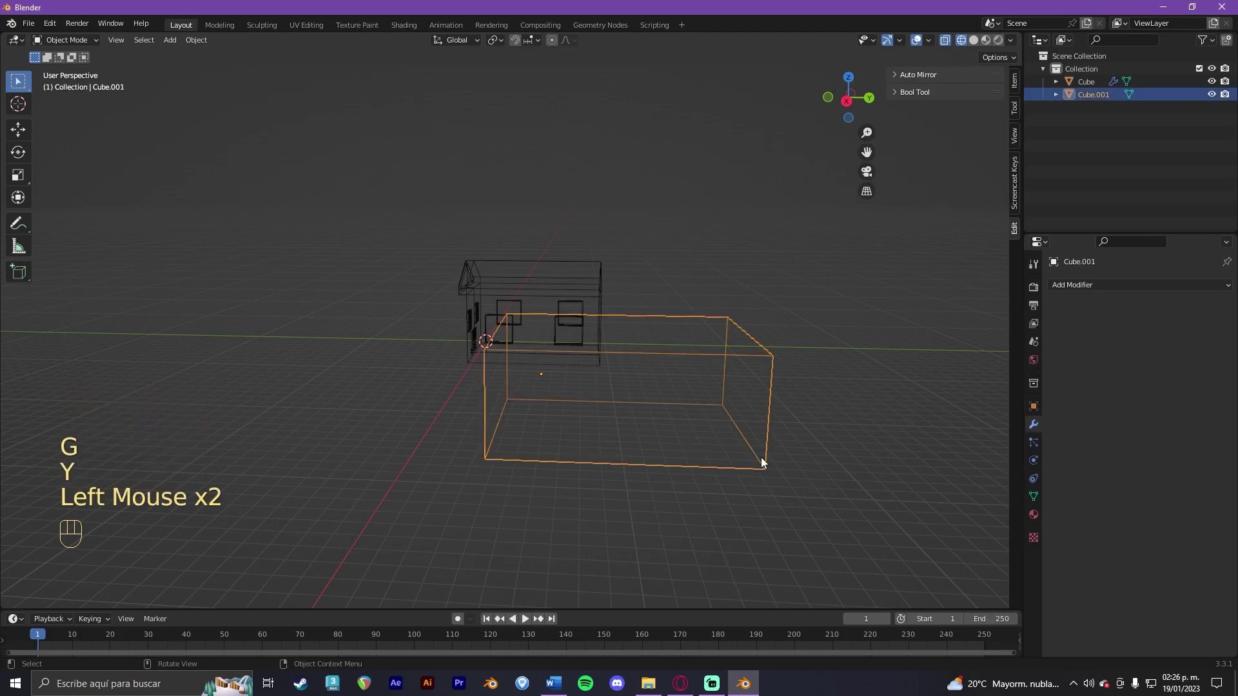
key("g")
key("y")
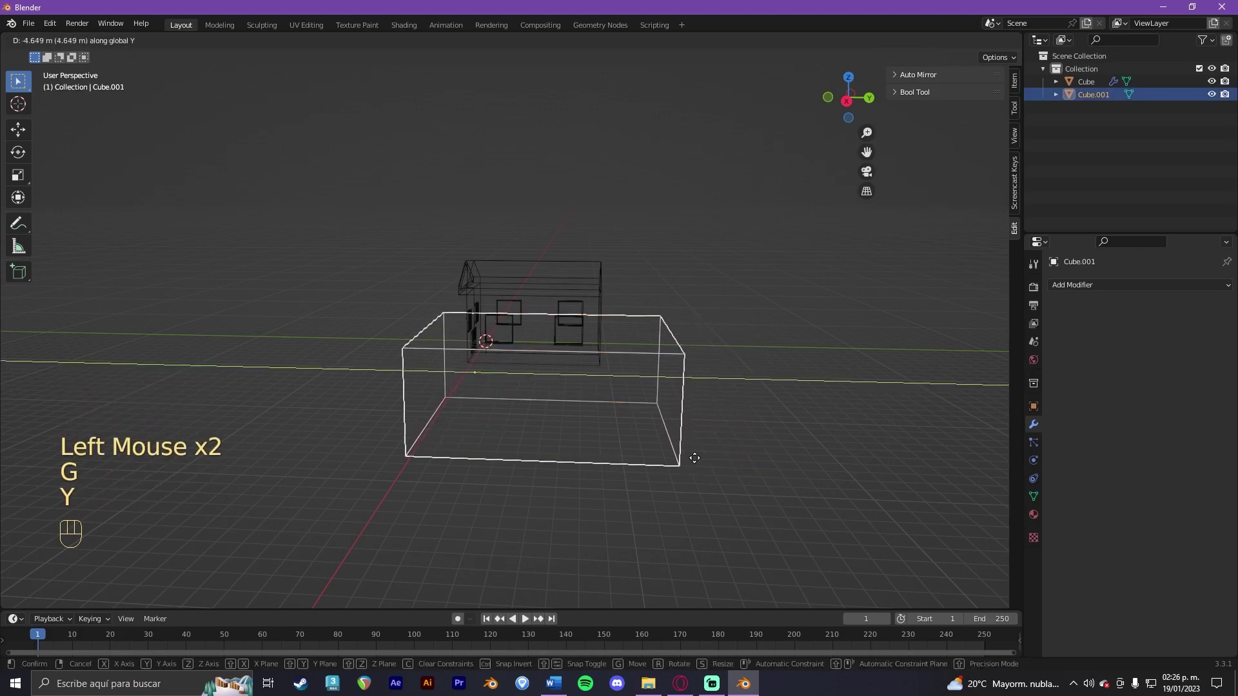
left_click(711, 461)
left_click_drag(635, 455, 751, 440)
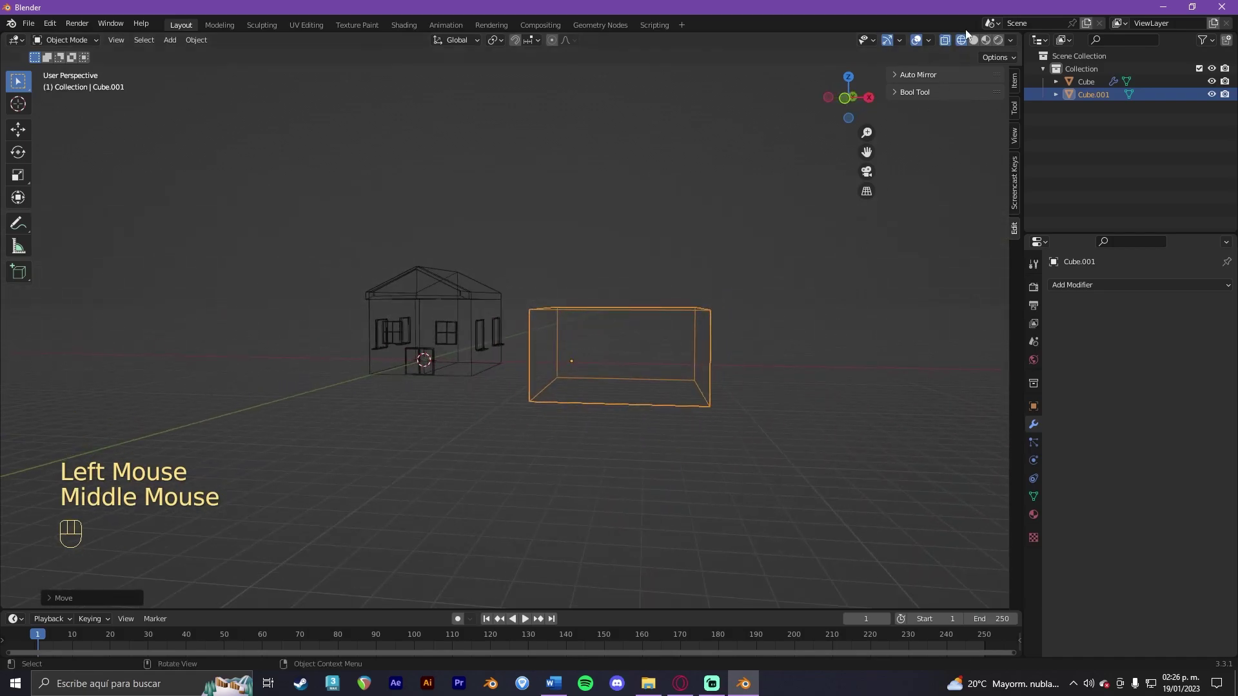
left_click(979, 41)
Step: Enter Edit Mode on the box and select its front face in face mode
scroll("up", 3)
scroll("up", 3)
left_click_drag(705, 320, 705, 322)
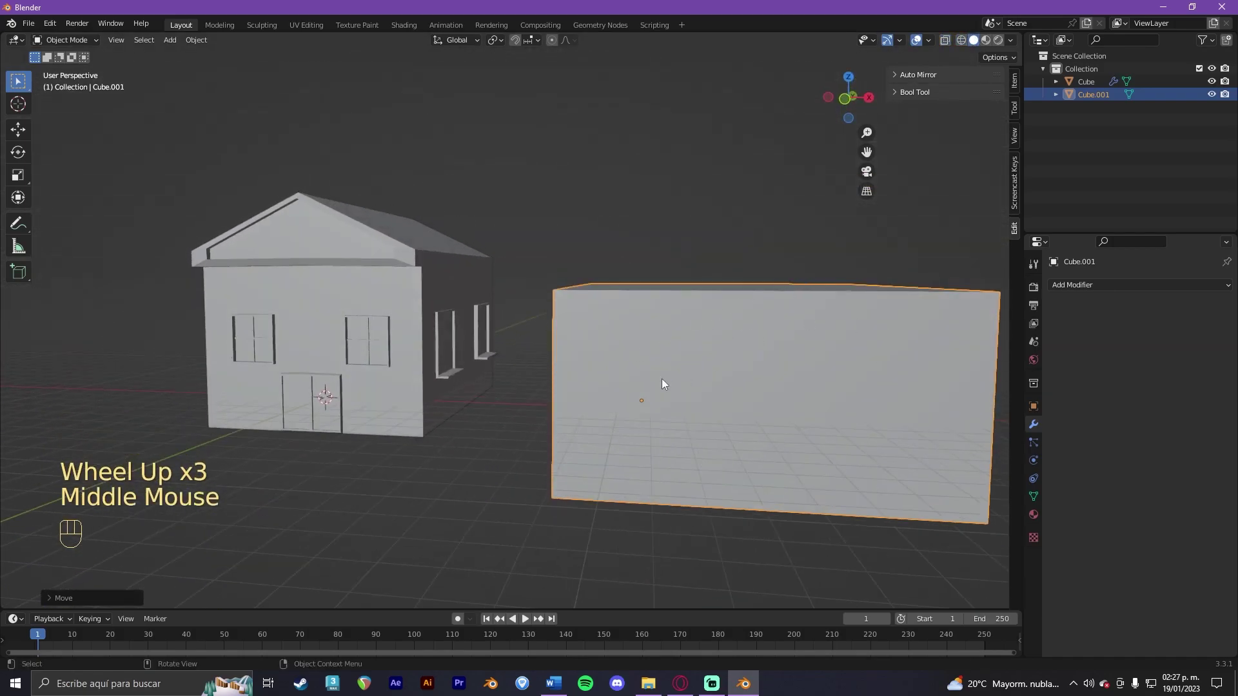
scroll("down", 3)
scroll("down", 3)
left_click_drag(754, 335, 738, 337)
left_click(719, 338)
key("Tab")
left_click(714, 329)
key("3")
left_click(713, 329)
scroll("up", 3)
left_click(721, 331)
scroll("up", 3)
Step: Inset the front face, extrude it inward to hollow the box, and add four loop cuts across the ramp
key("i")
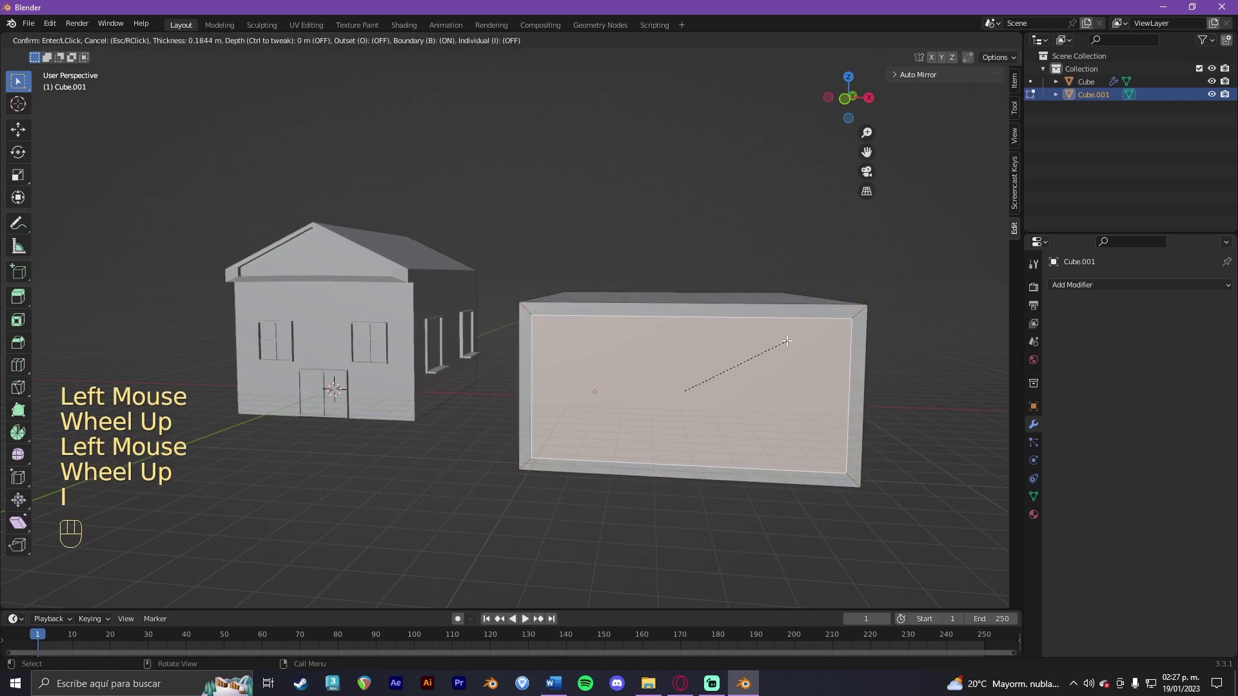
left_click(795, 336)
left_click_drag(793, 341, 752, 347)
key("e")
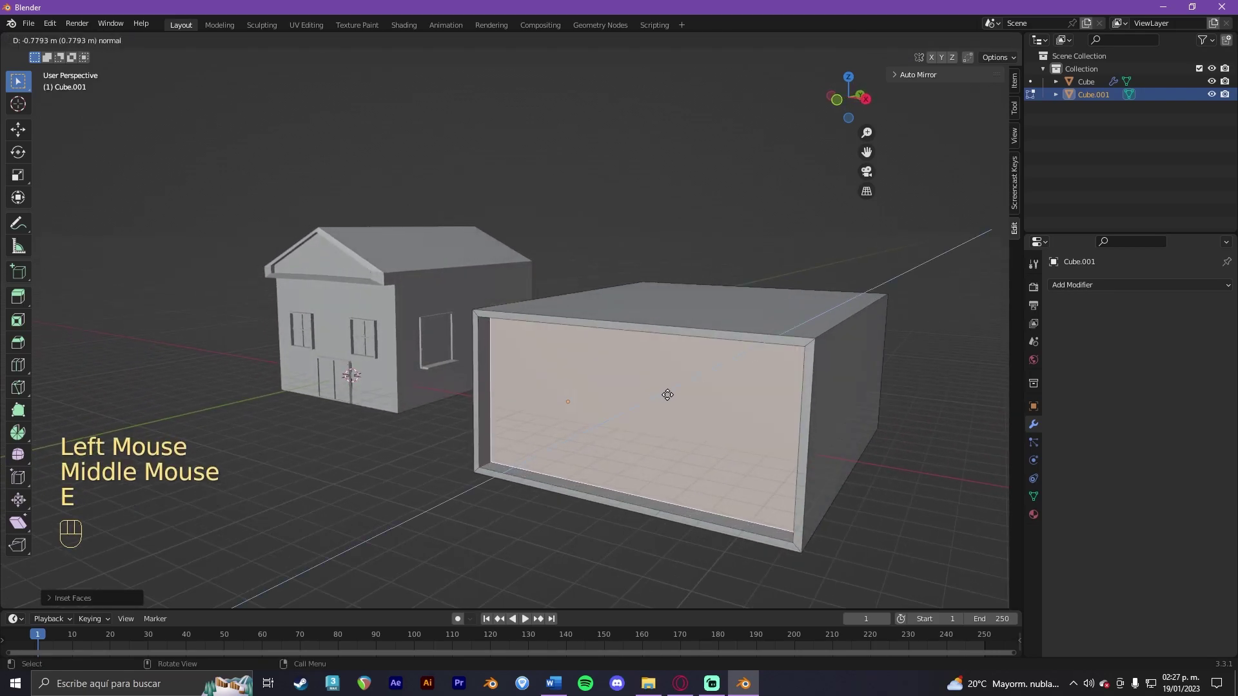
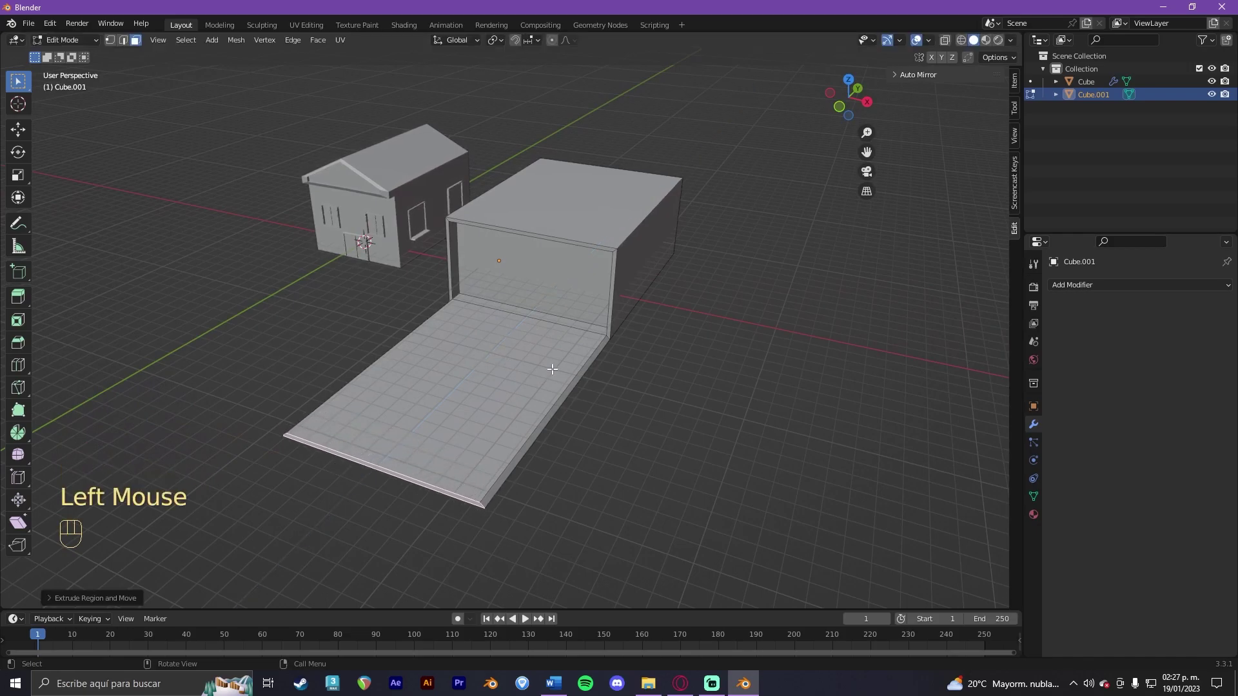
key("ctrl+r")
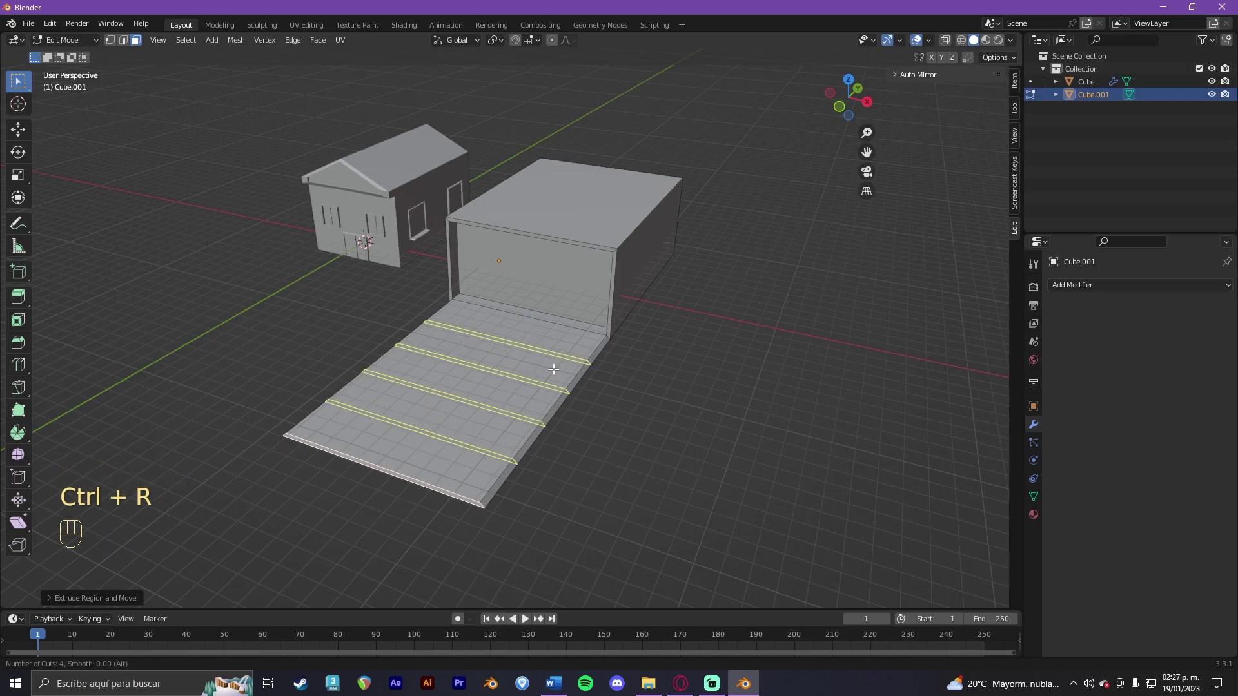
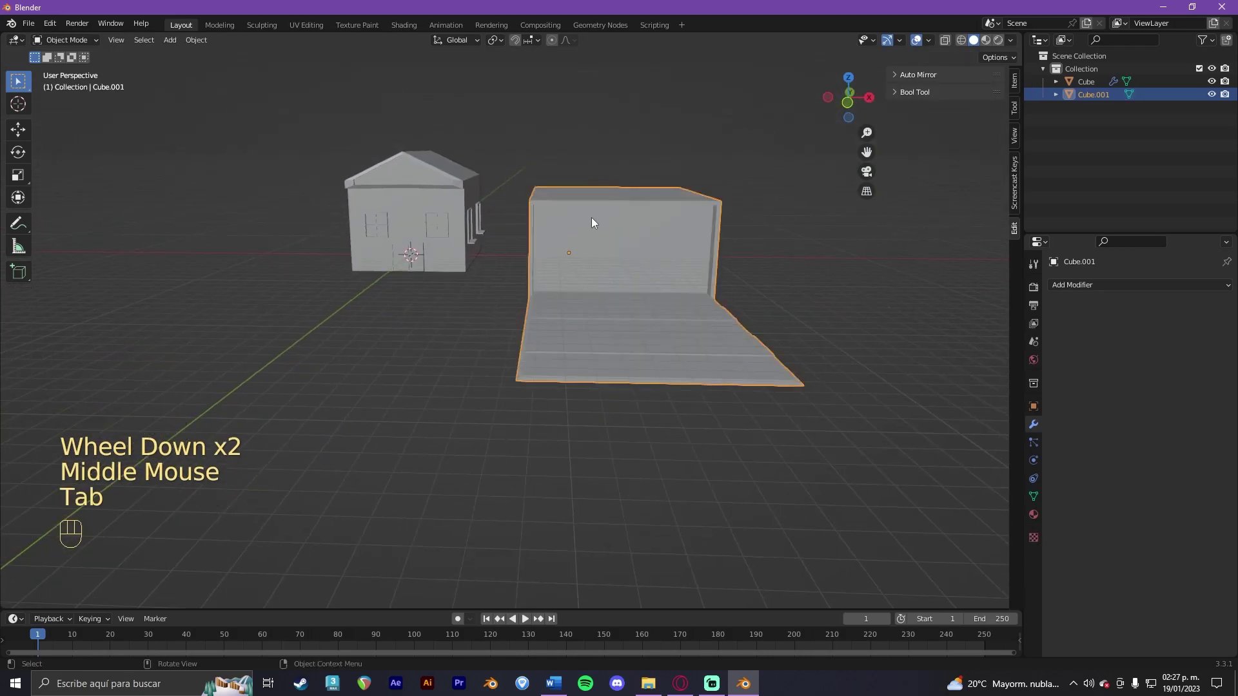
Step: Move the open box along X and rescale it so it sits beside the house
left_click(598, 226)
key("g")
key("x")
left_click(576, 232)
left_click_drag(586, 243, 570, 241)
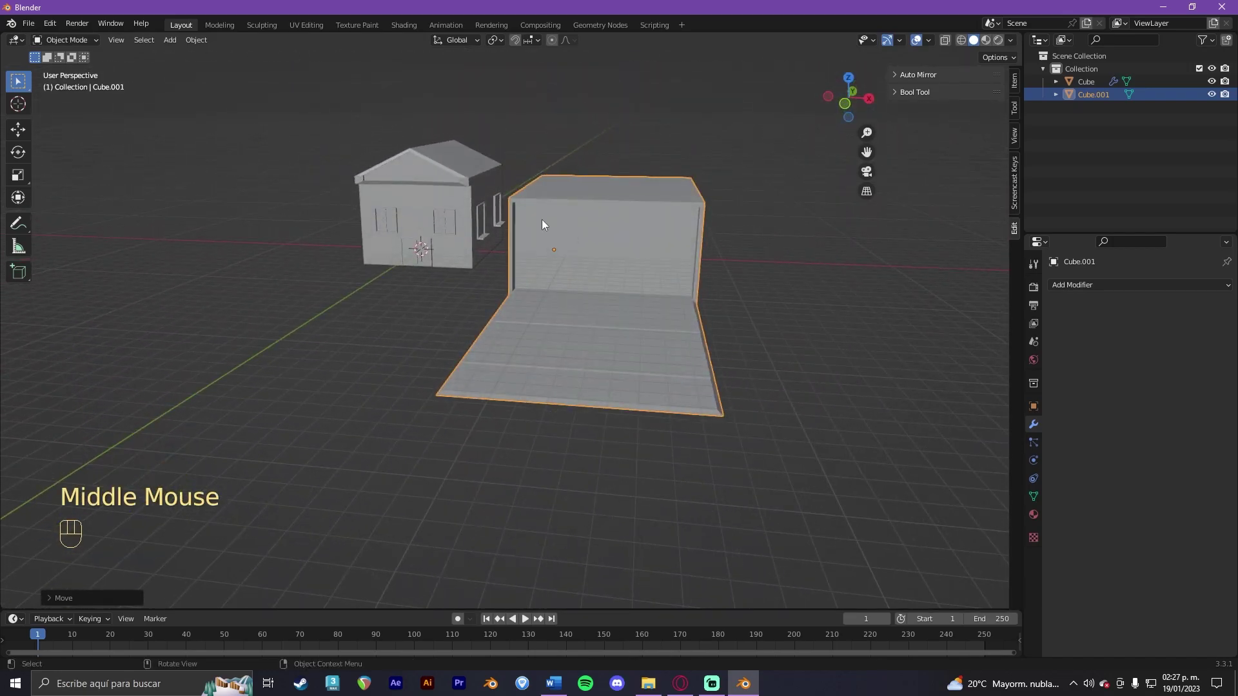
scroll("down", 3)
left_click_drag(546, 239, 565, 235)
key("s")
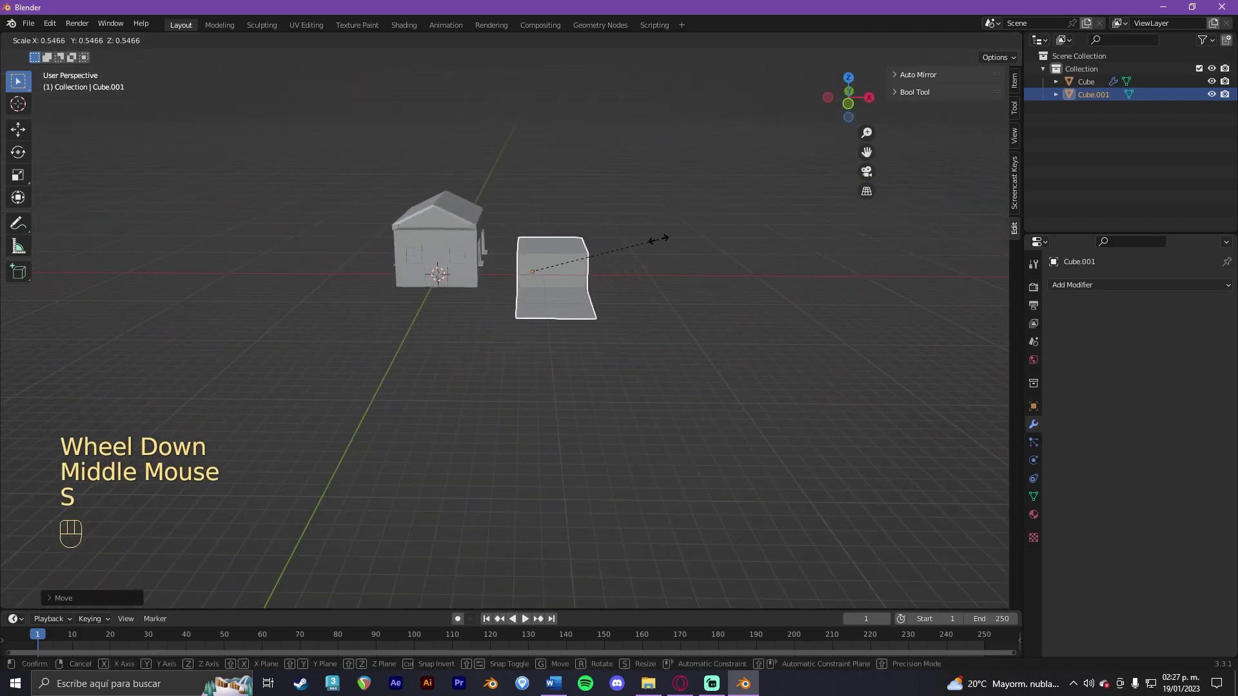
left_click(688, 230)
scroll("up", 3)
left_click_drag(661, 232, 593, 323)
left_click_drag(594, 325, 570, 329)
Step: Reposition the house, moving it along Z so it sits level with the box
left_click(382, 193)
key("g")
left_click(445, 177)
left_click_drag(473, 175, 483, 157)
left_click(305, 185)
key("g")
key("z")
left_click(308, 212)
left_click_drag(517, 213, 484, 244)
left_click(549, 214)
scroll("down", 3)
scroll("up", 3)
left_click_drag(561, 214, 581, 192)
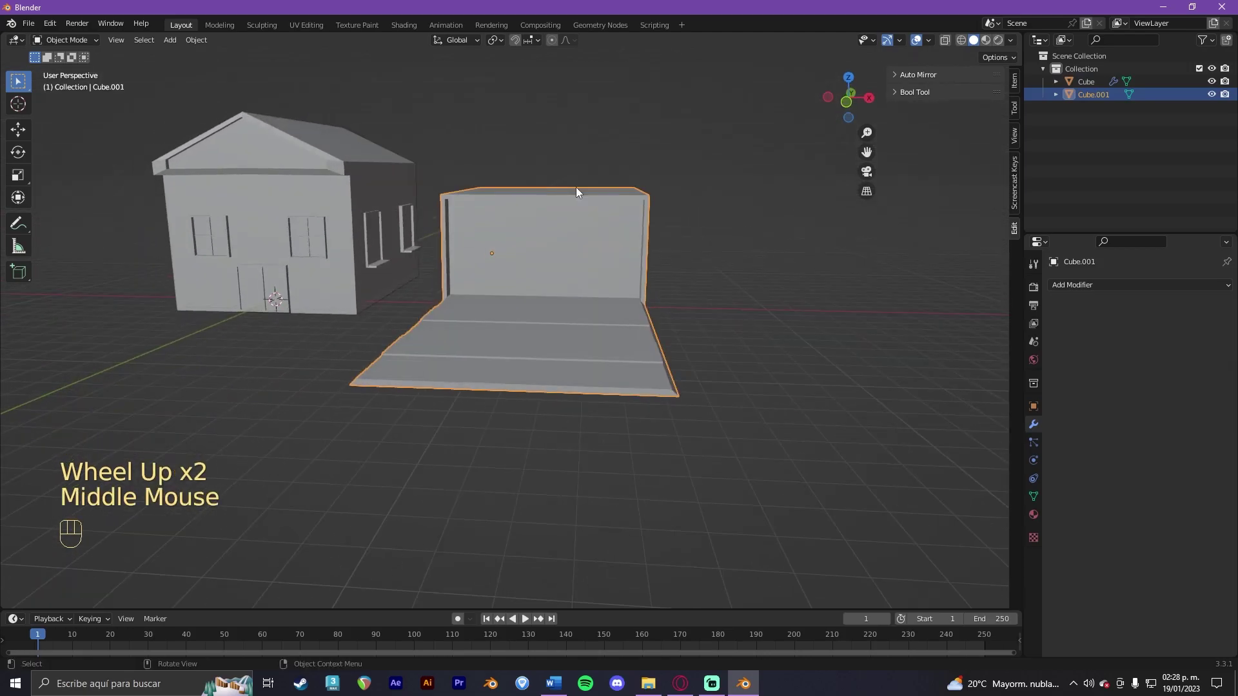
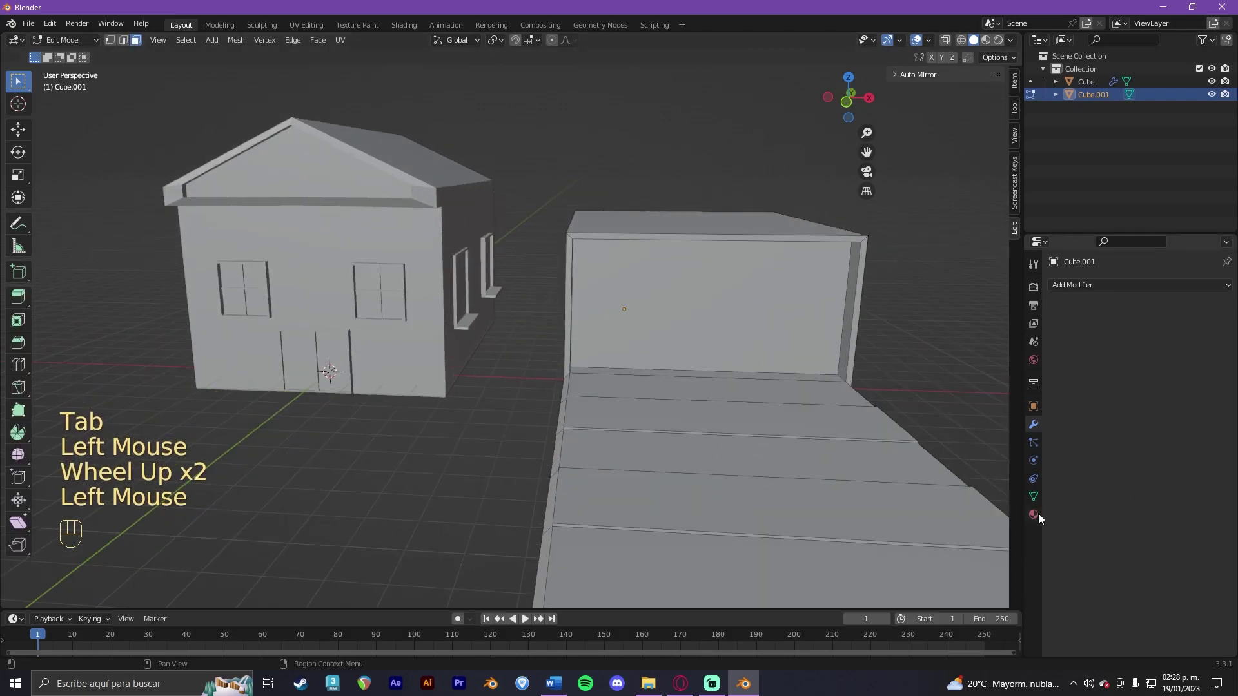
Step: Create a new material 'Cafe' on the box with a dark brown base colour
left_click(1040, 516)
left_click(1170, 343)
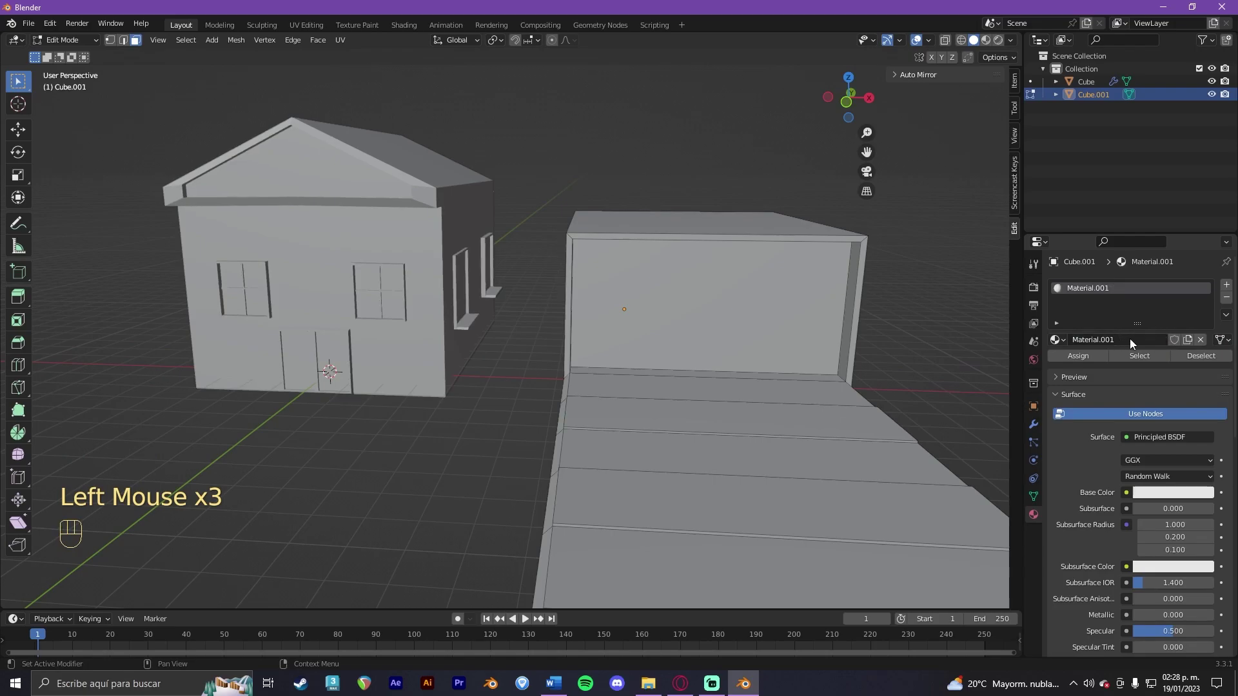
left_click_drag(1132, 341, 1135, 343)
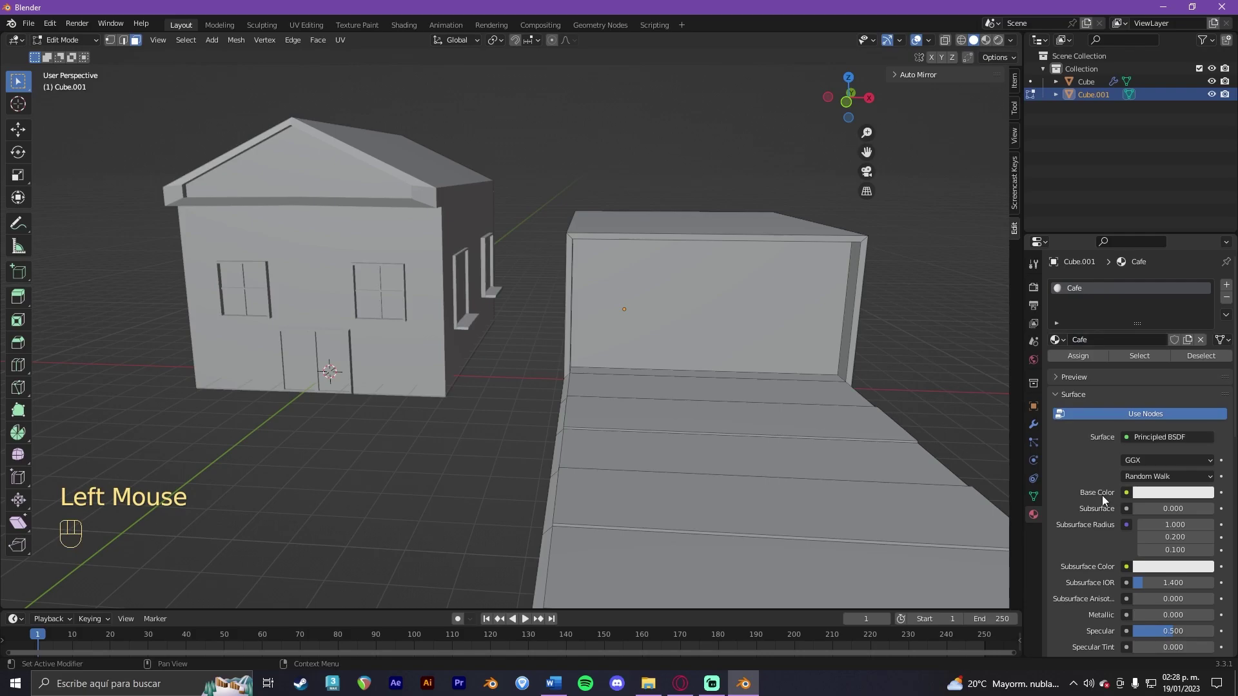
left_click(1151, 495)
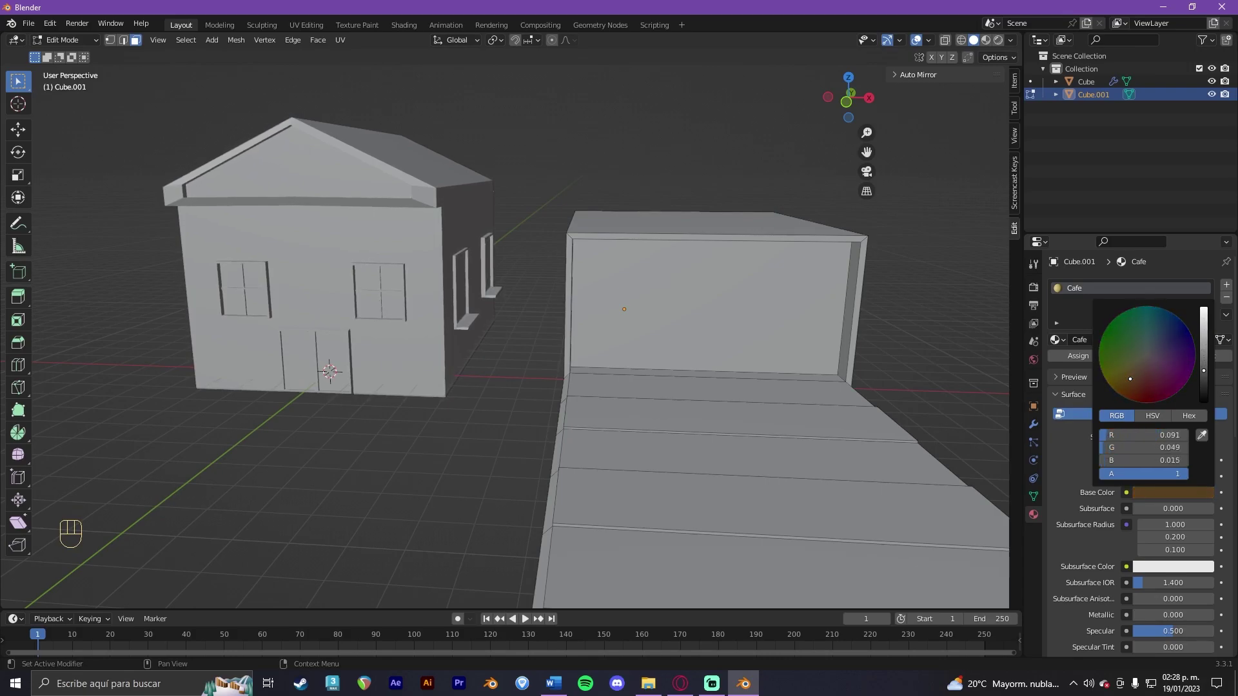
left_click(1091, 360)
Step: Select the house and enter Edit Mode on it
left_click(336, 237)
key("Tab")
left_click(359, 245)
key("Tab")
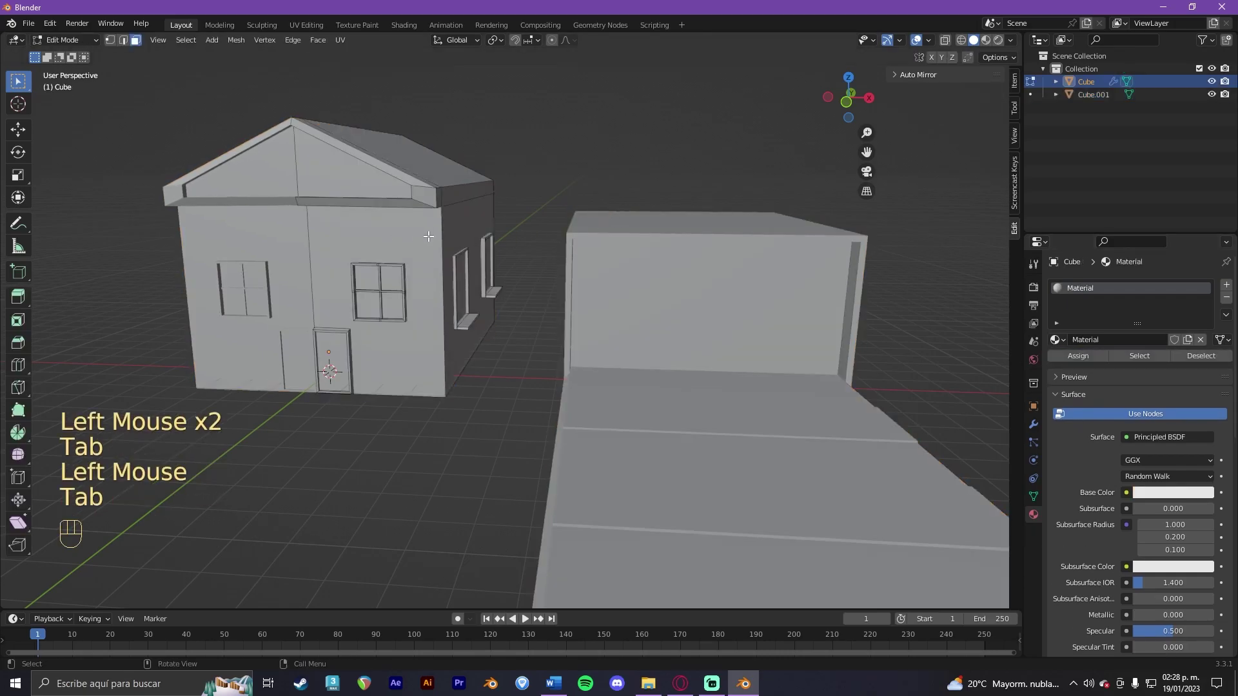
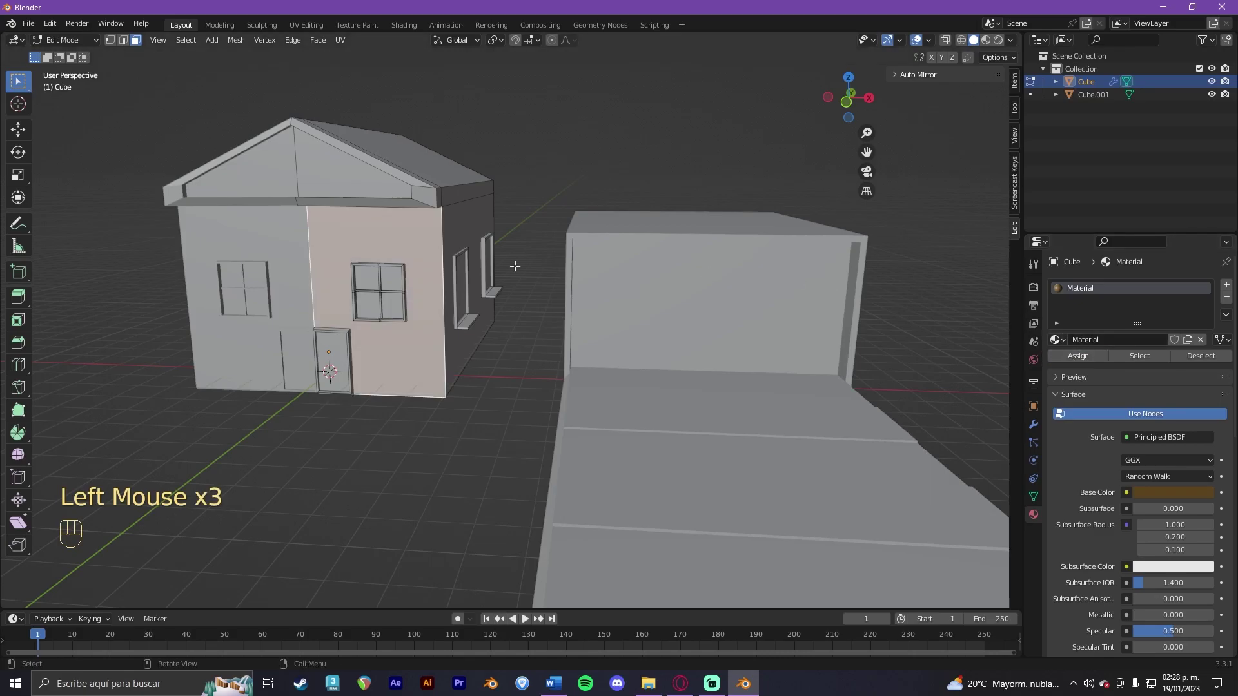
Step: Switch the viewport to Material Preview shading so both models show brown
left_click(991, 45)
scroll("down", 3)
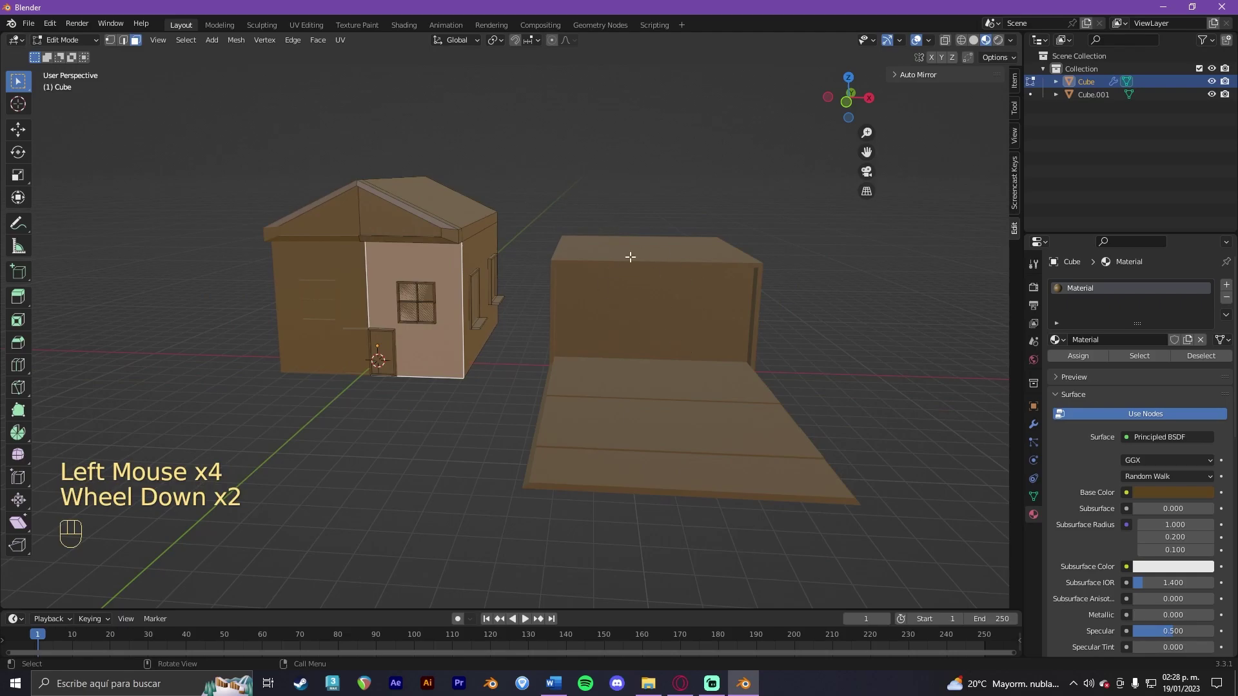
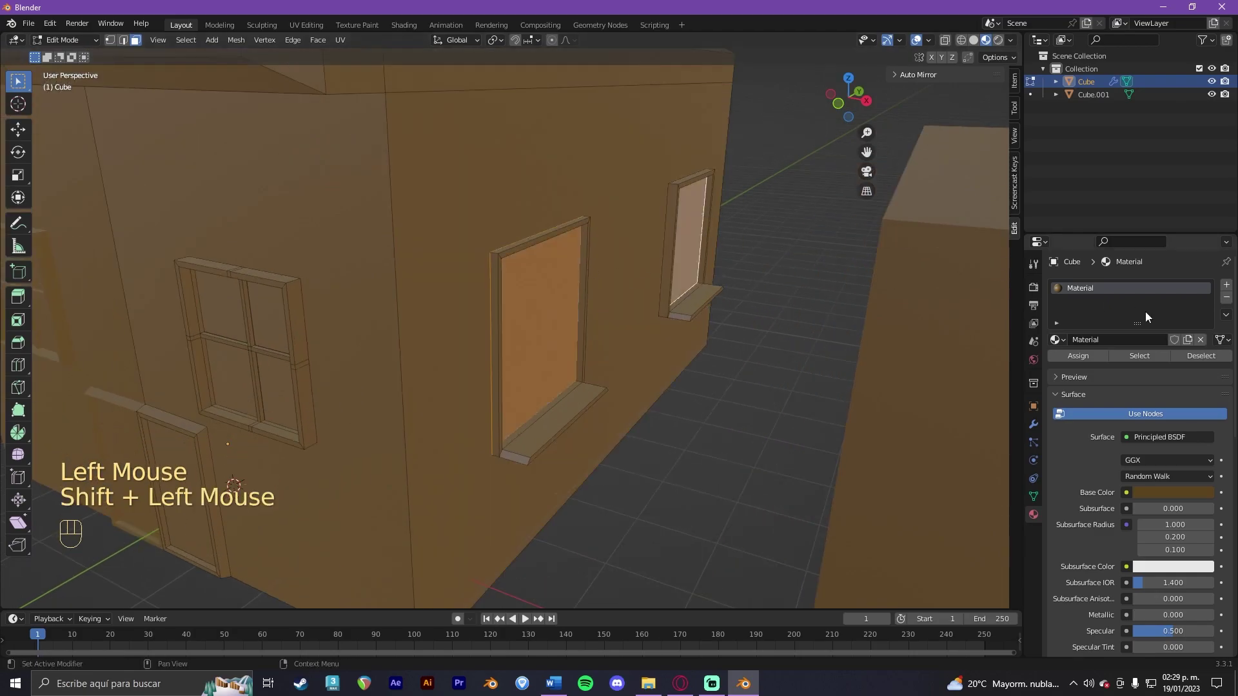
Step: Add a second material slot with a new blue material 'Azul Ventanas'
left_click(1229, 292)
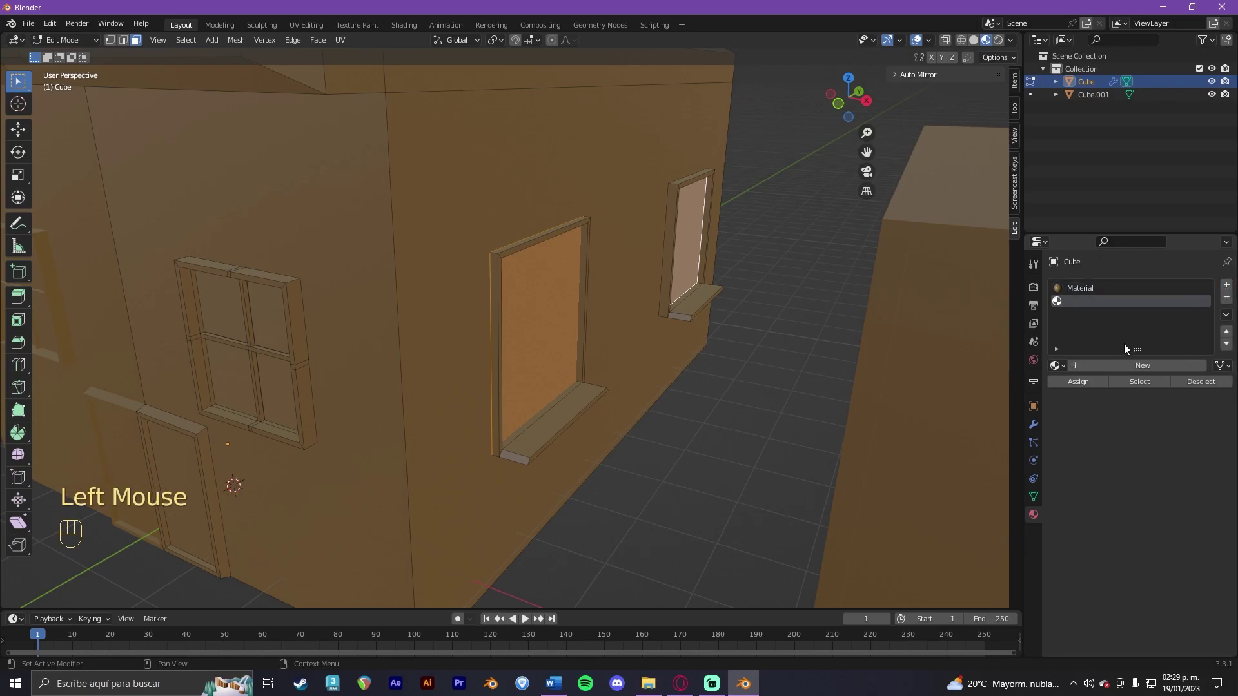
left_click(1133, 366)
left_click_drag(1135, 372, 1135, 371)
left_click(1165, 525)
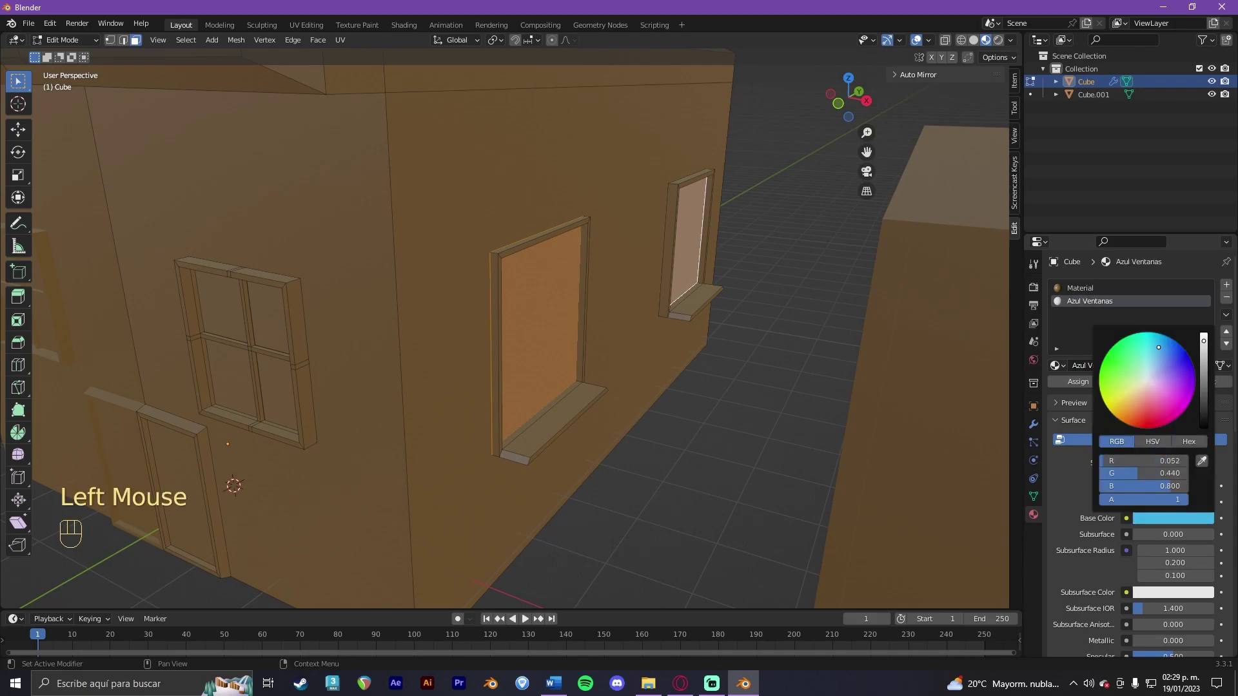
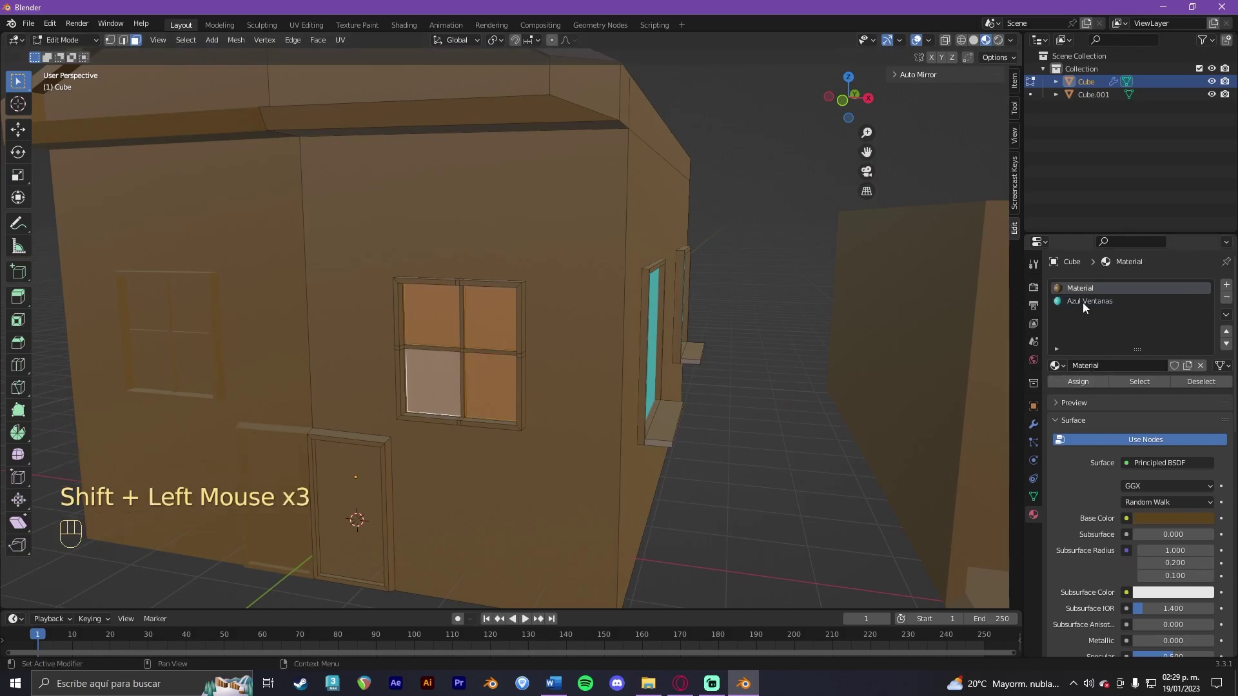
Step: Assign Azul Ventanas to the selected window pane faces
left_click(1085, 304)
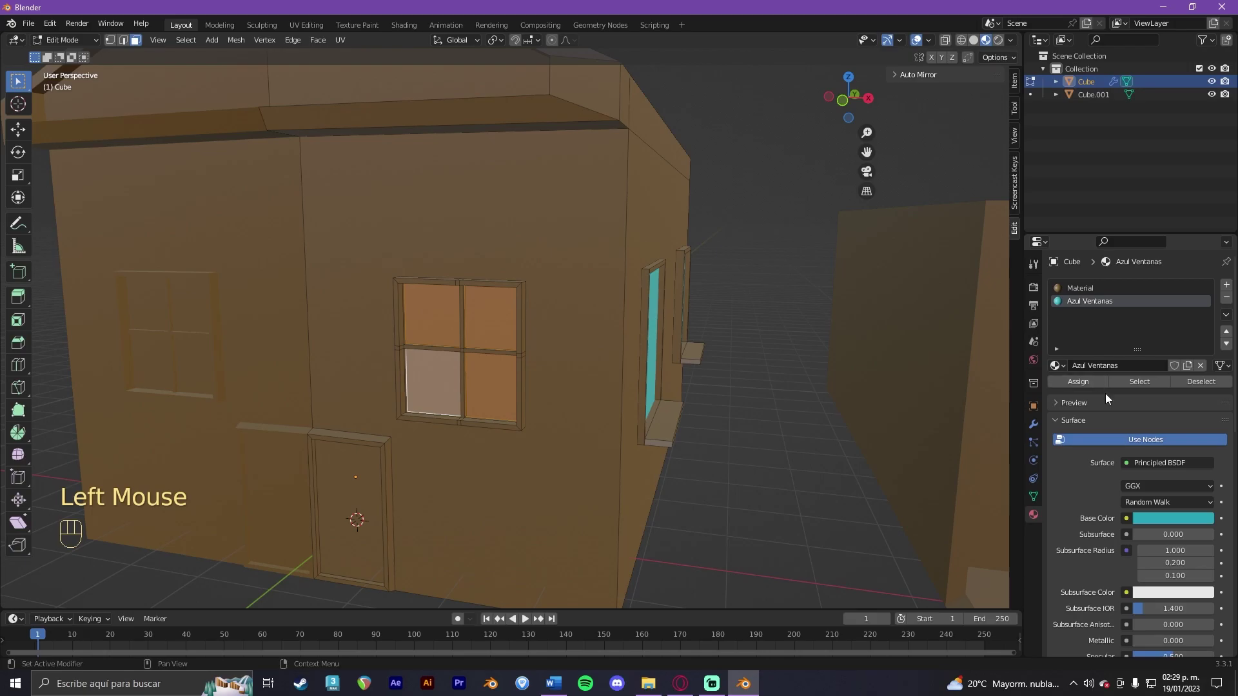
left_click(1094, 383)
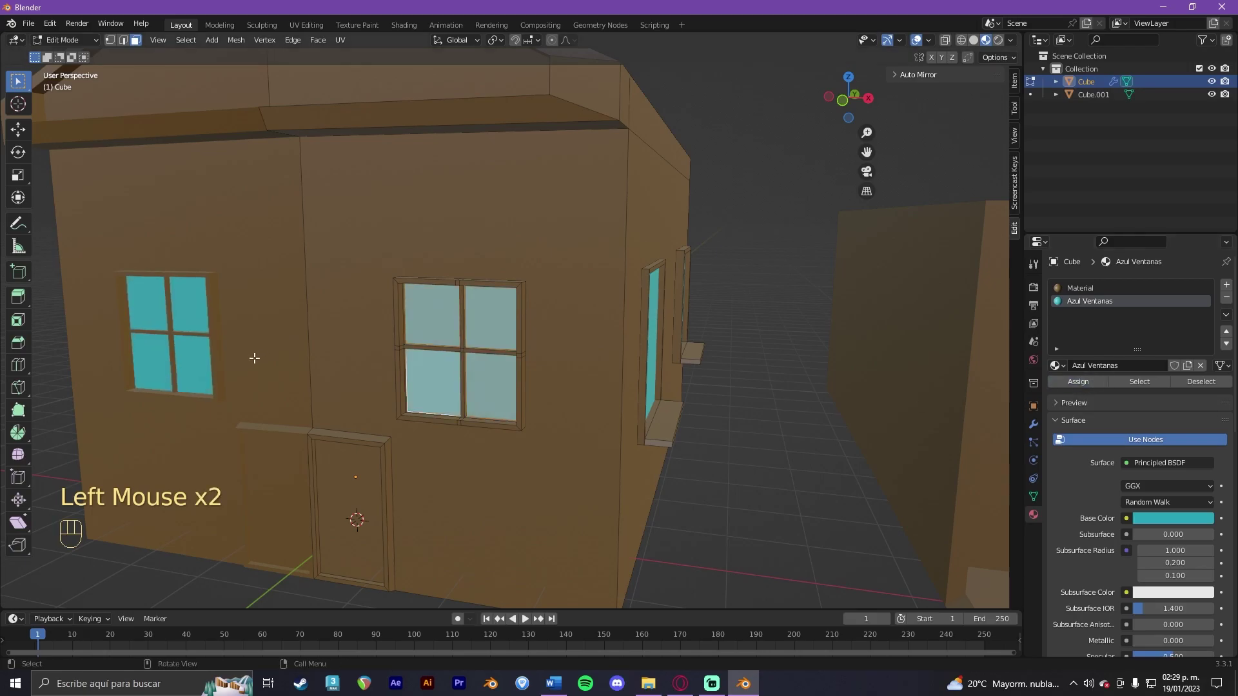
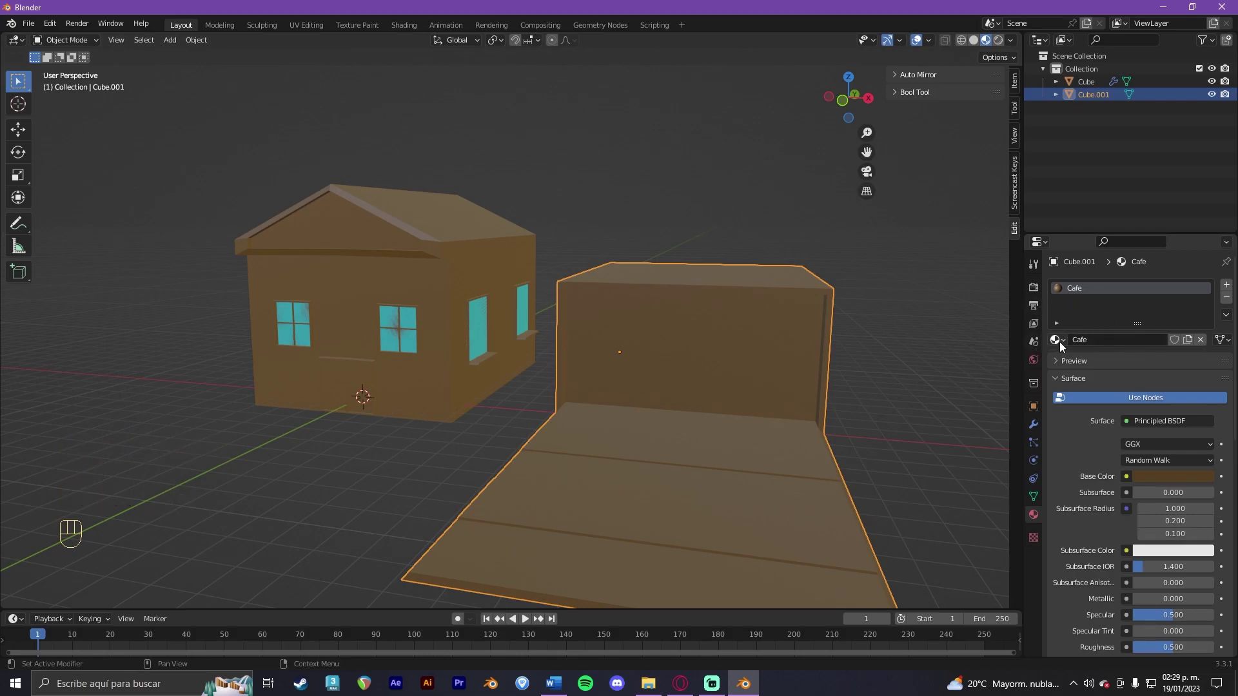
Step: Swap the box's material from Cafe to Azul Ventanas, turning it blue
left_click_drag(1066, 345, 1075, 361)
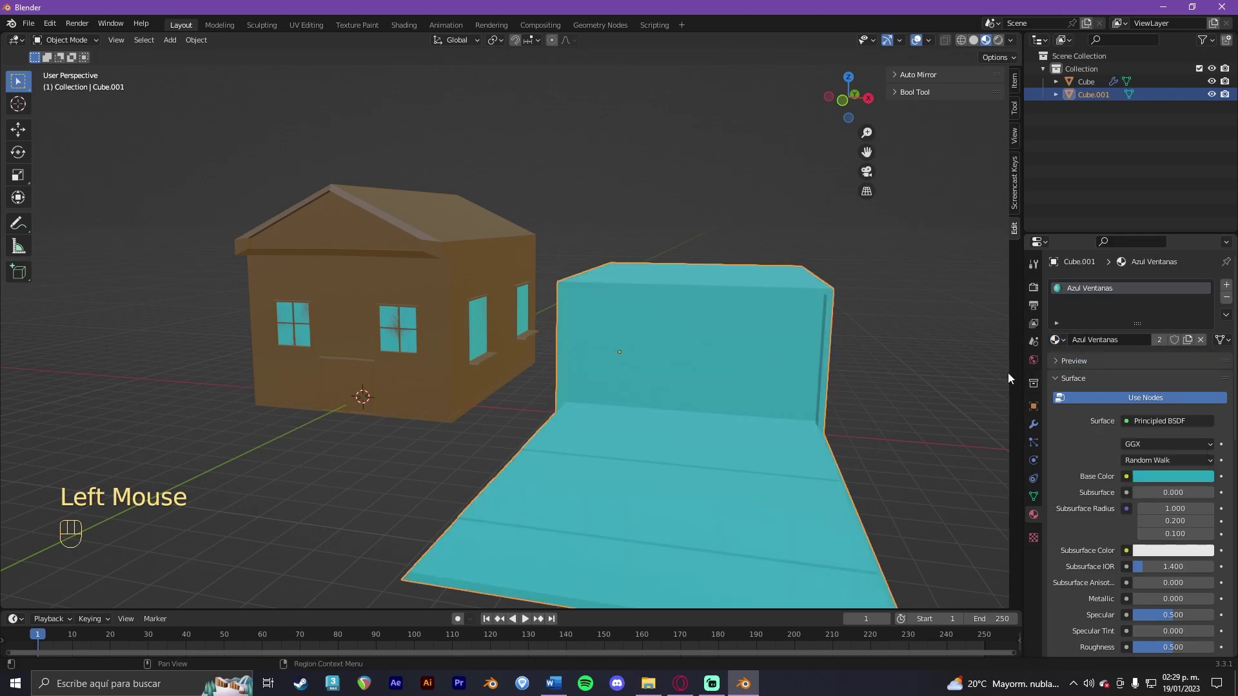